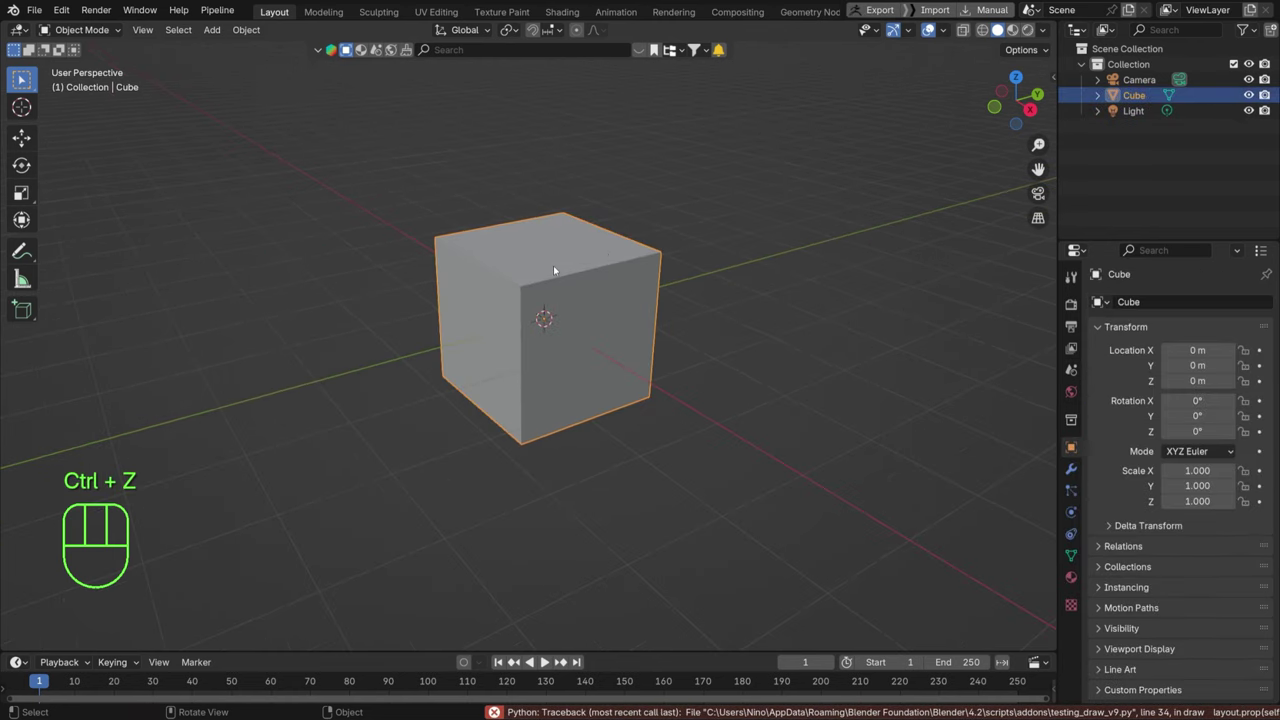
Delete the default cube, add a Bézier curve at the origin and inspect it from top view.
key("Delete")
key("shift+a")
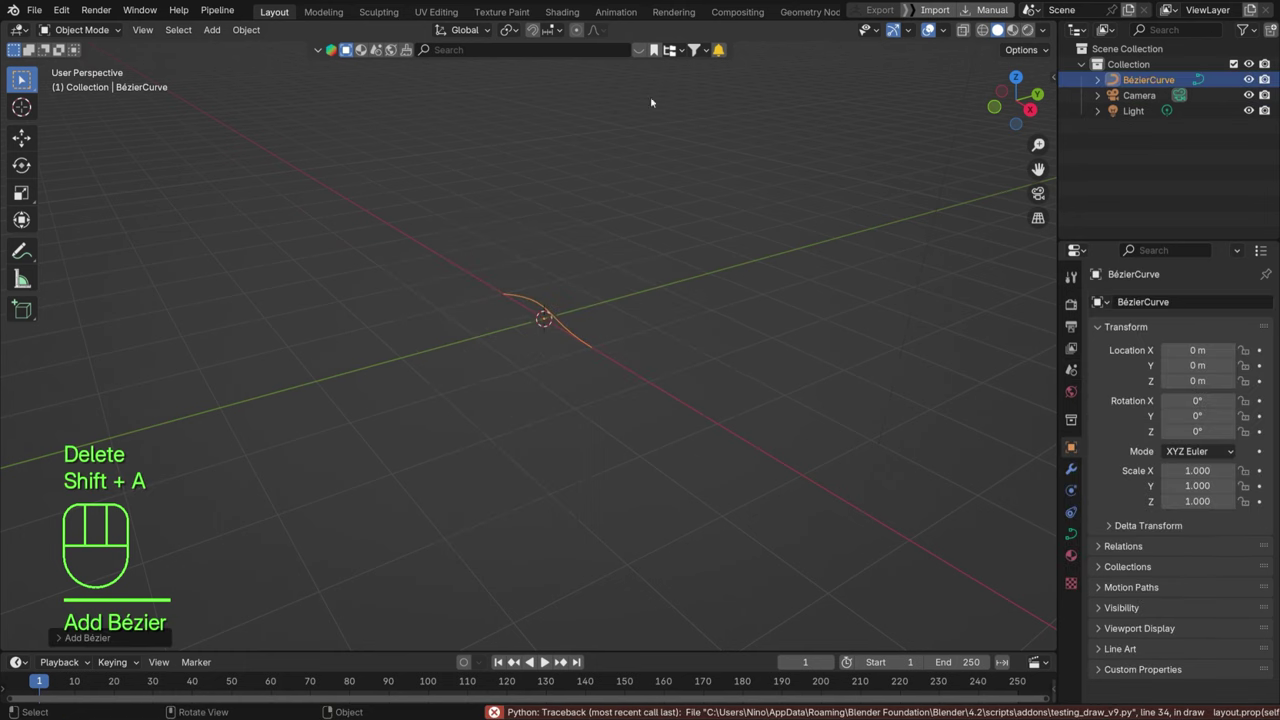
left_click_drag(537, 329, 598, 324)
key("KP_2")
key("KP_Enter")
key("KP_1")
key("KP_7")
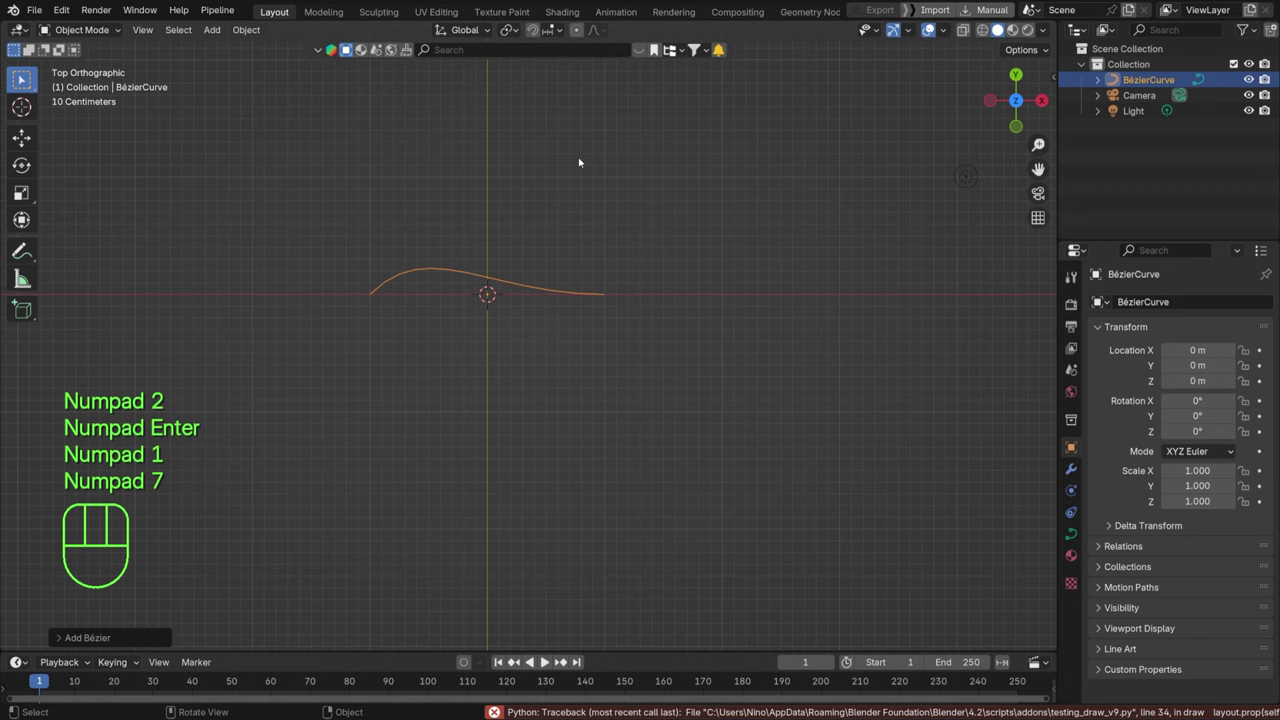
left_click_drag(529, 330, 585, 268)
left_click_drag(512, 337, 516, 296)
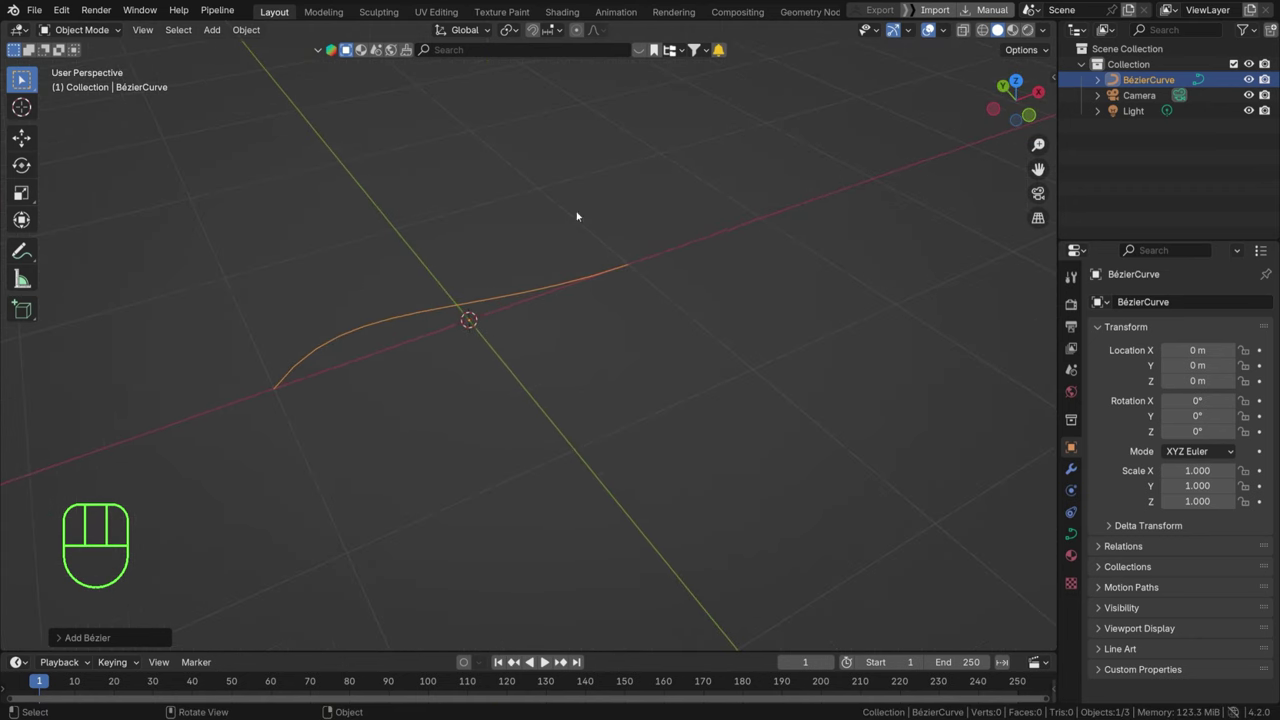
Show the curve's properties, toggle Edit Mode so it lies straight along X, then view it from the front.
left_click(1069, 474)
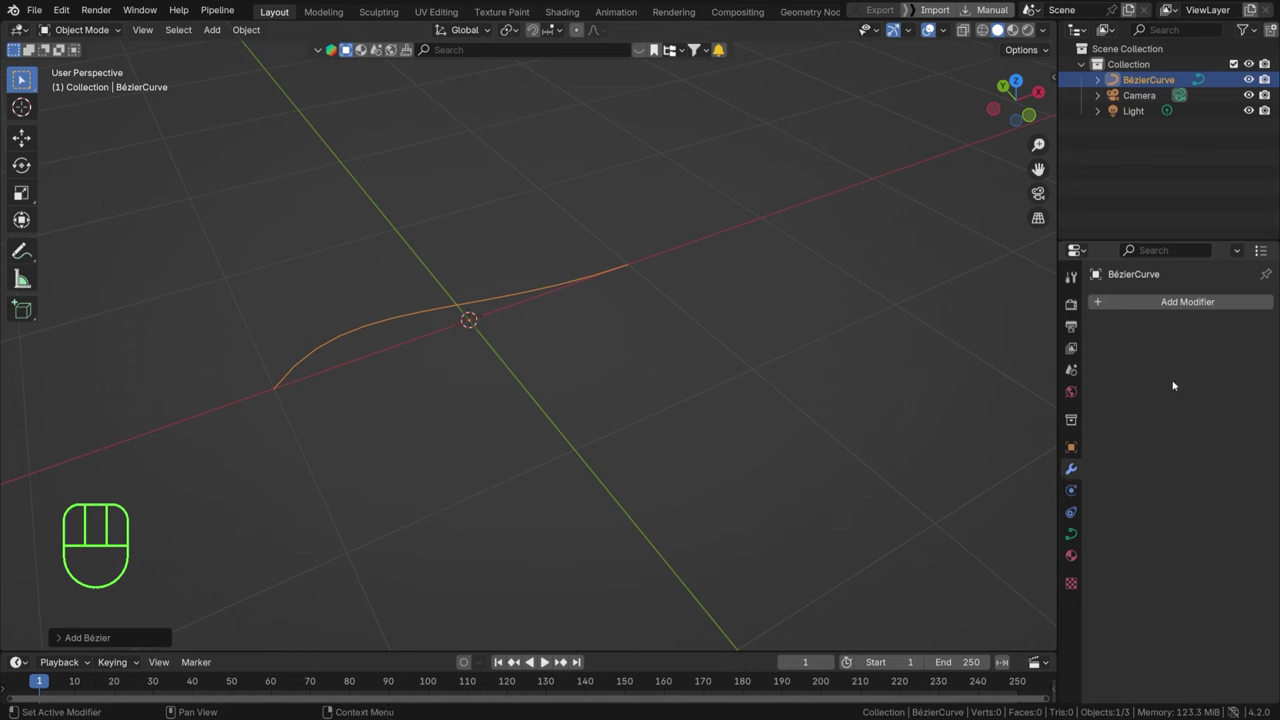
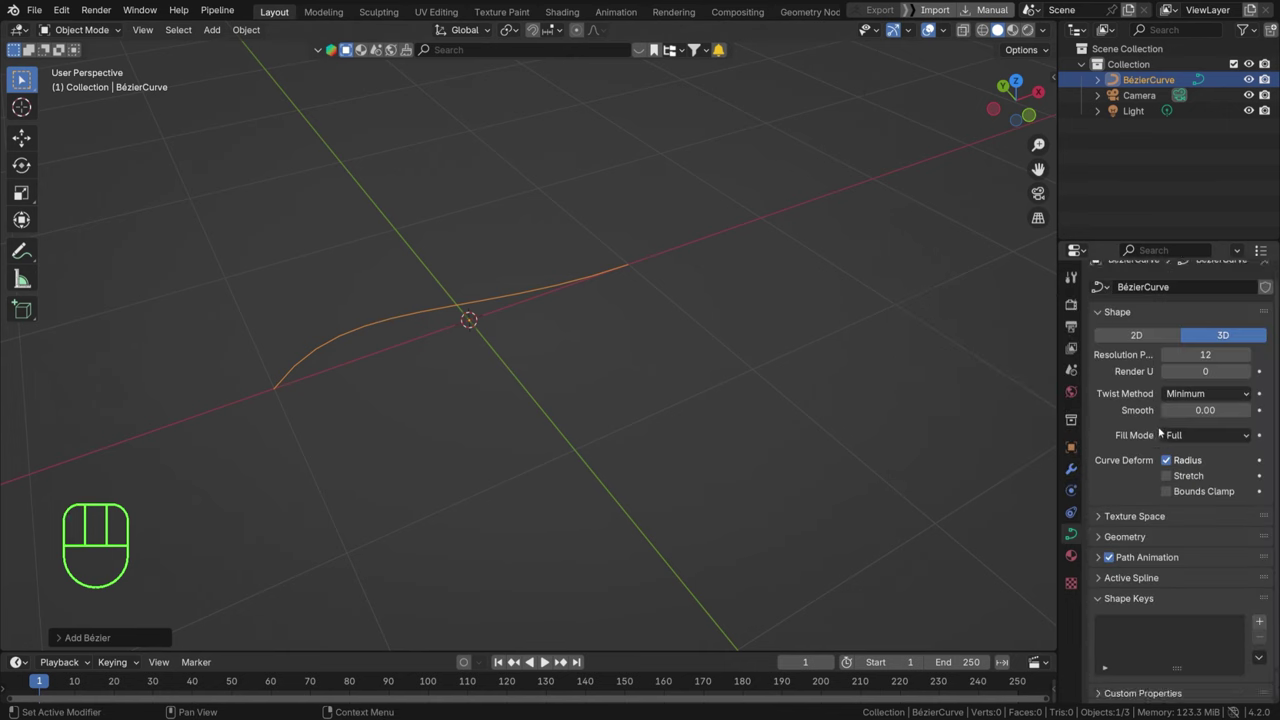
key("Tab")
key("Tab")
key("Tab")
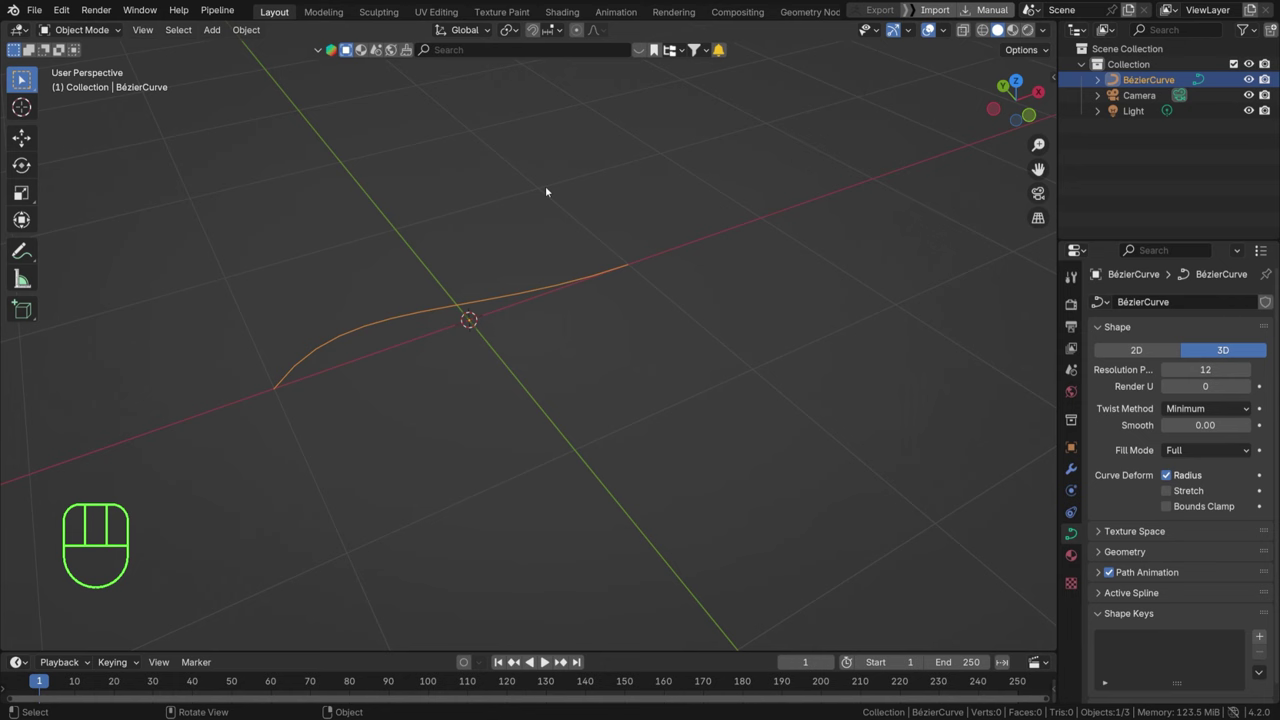
key("Tab")
key("Tab")
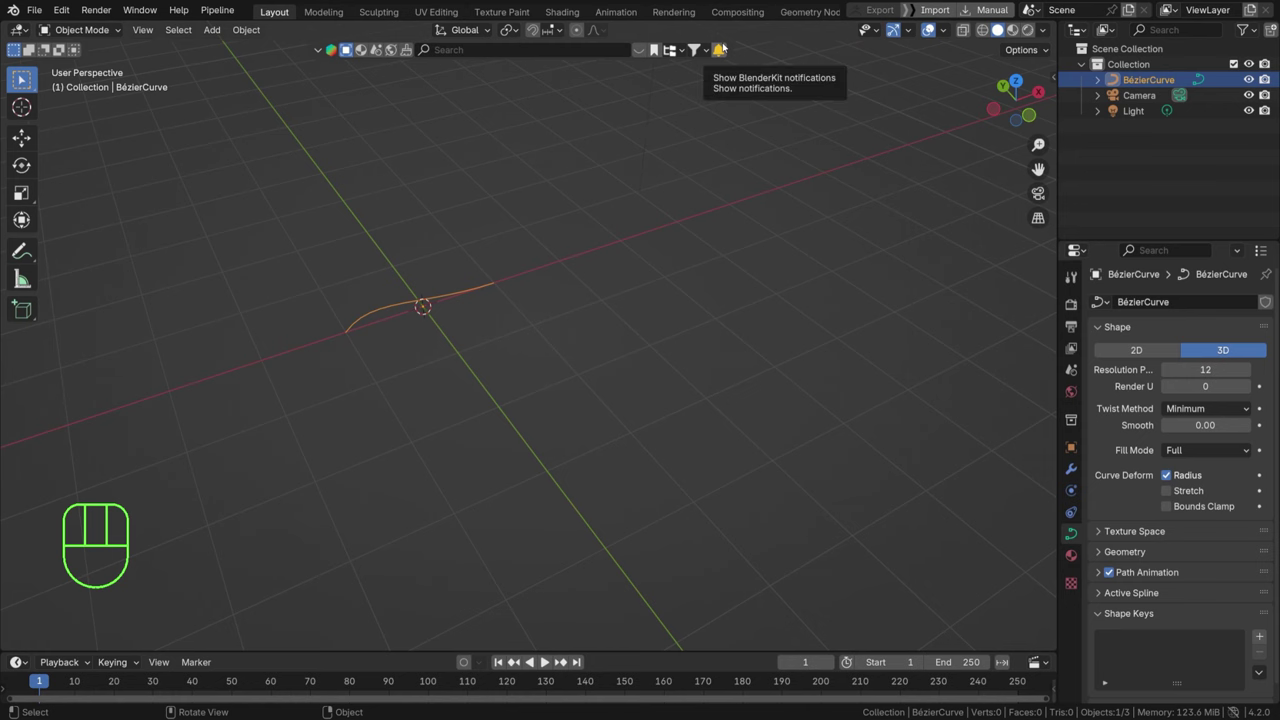
left_click_drag(446, 316, 586, 328)
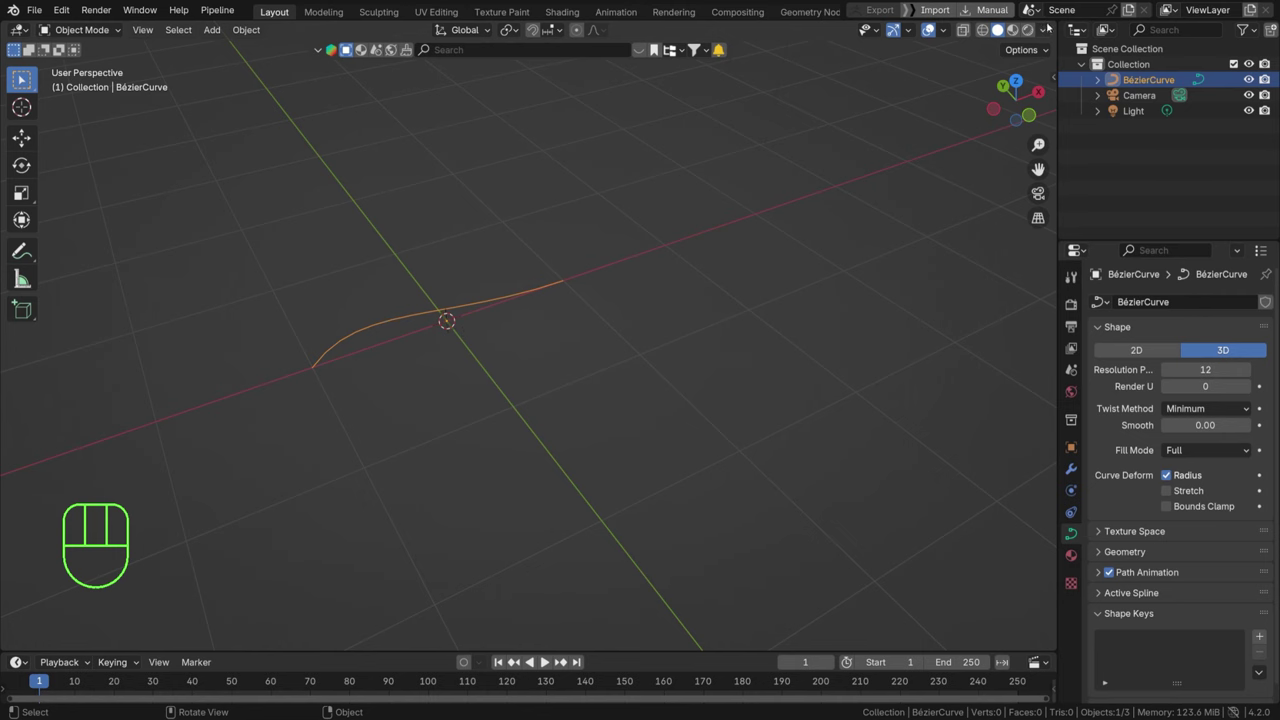
key("KP_1")
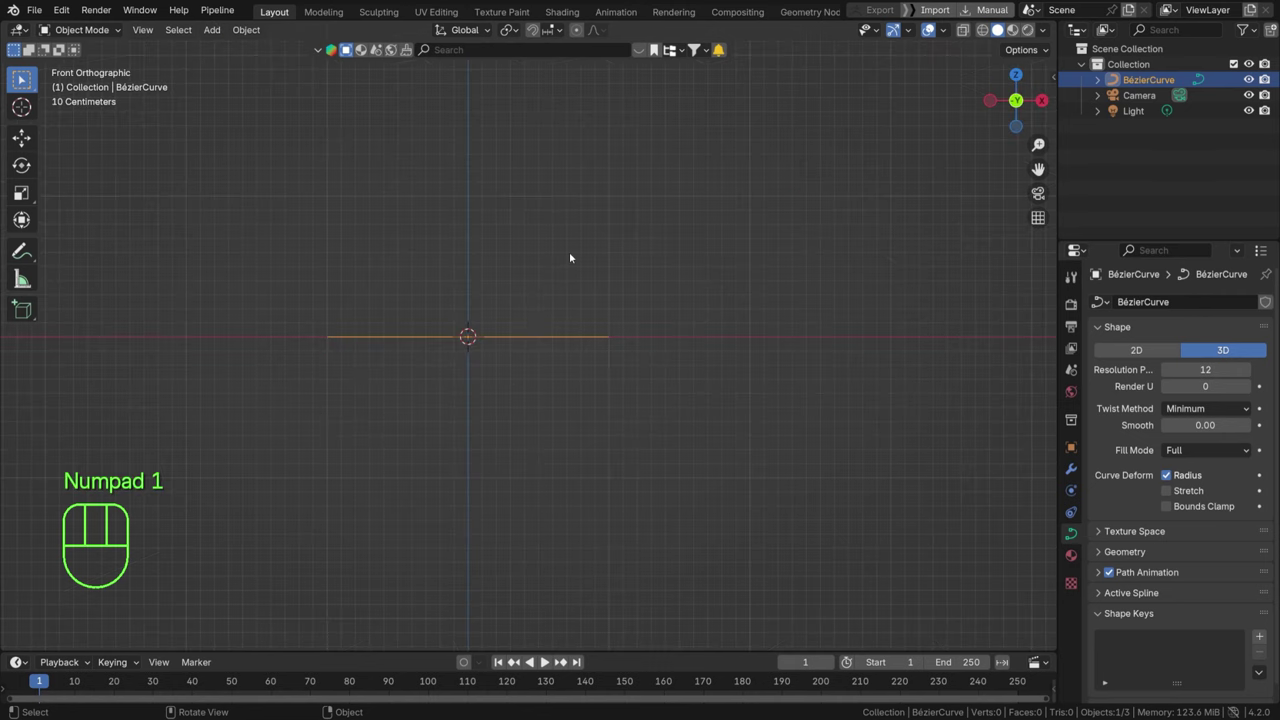
Delete all of the Bézier curve's control points in Edit Mode, leaving an empty curve.
key("Tab")
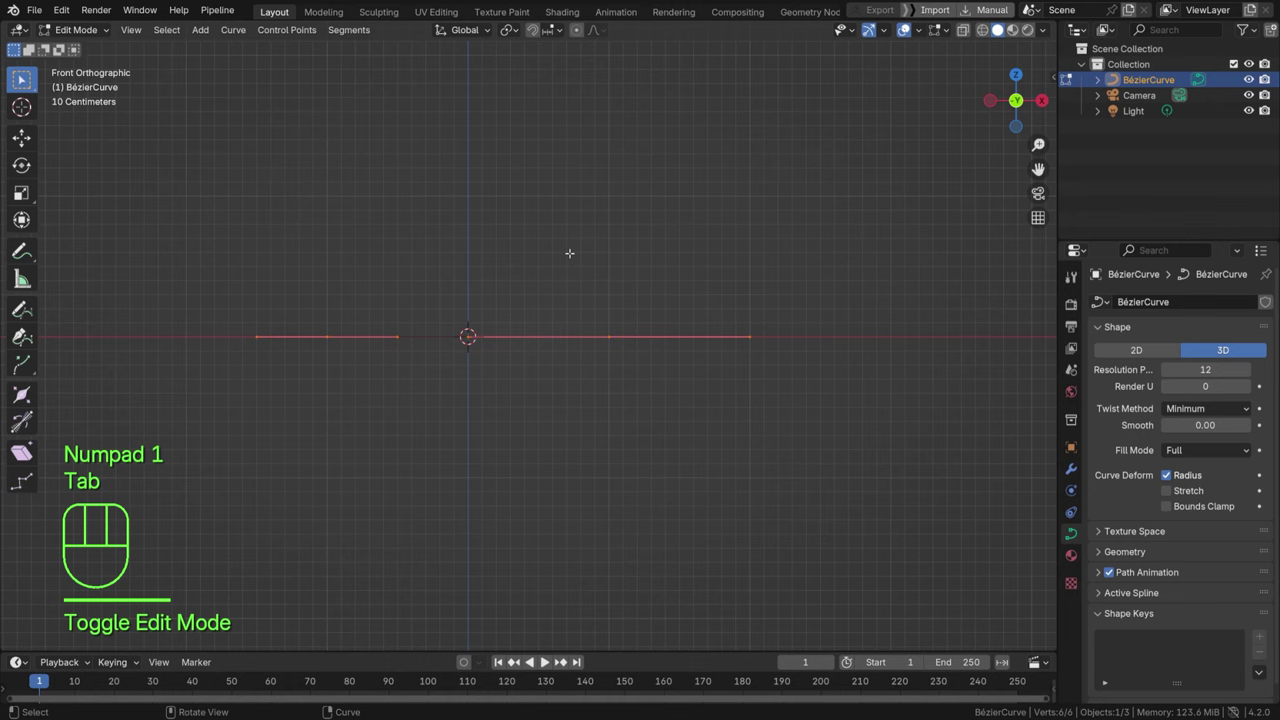
key("a")
key("Delete")
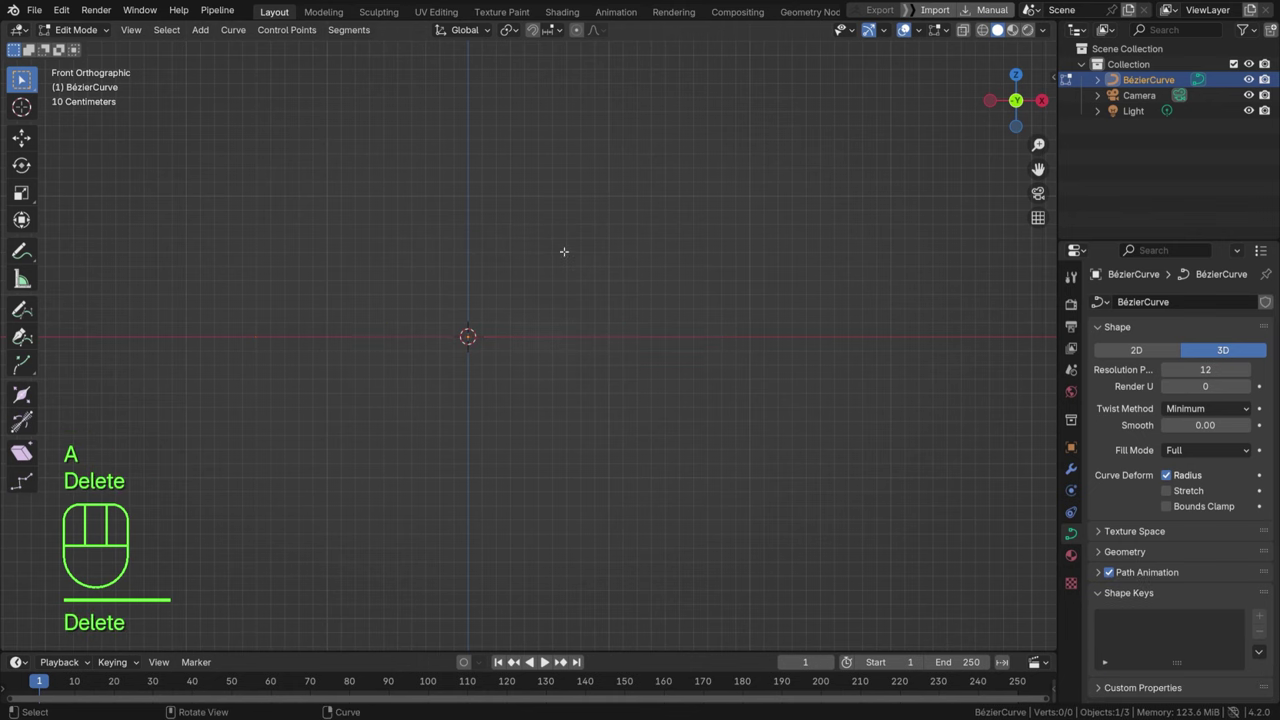
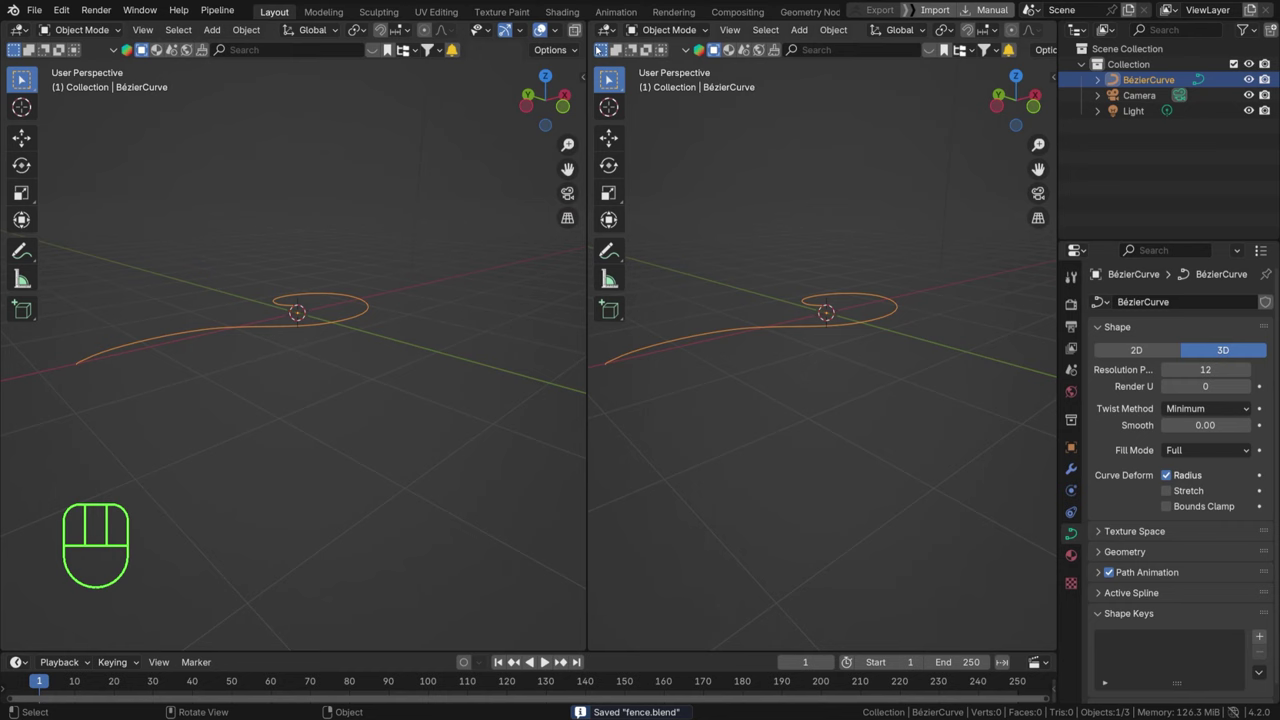
Split off a Geometry Node Editor and create a new node tree on the curve.
left_click_drag(622, 27, 645, 148)
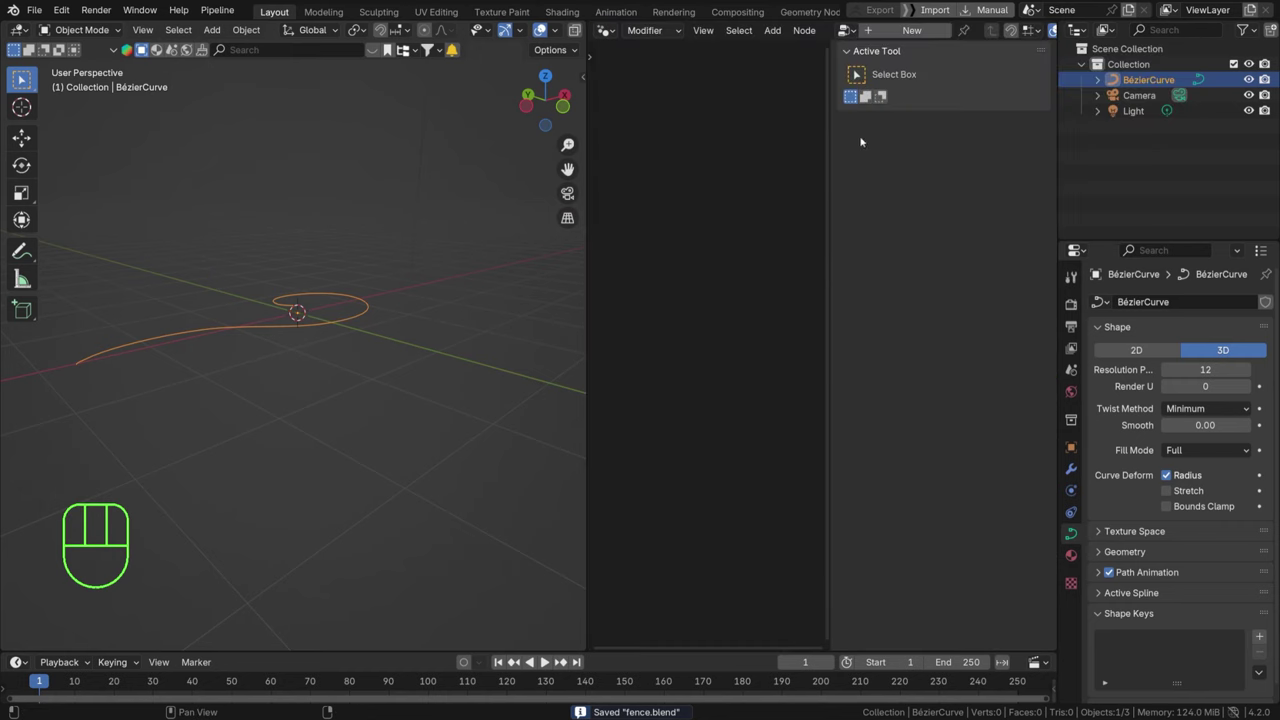
key("n")
left_click(916, 27)
middle_click(802, 326)
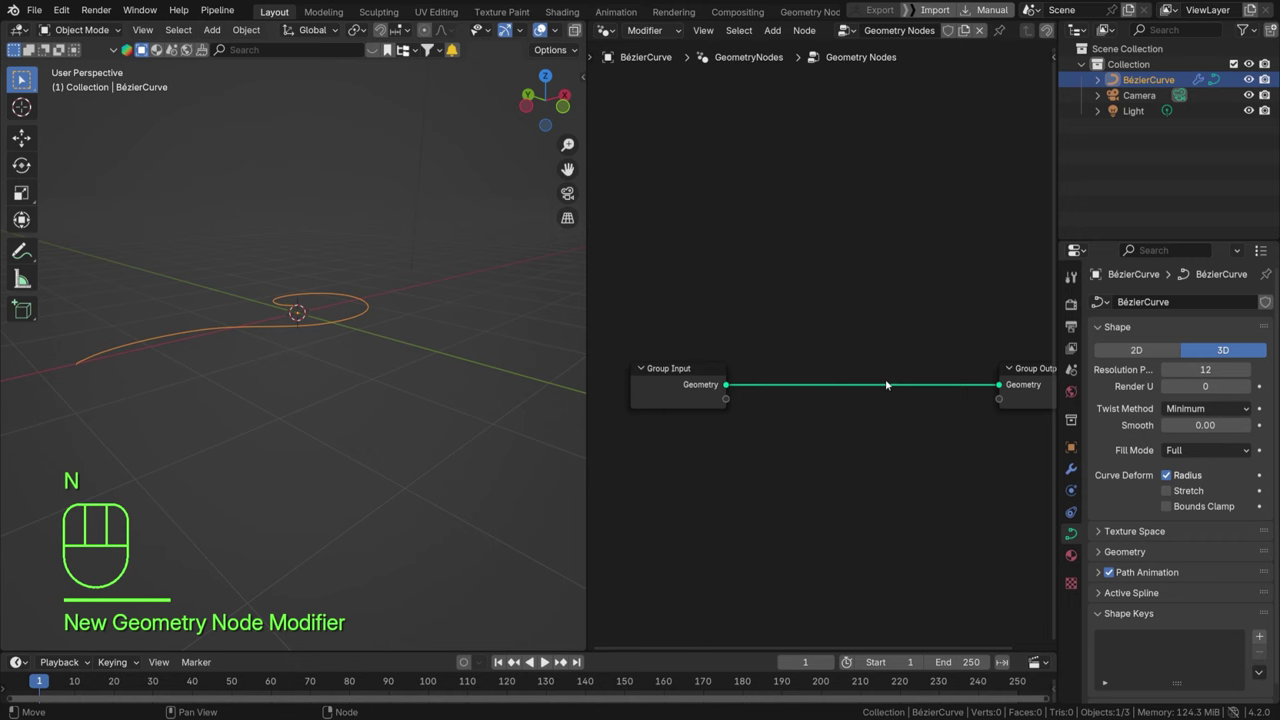
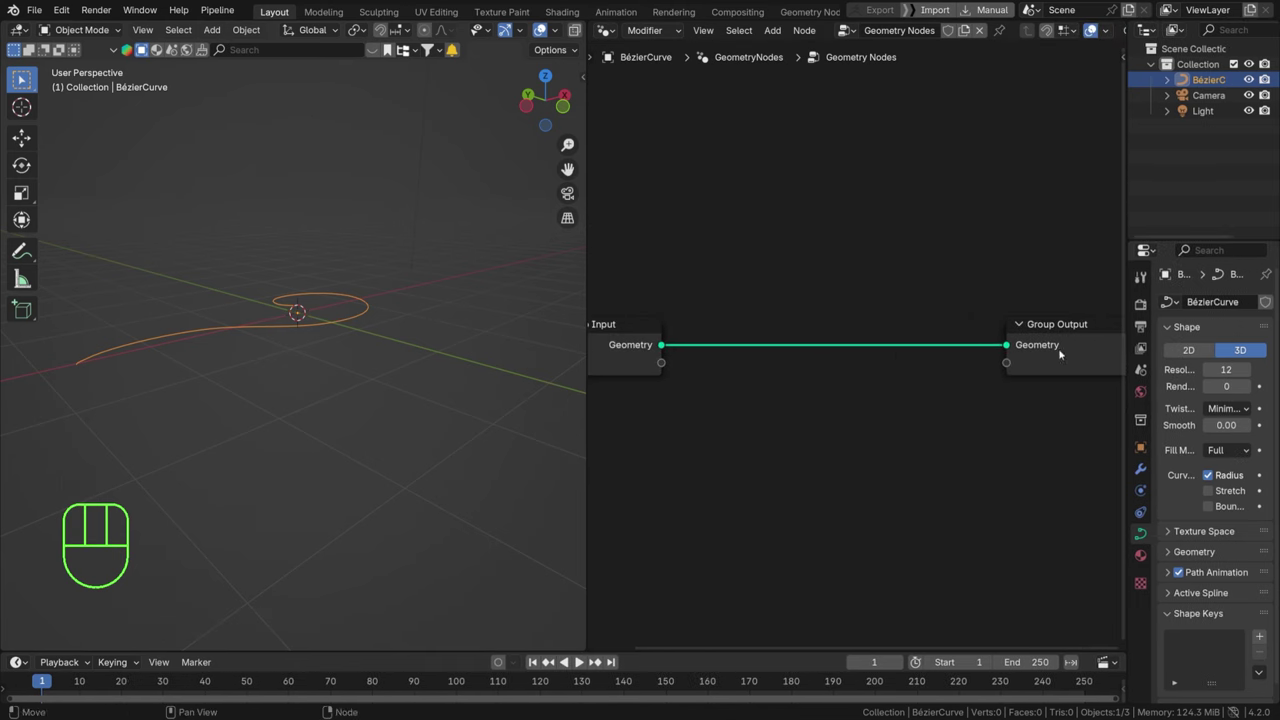
middle_click(583, 659)
Redraw the curve as a freehand loop in Edit Mode.
middle_click(583, 659)
middle_click(583, 659)
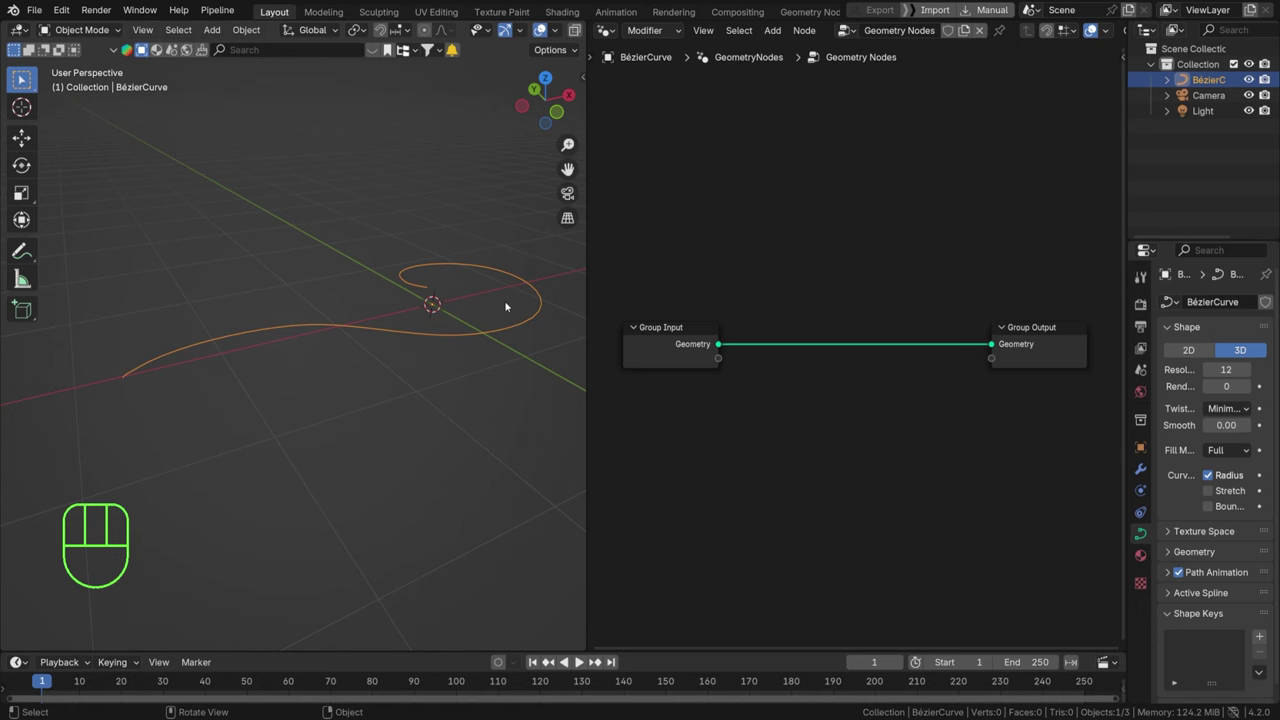
key("Tab")
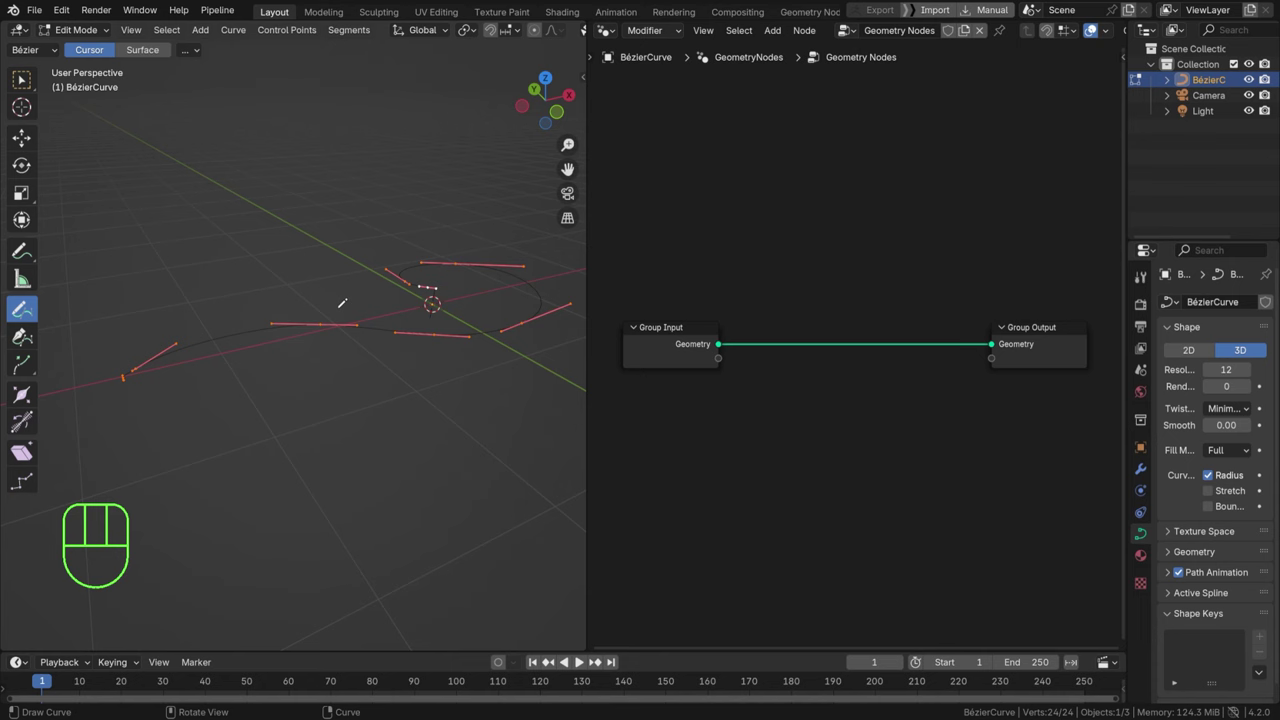
key("Tab")
Add a Resample Curve node and expose its Count as a group input with default 20, minimum 1.
key("shift+a")
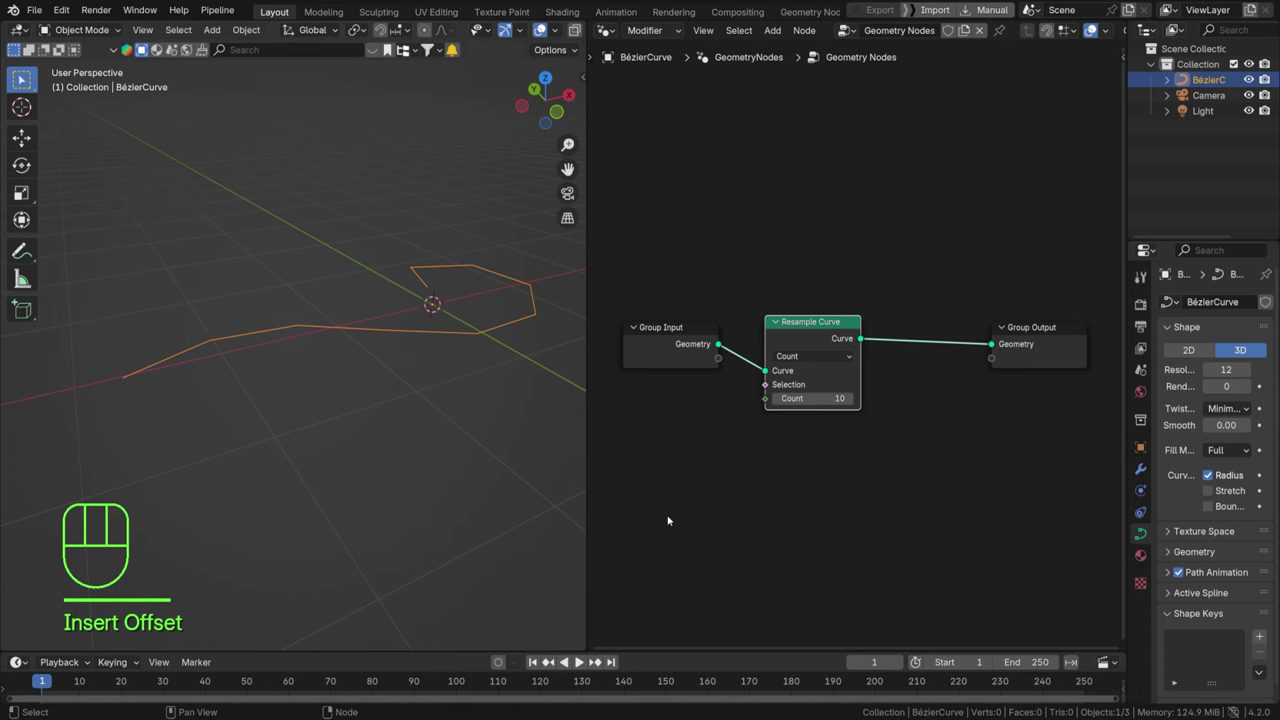
left_click(583, 659)
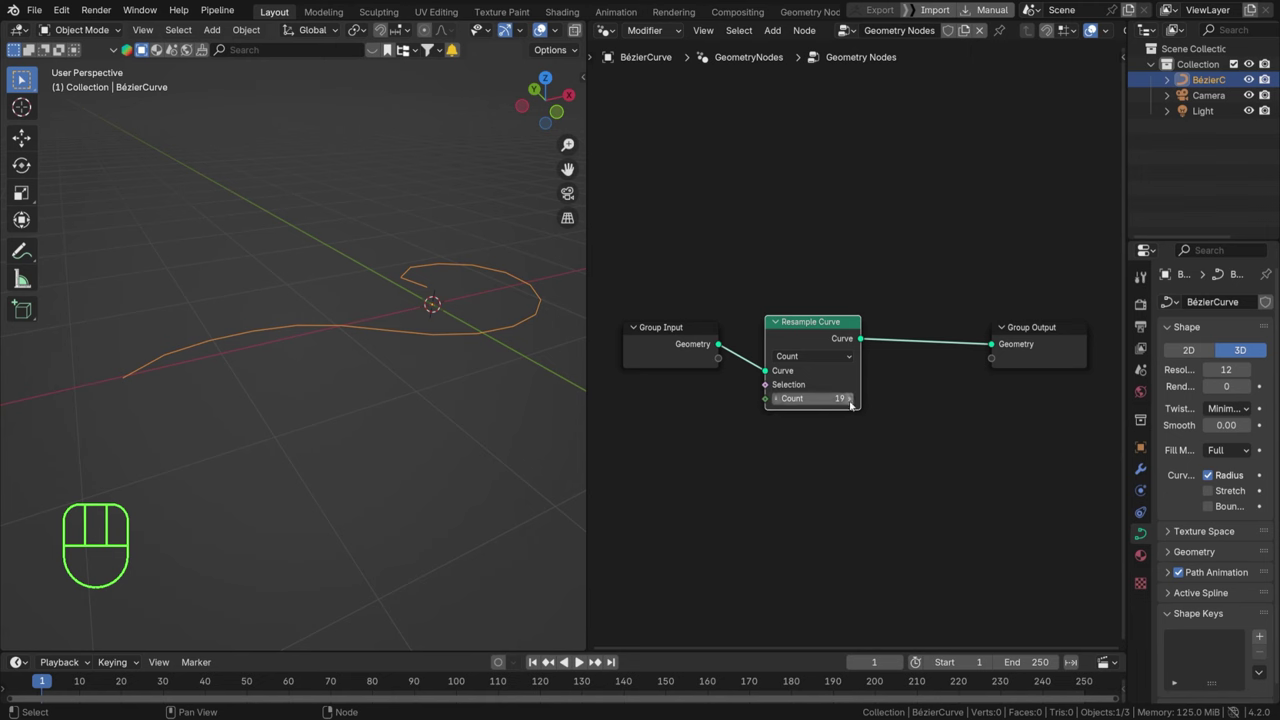
double_click(583, 659)
key("n")
Rename the Count input to Component Density and save fence.blend.
left_click(583, 659)
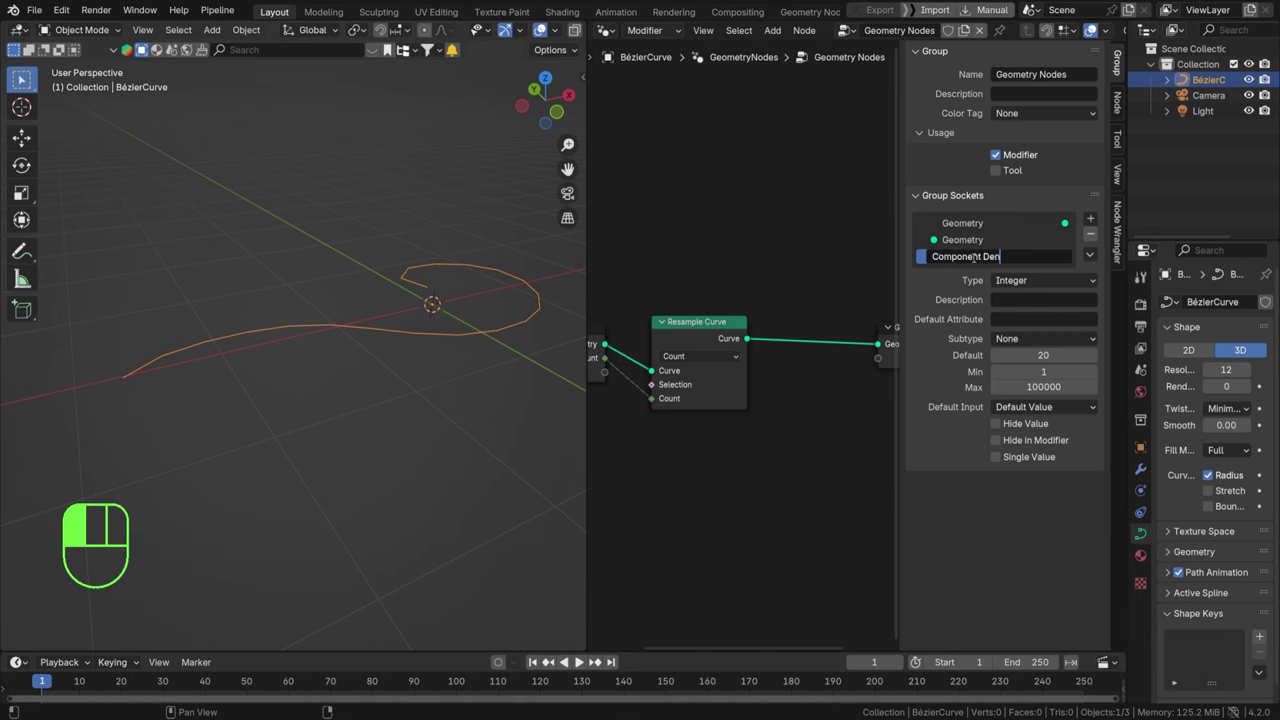
key("n")
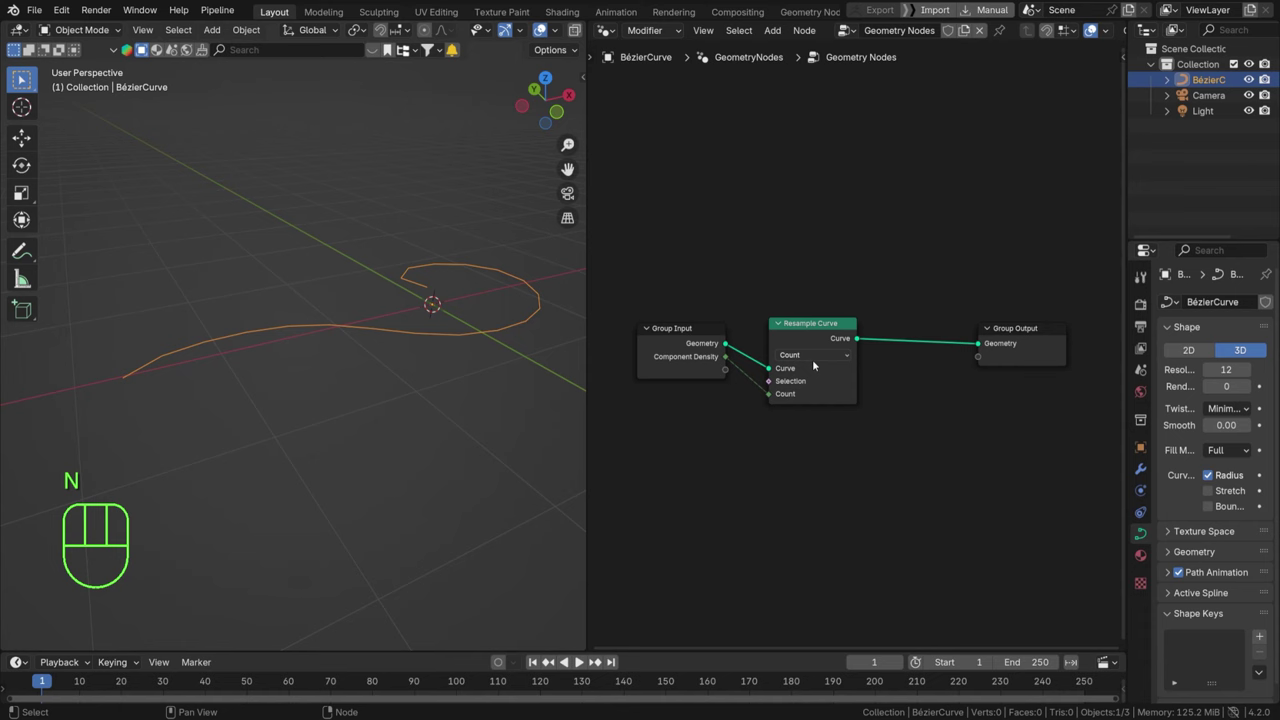
key("ctrl+s")
left_click(583, 659)
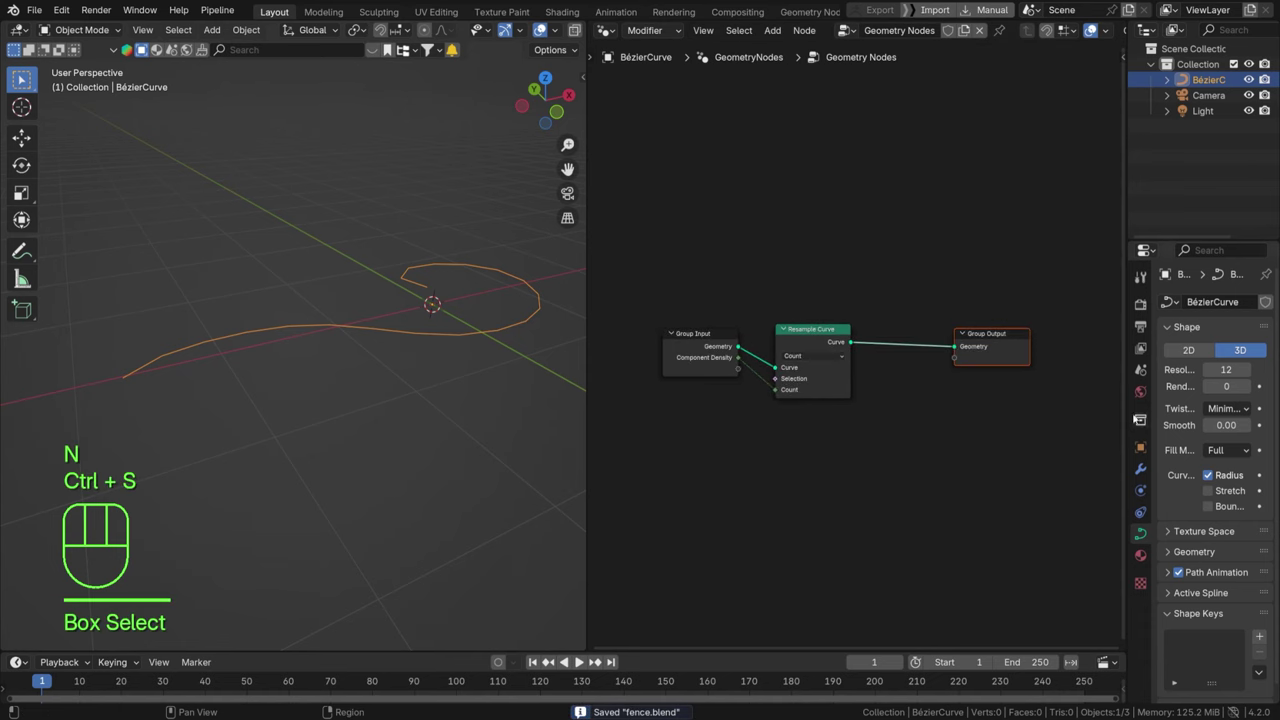
left_click(583, 659)
Widen the node editor and show the modifier listing Component Density at 20.
left_click_drag(583, 659, 589, 659)
middle_click(589, 659)
left_click(589, 659)
key("g")
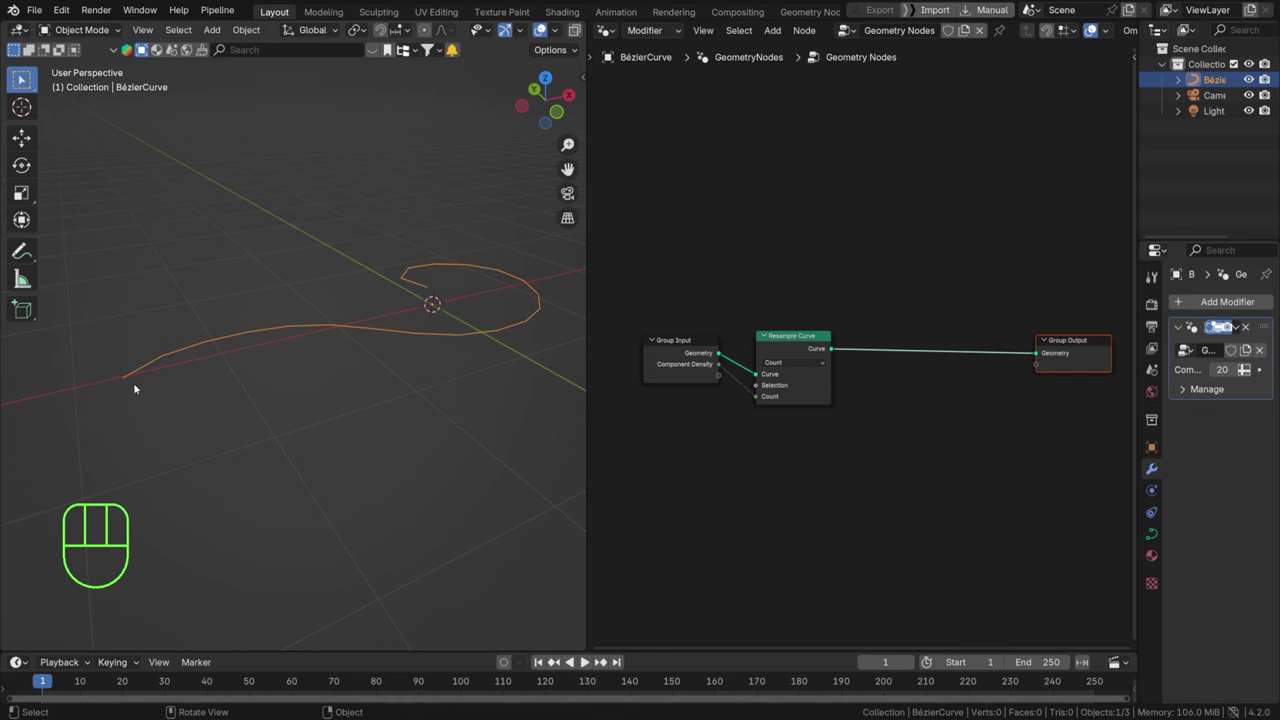
Swap a Cube node for a Curve Line post (End Z 0.25 m) and add Instance on Points.
middle_click(589, 659)
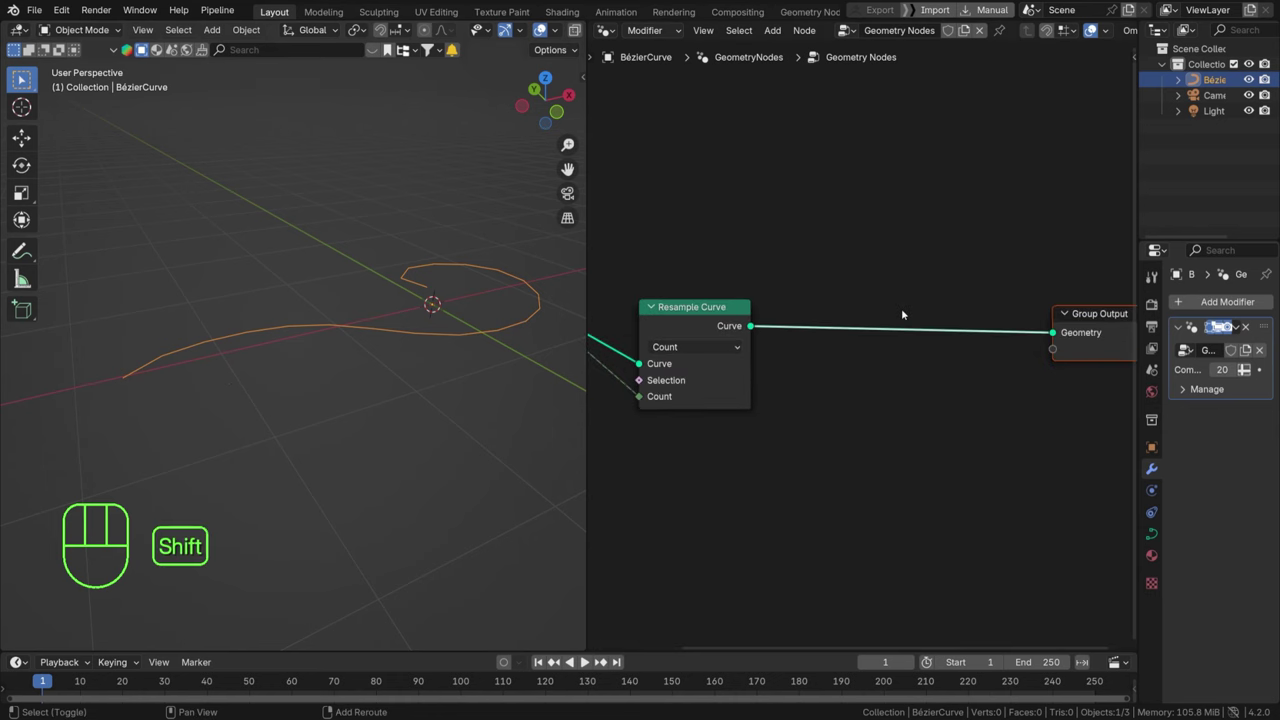
key("shift+a")
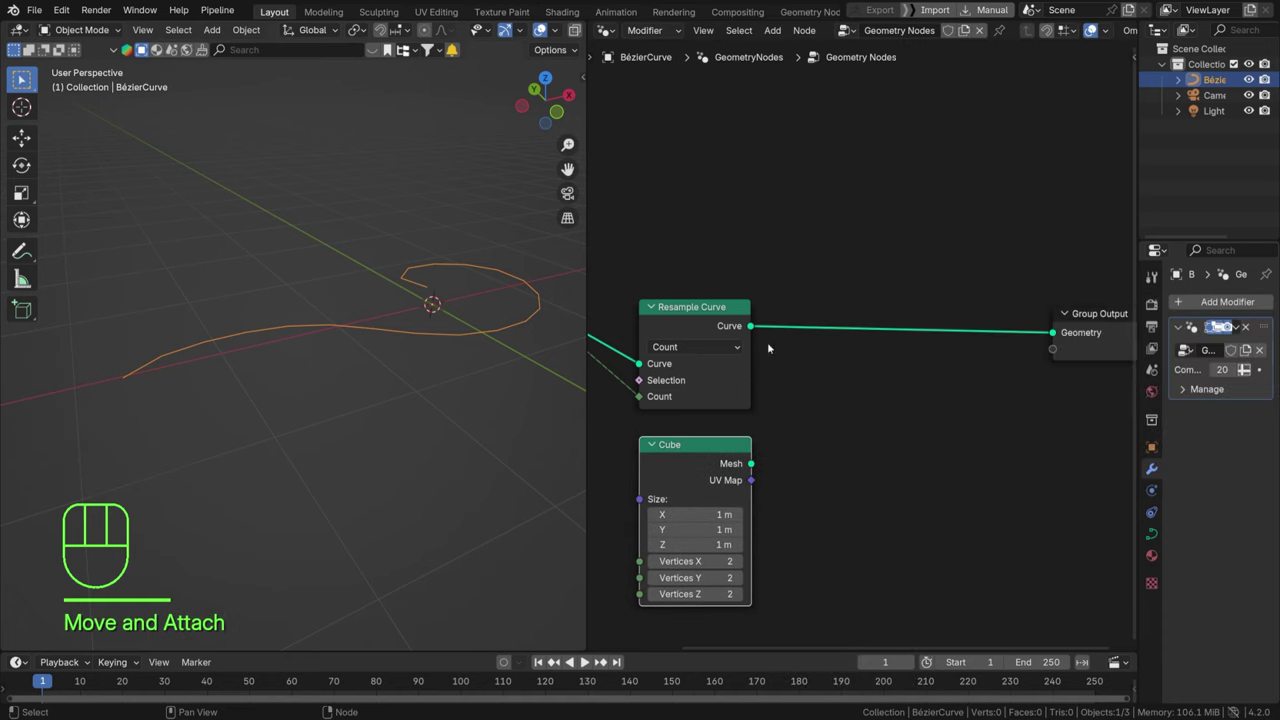
key("shift+a")
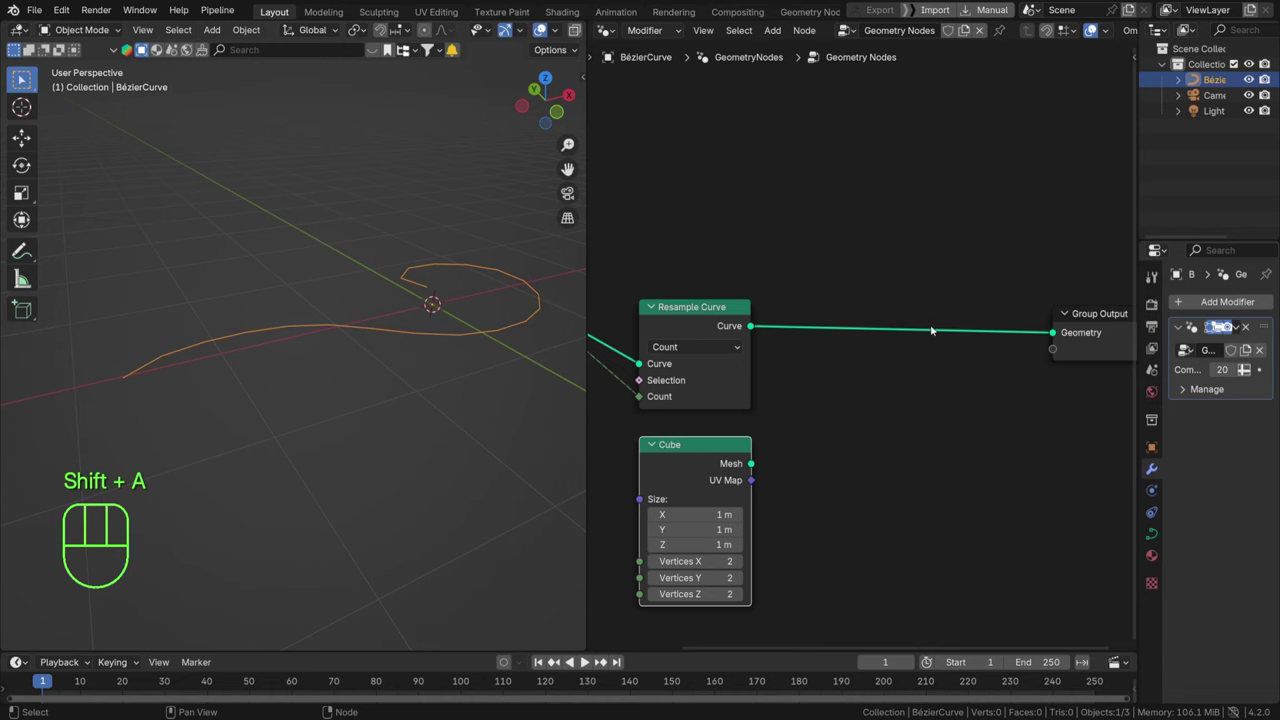
key("ctrl+x")
key("shift+a")
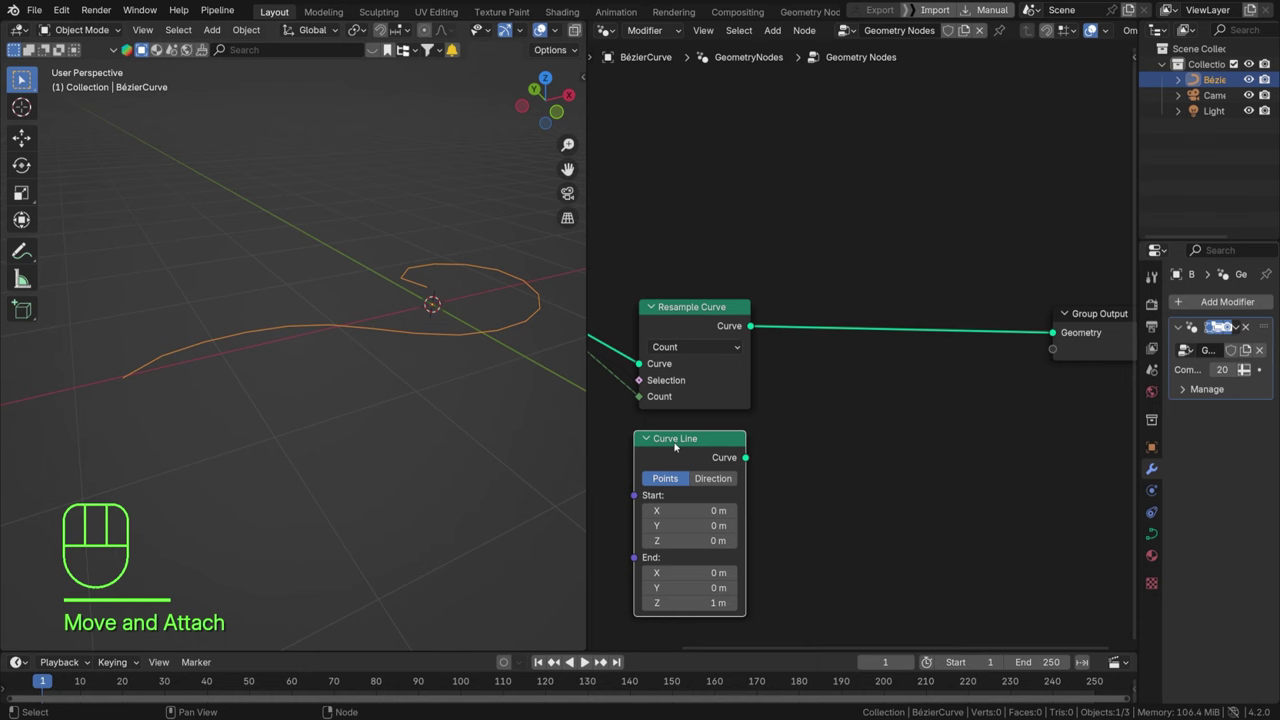
key("shift+a")
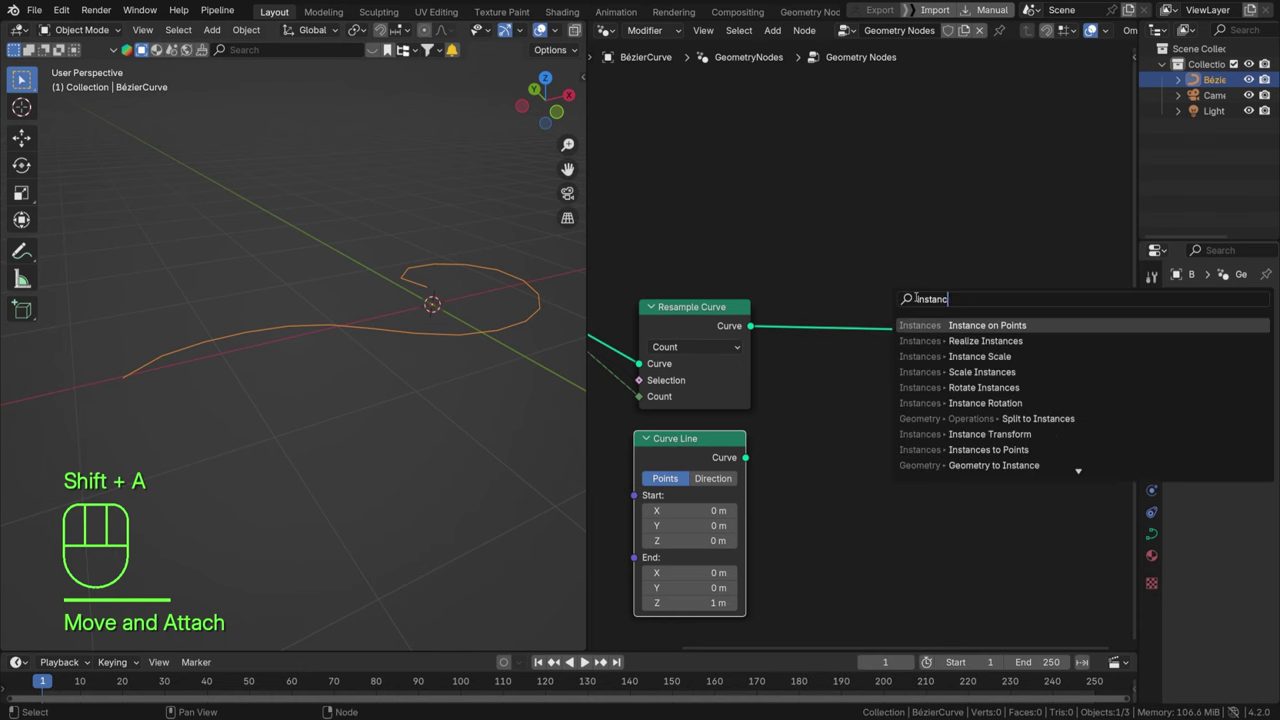
left_click(589, 659)
Add Join Geometry before the output and instance the line on the resampled curve points.
key("shift+a")
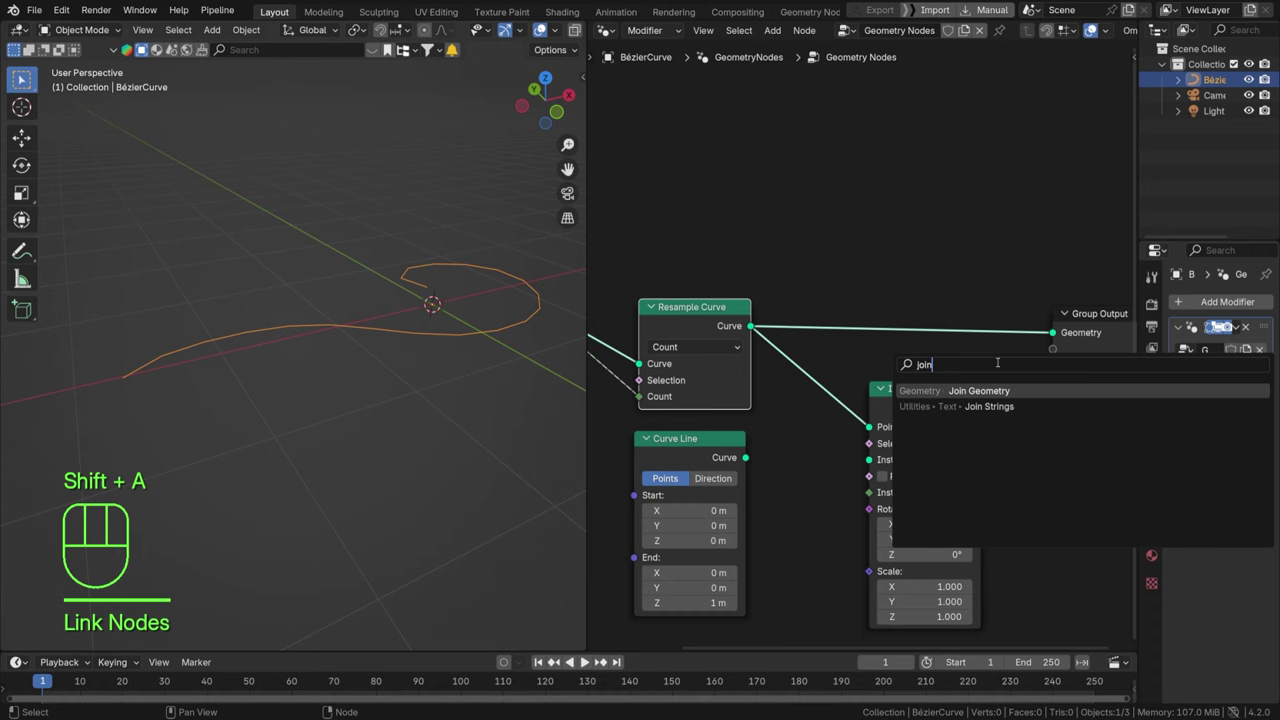
left_click(589, 659)
key("g")
left_click(589, 659)
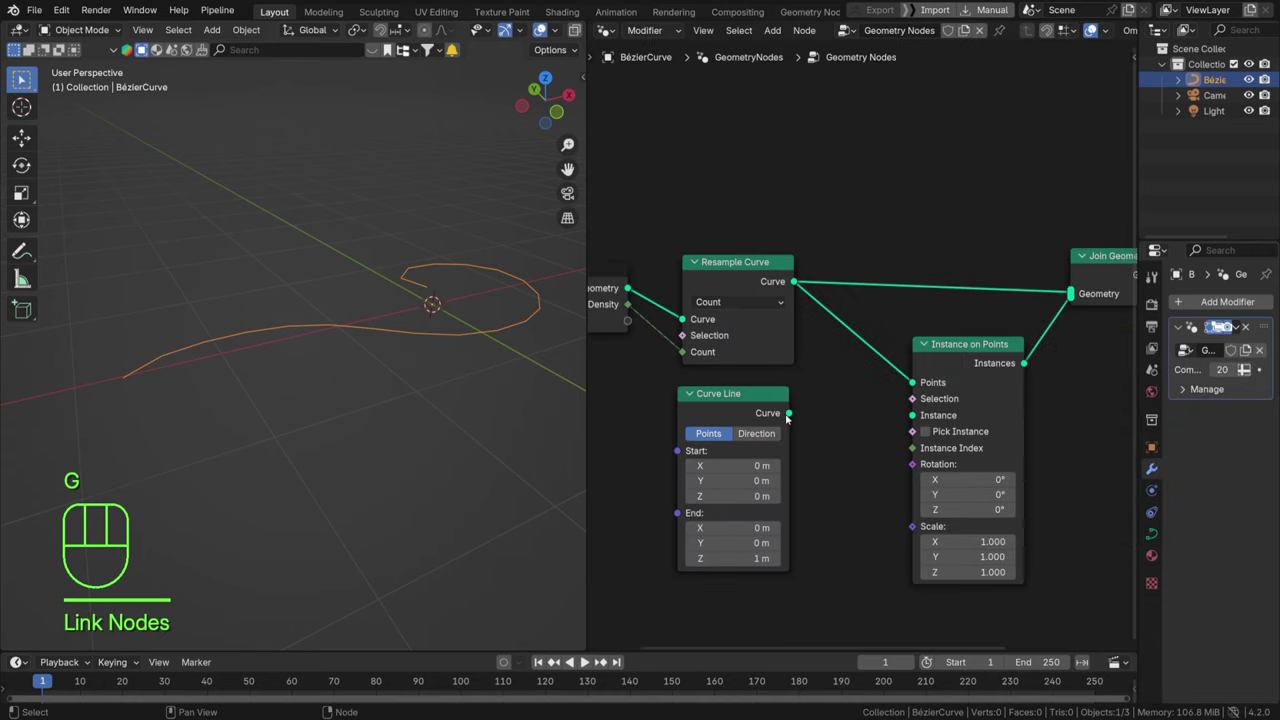
left_click(589, 659)
middle_click(589, 659)
left_click(589, 659)
middle_click(589, 659)
Feed a Combine XYZ with Z 0.3 into the Curve Line end and expose Z as a group input.
left_click(589, 659)
middle_click(589, 659)
left_click(589, 659)
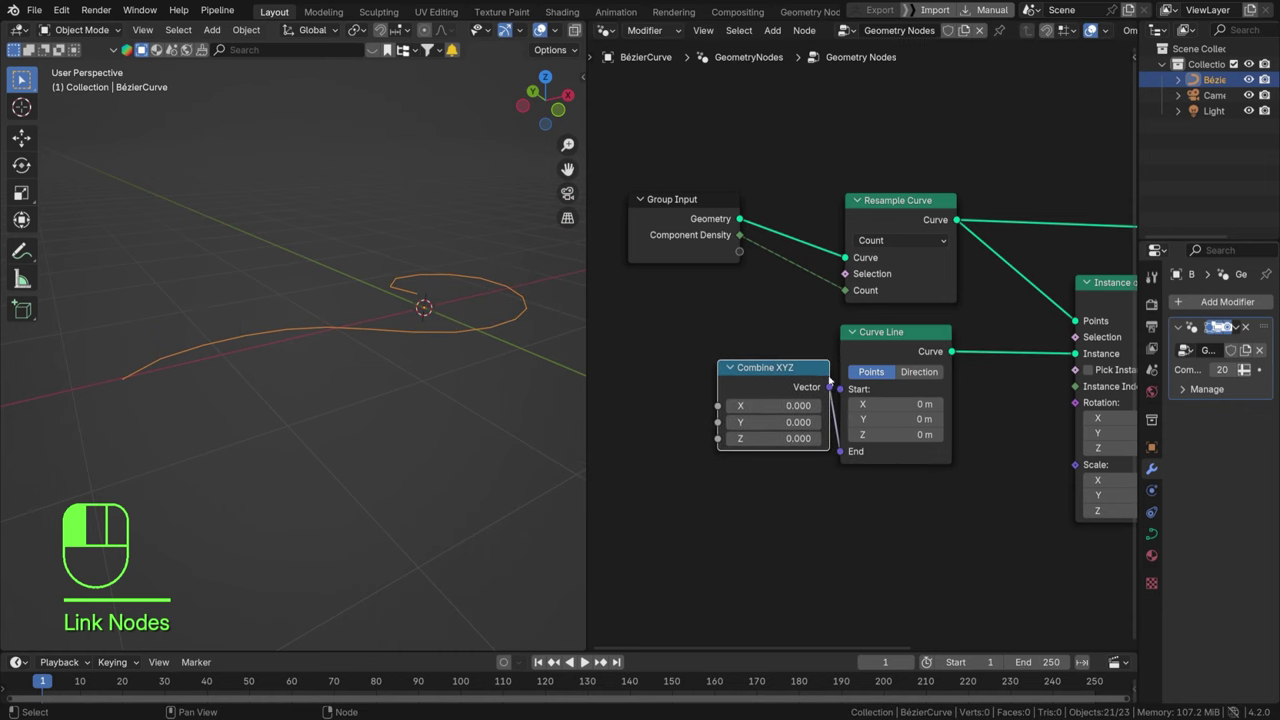
left_click(589, 659)
left_click(589, 659)
left_click(589, 659)
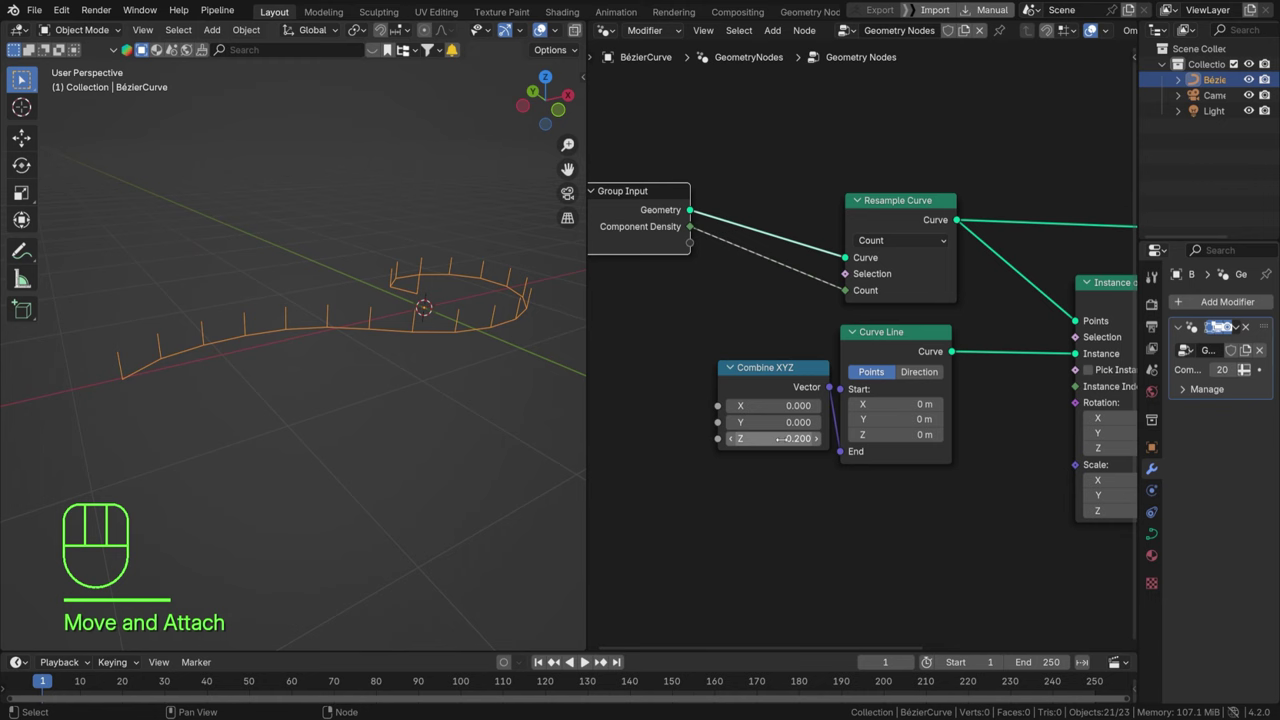
left_click(589, 659)
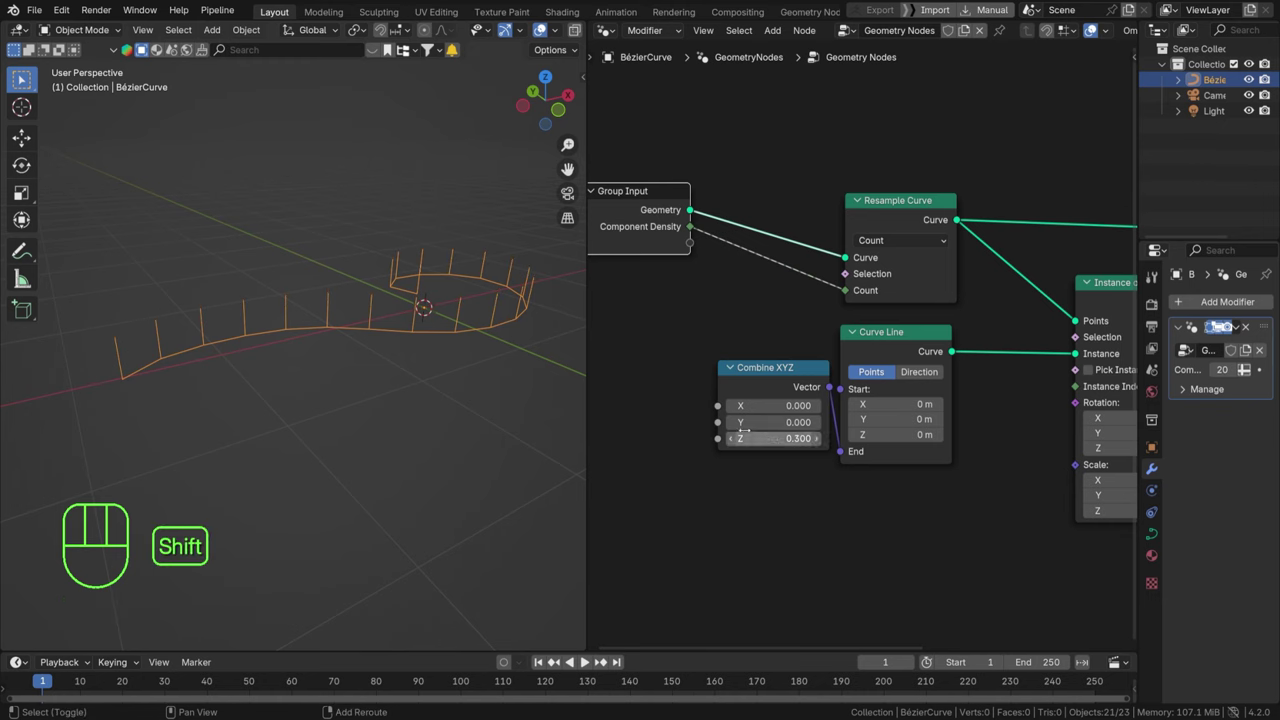
double_click(589, 659)
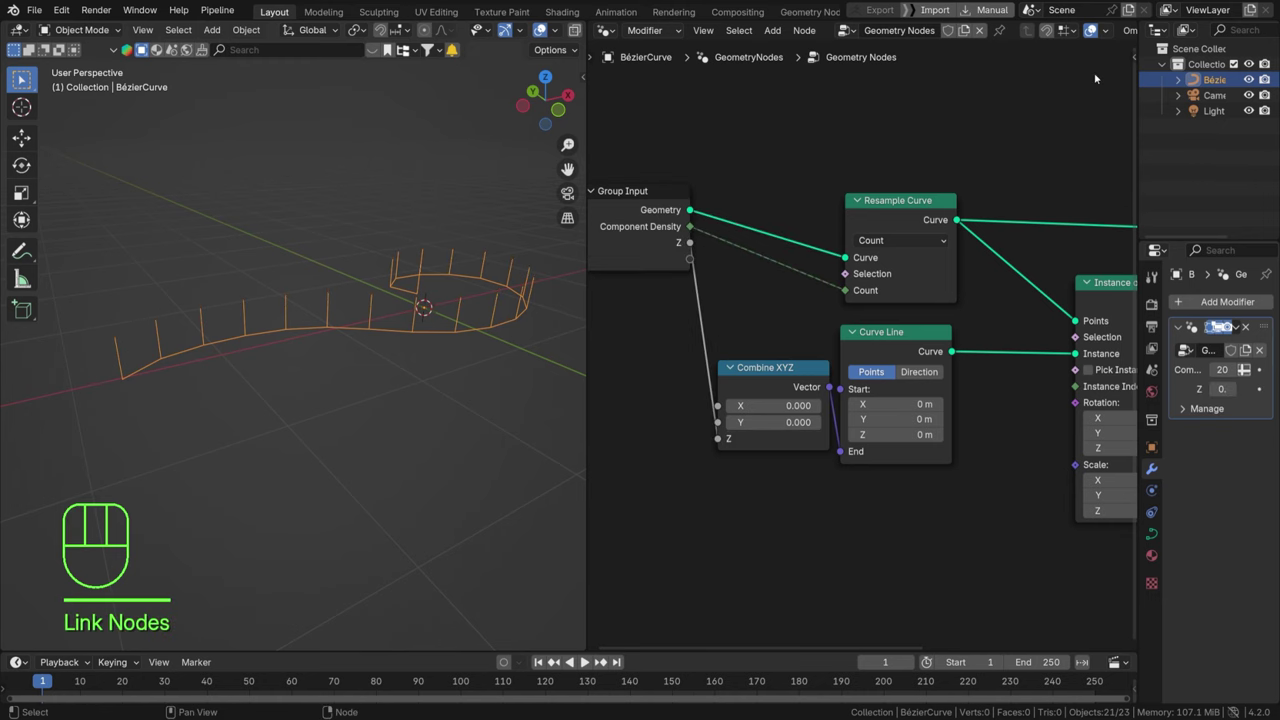
Rename the Z group input to 'Fence Heigth' in the Group Sockets panel.
key("n")
left_click(589, 659)
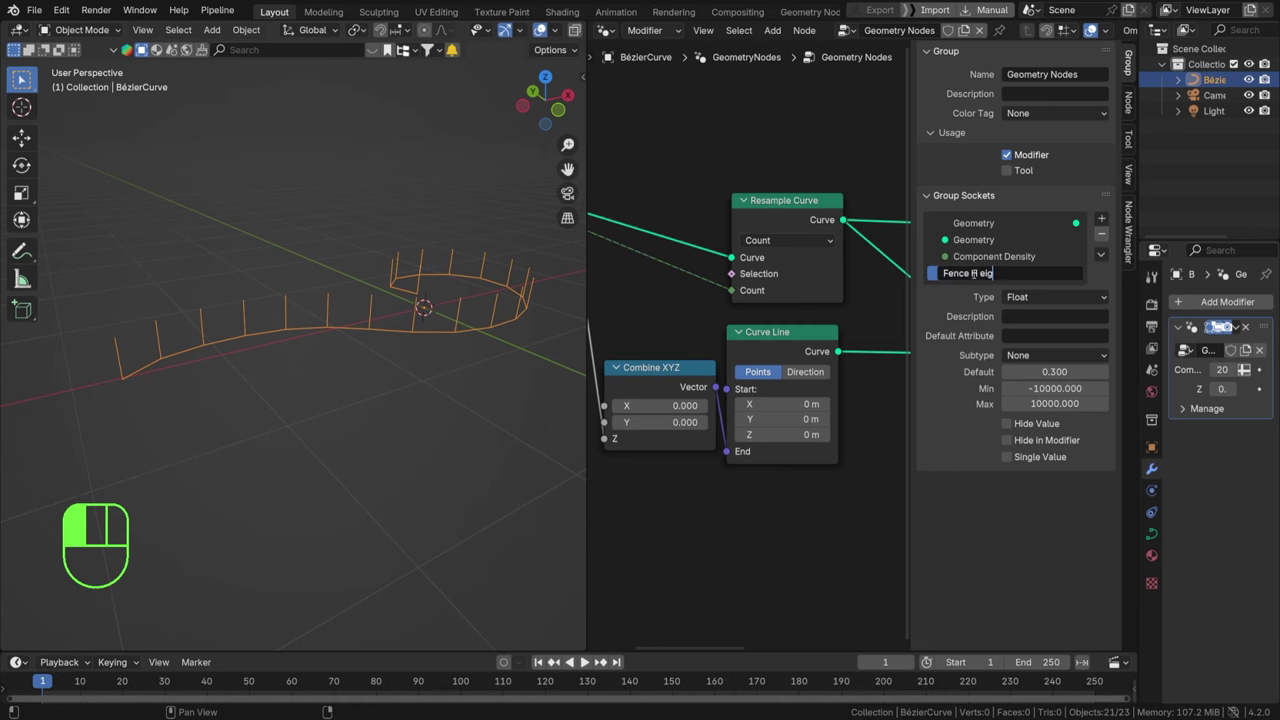
key("BackSpace")
key("BackSpace")
key("BackSpace")
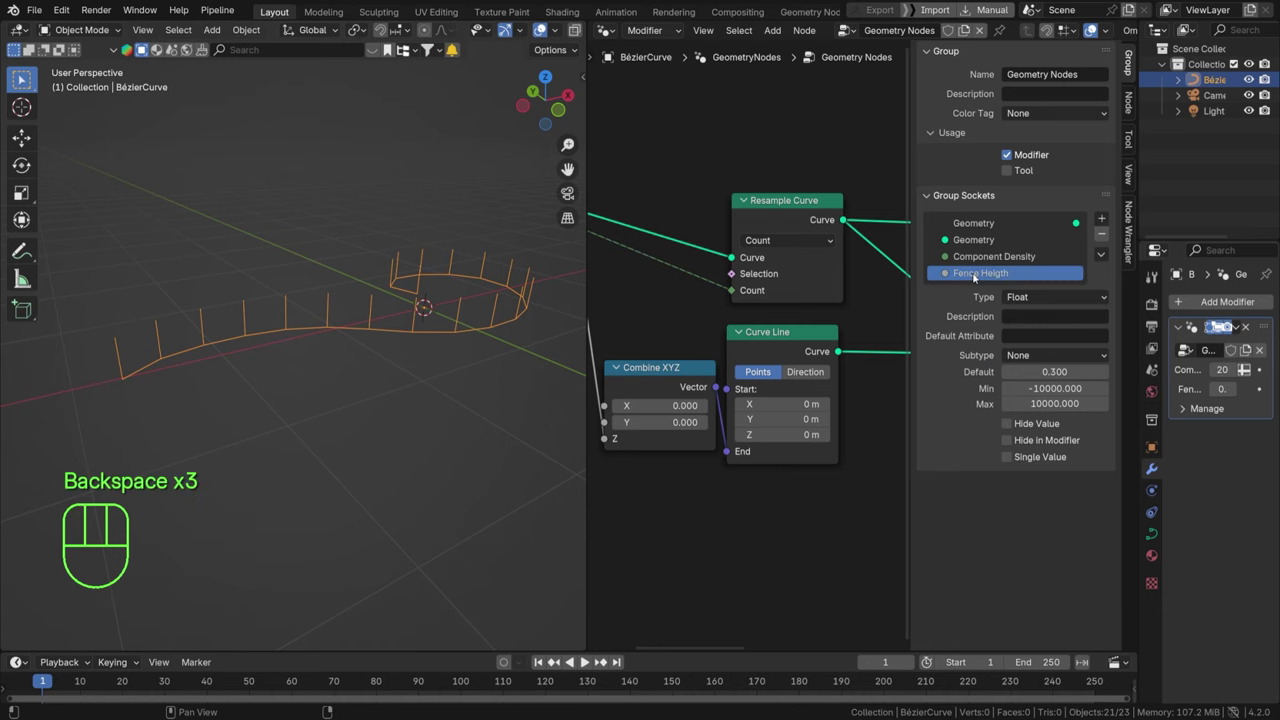
left_click(589, 659)
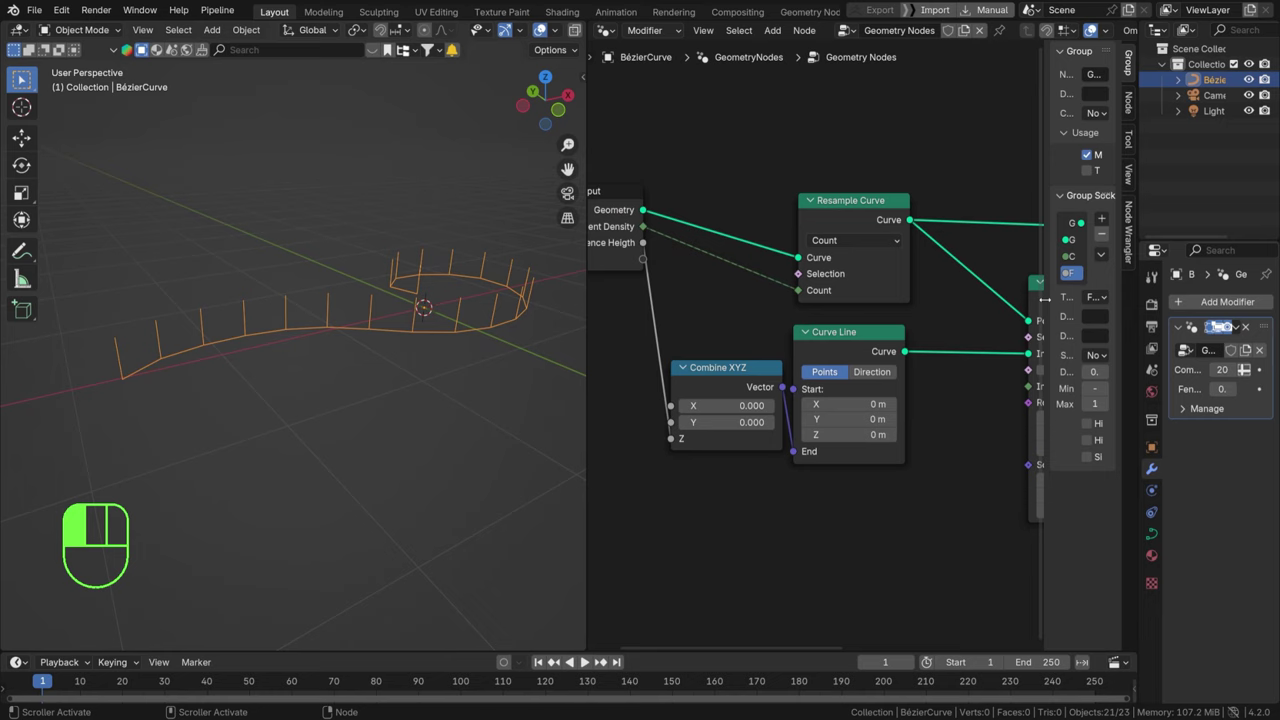
Save fence.blend and frame the whole node graph.
key("ctrl+s")
middle_click(589, 659)
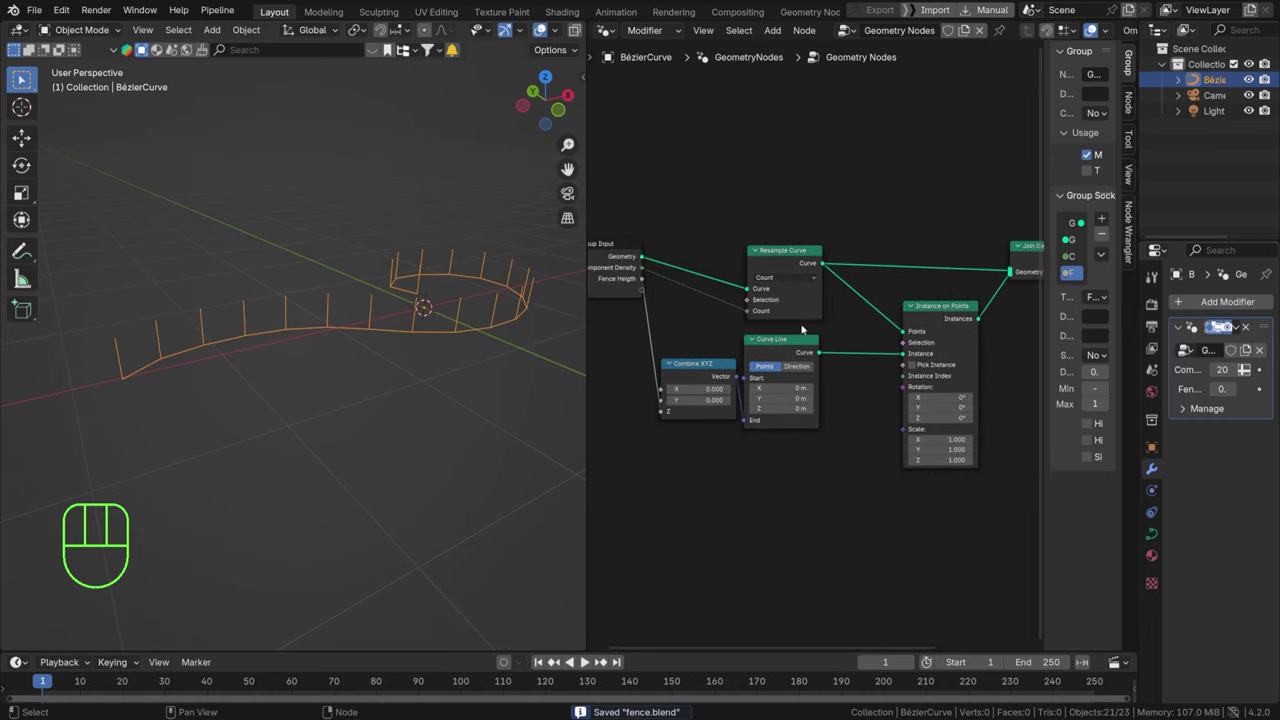
double_click(589, 659)
Dissolve a node, save the file, and bring the output side of the graph into view.
key("ctrl+x")
key("ctrl+s")
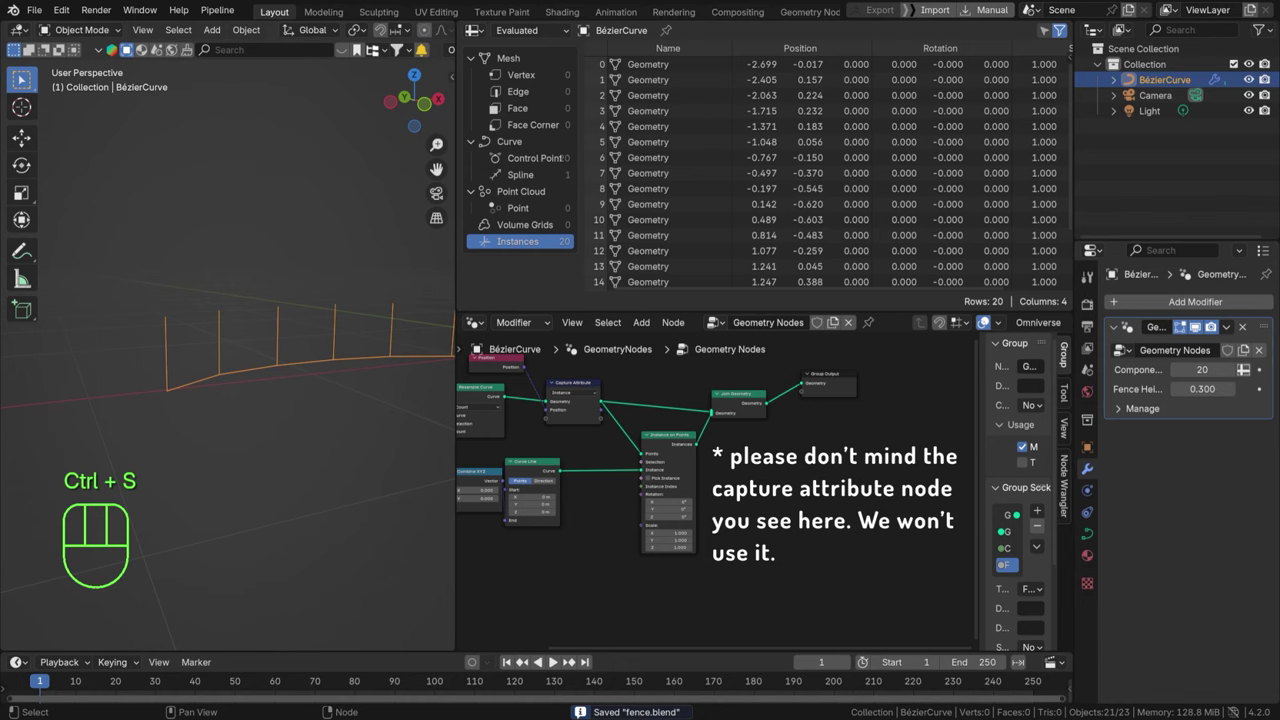
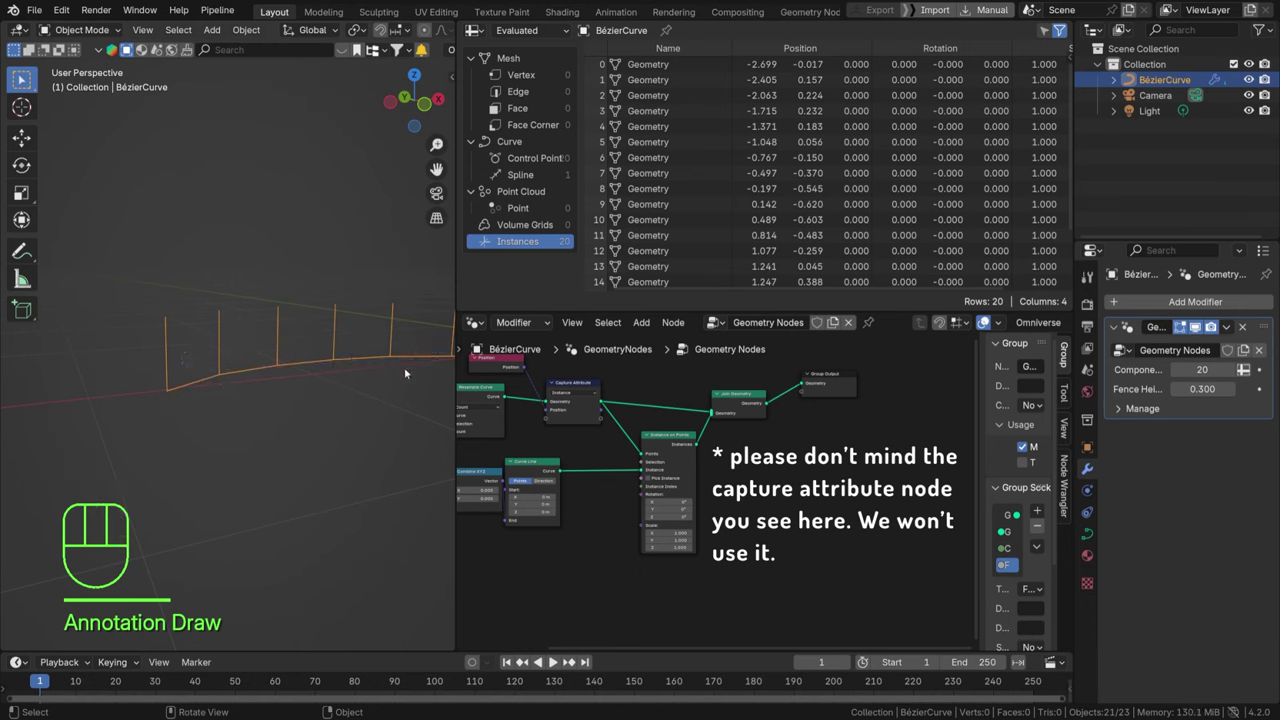
middle_click(644, 426)
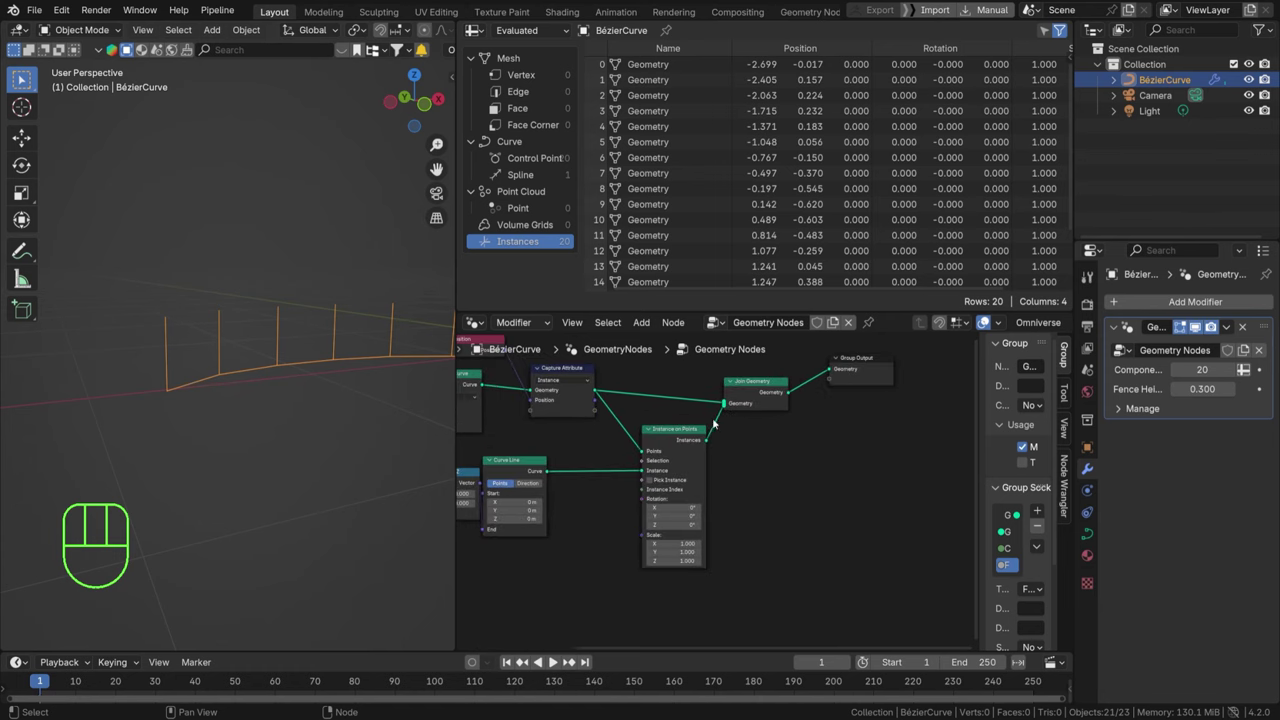
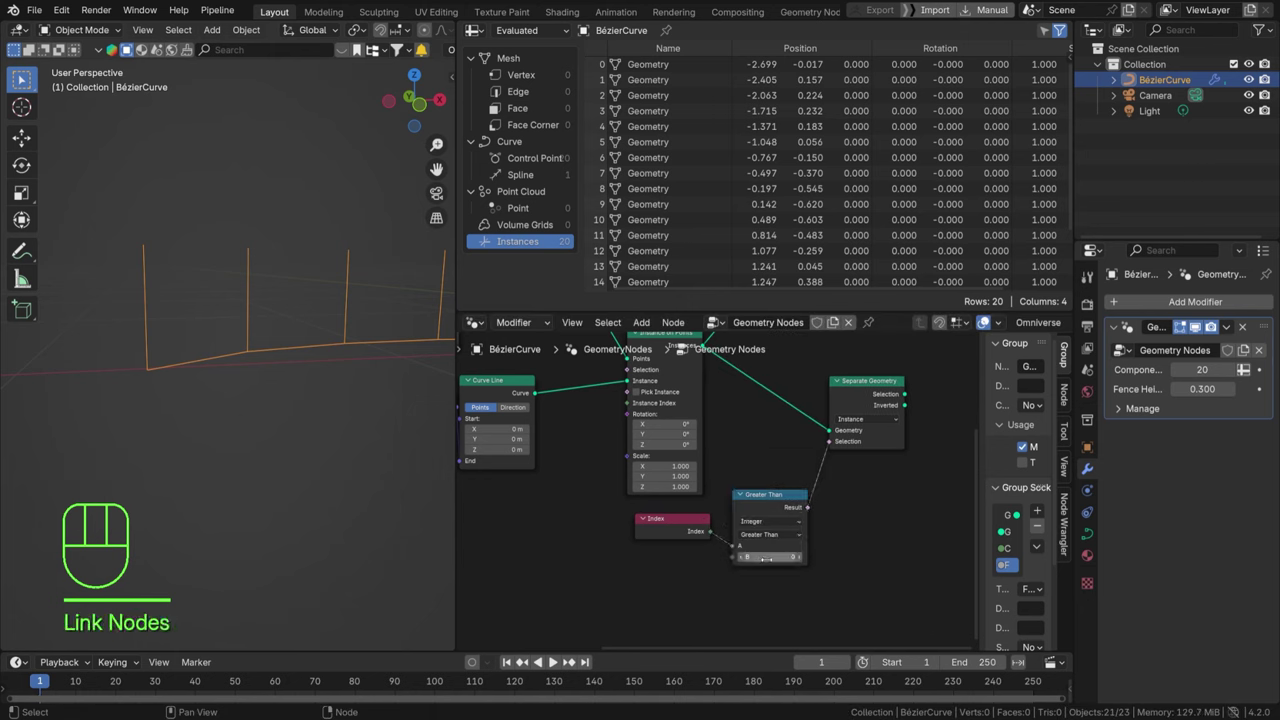
Reposition the Index comparison node that isolates the first post in the tree.
left_click(687, 524)
left_click(761, 500)
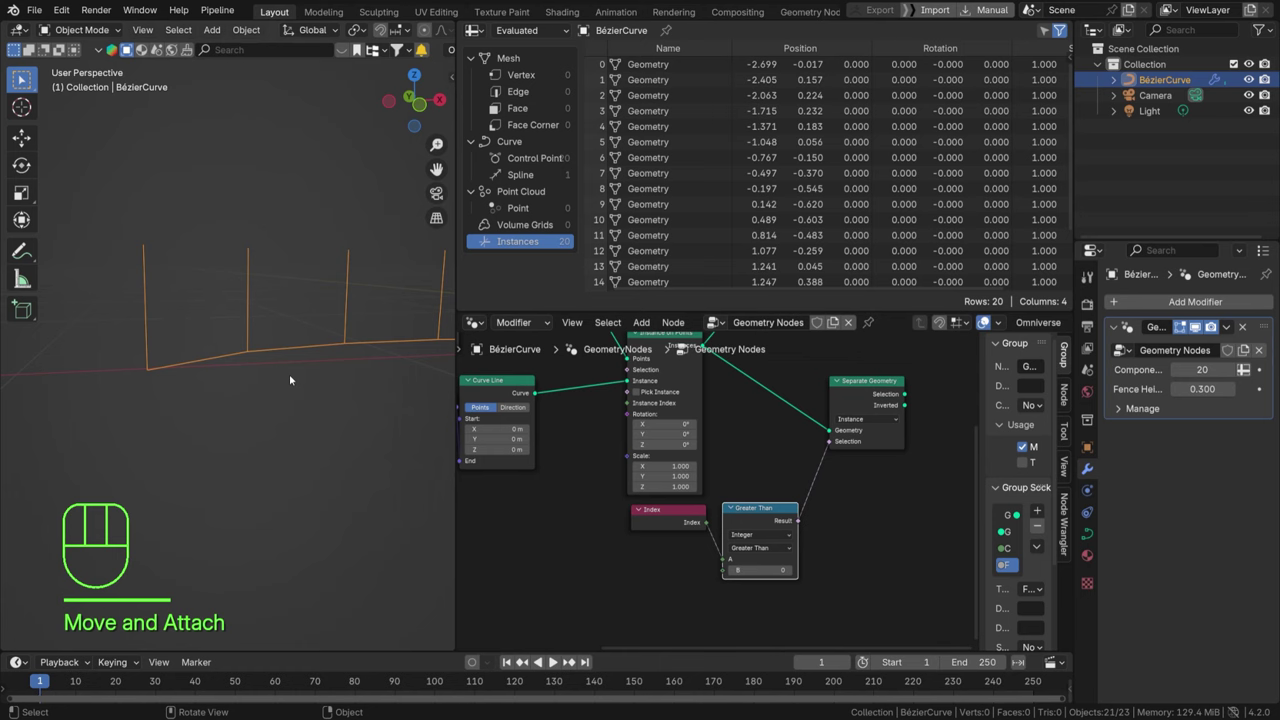
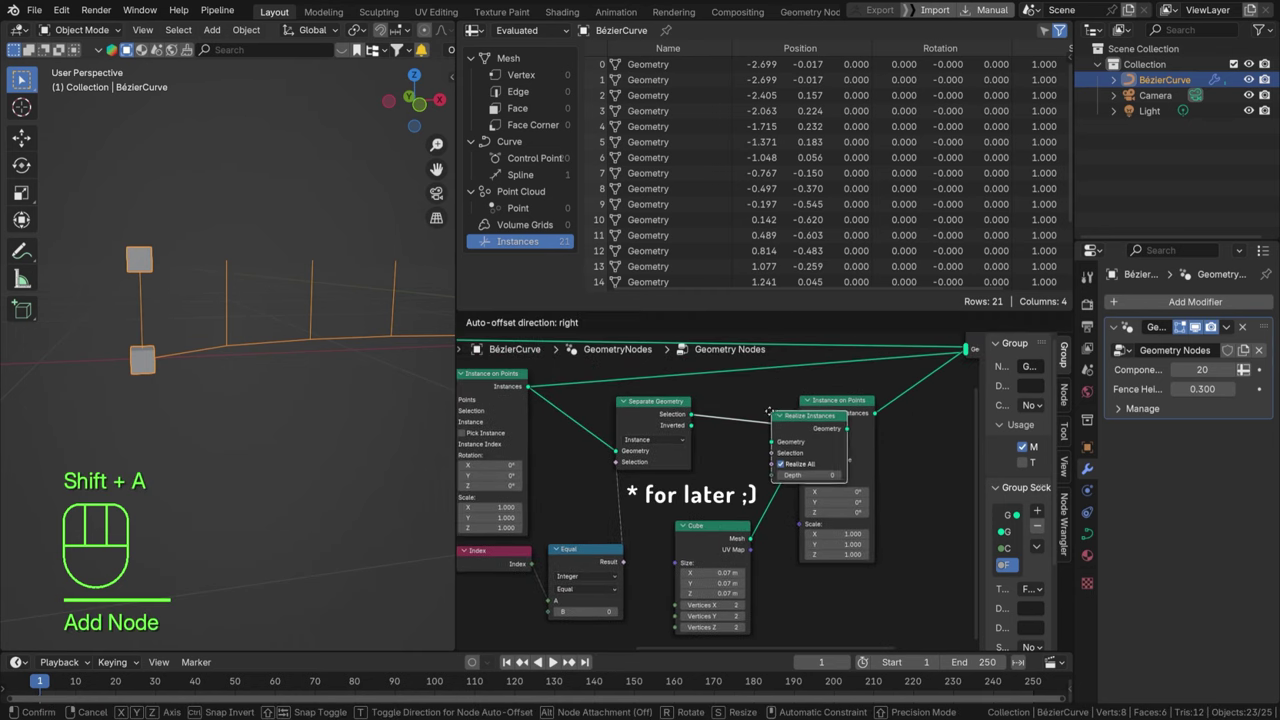
left_click_drag(750, 443, 727, 443)
right_click(689, 422)
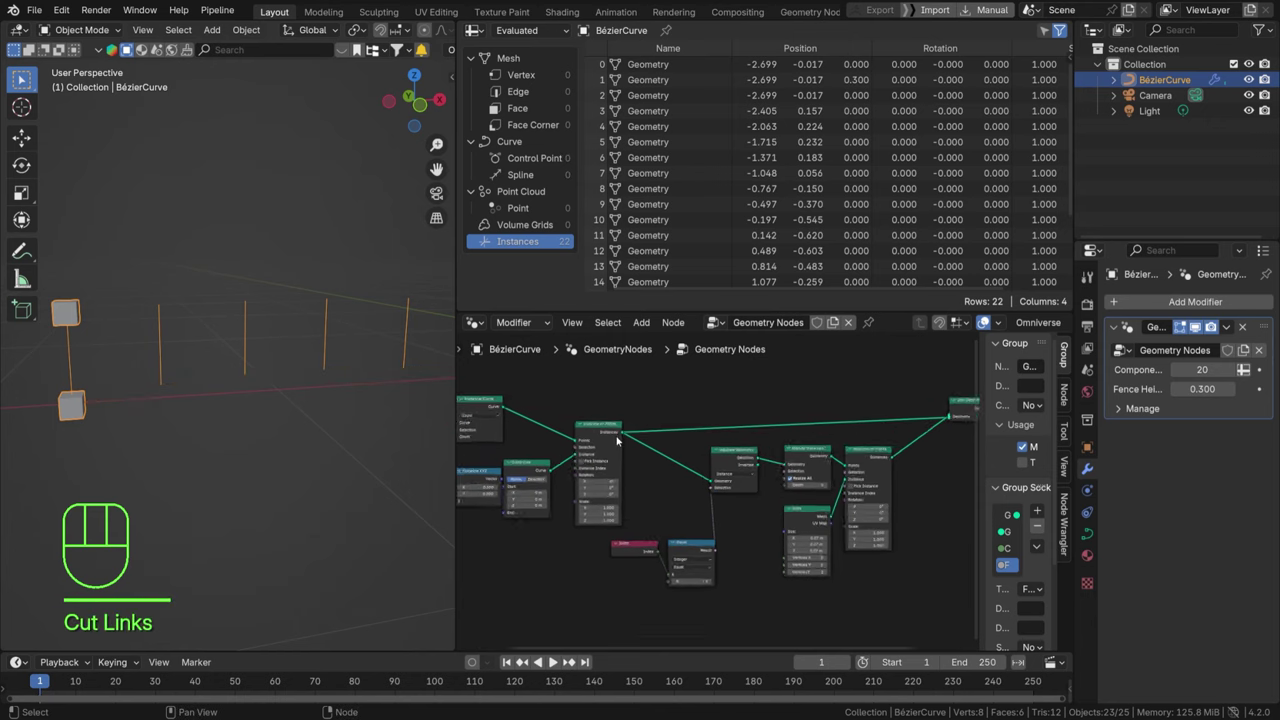
middle_click(615, 428)
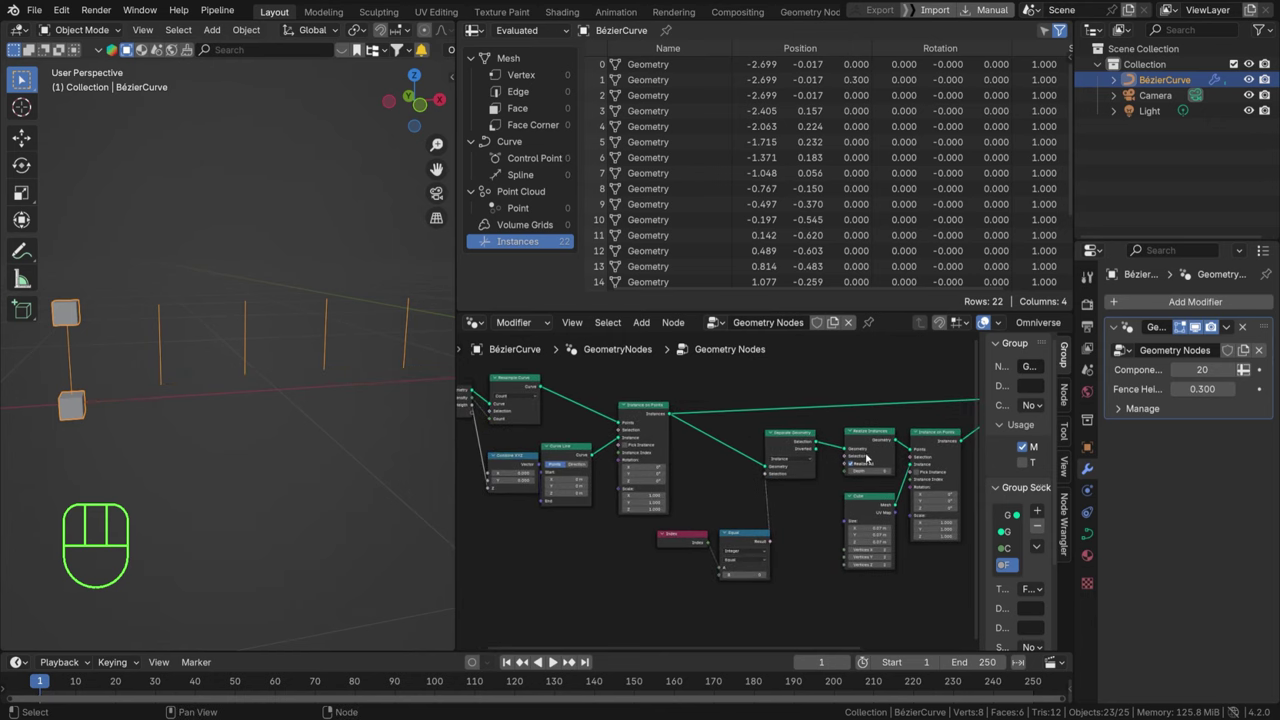
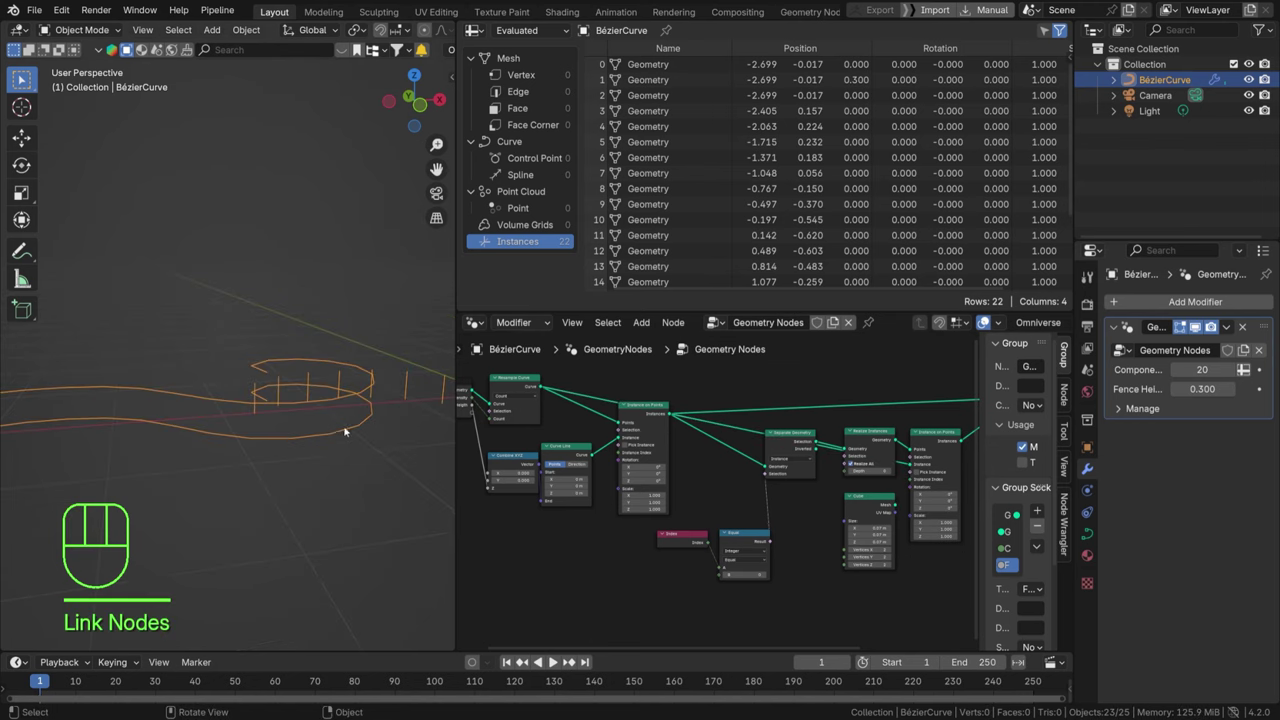
middle_click(321, 461)
left_click_drag(298, 379, 222, 371)
left_click_drag(173, 409, 173, 377)
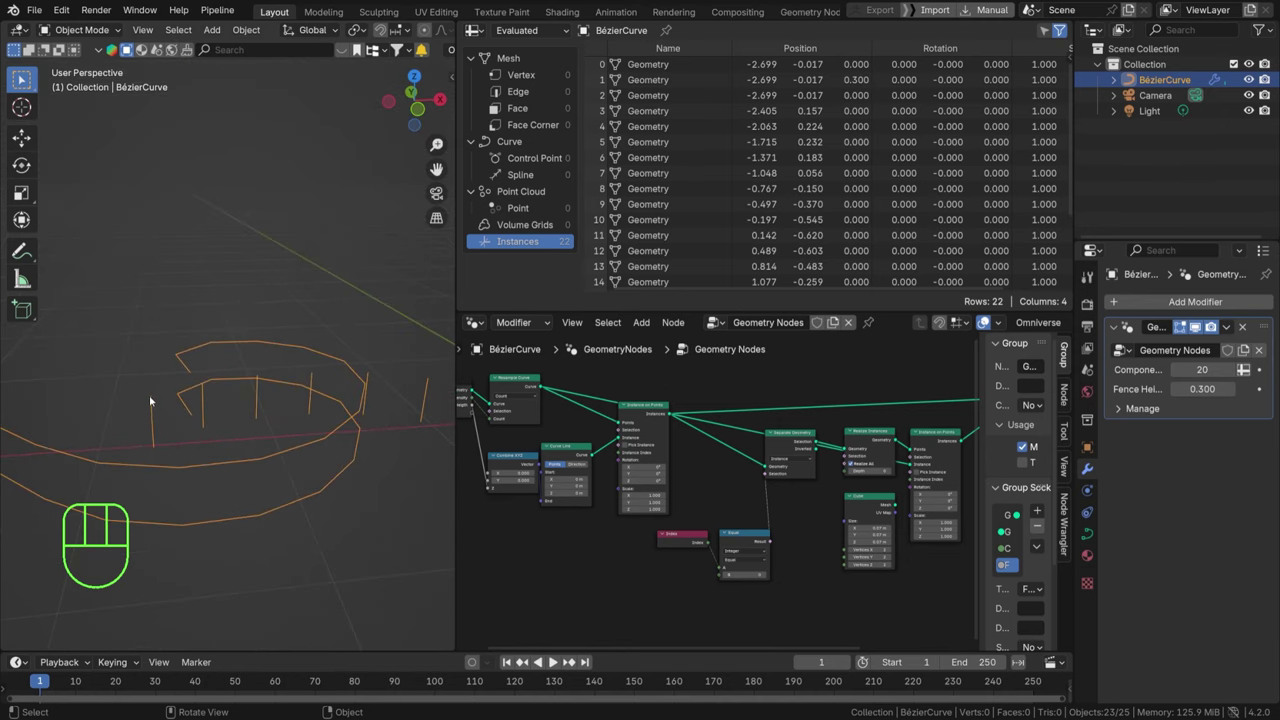
left_click_drag(300, 377, 121, 396)
left_click_drag(292, 382, 230, 399)
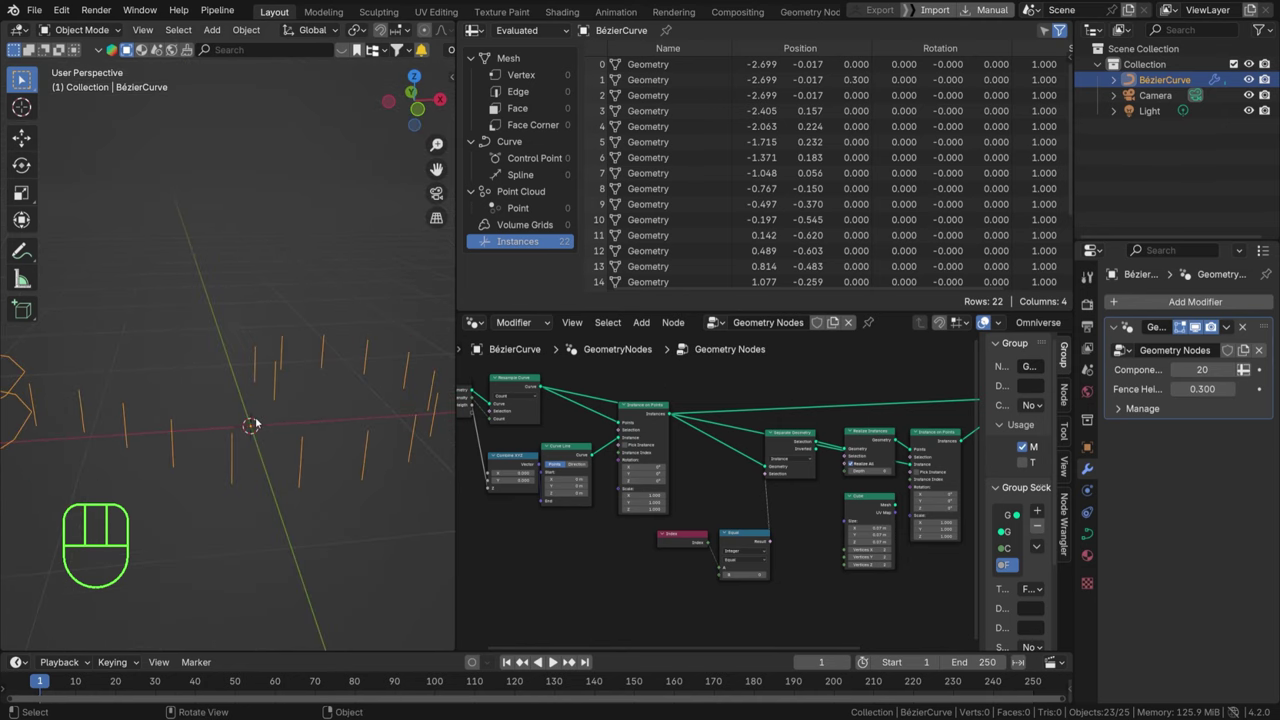
left_click_drag(268, 401, 374, 391)
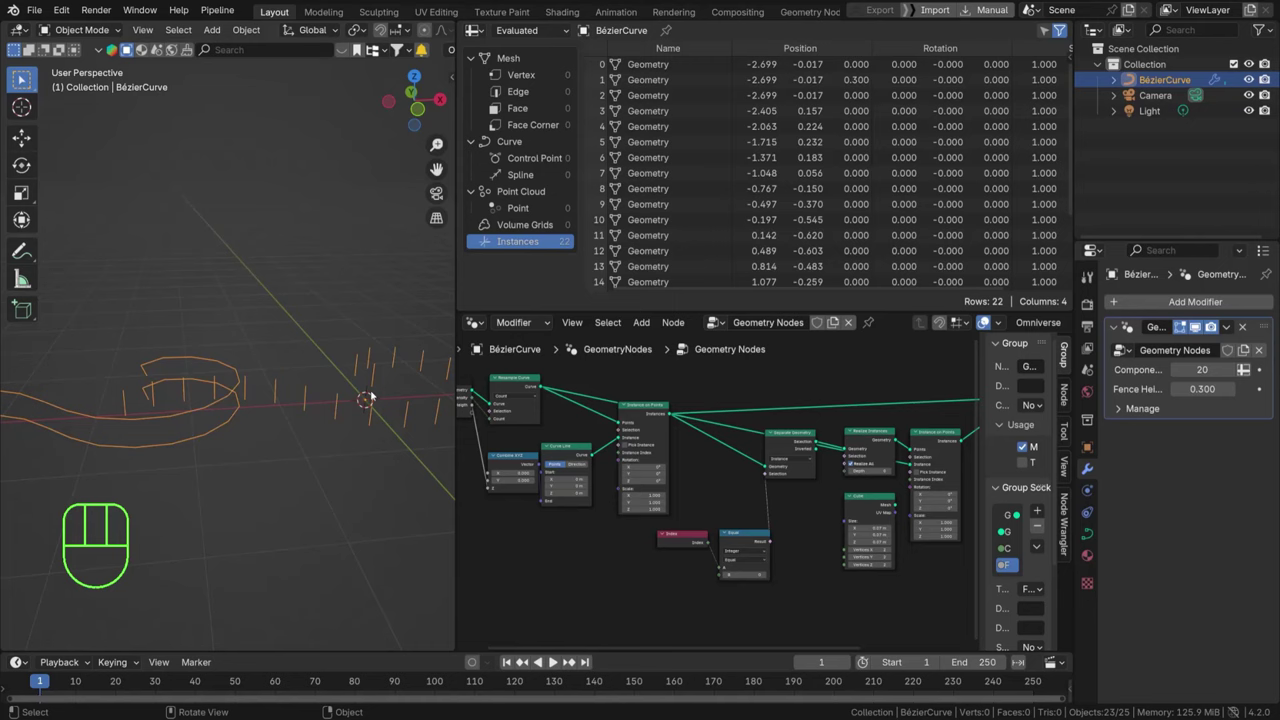
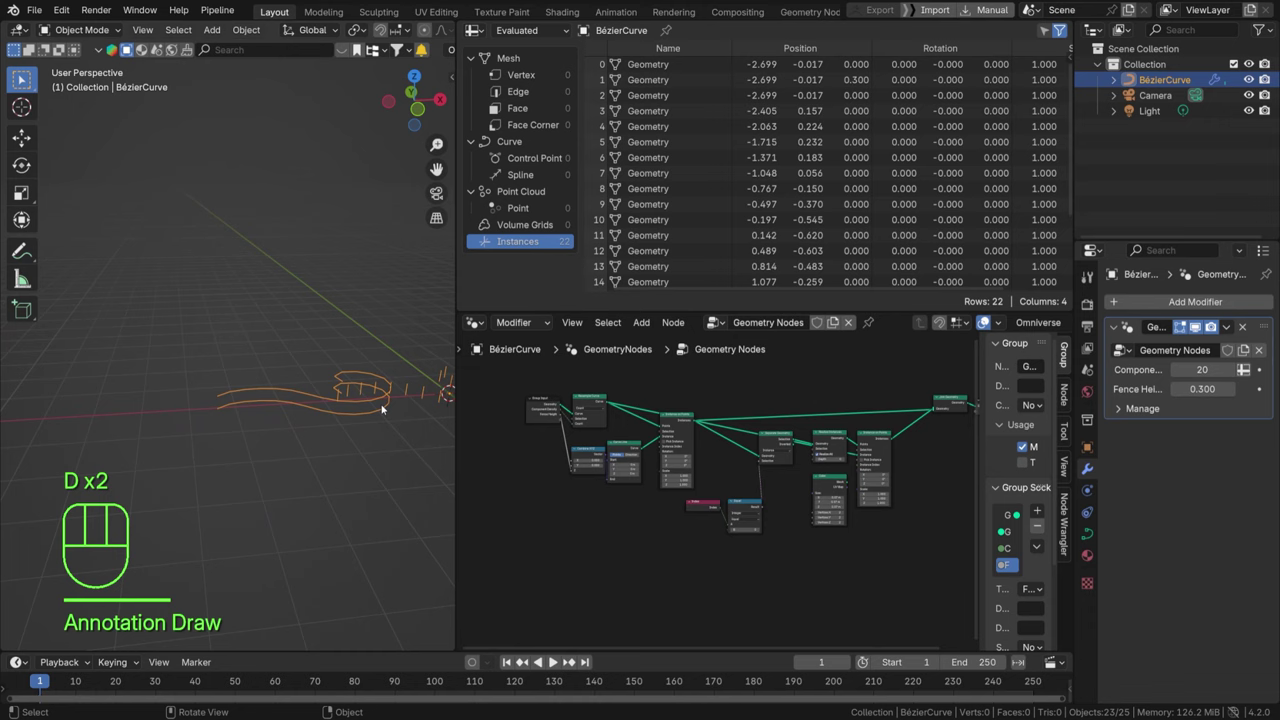
left_click_drag(353, 388, 280, 397)
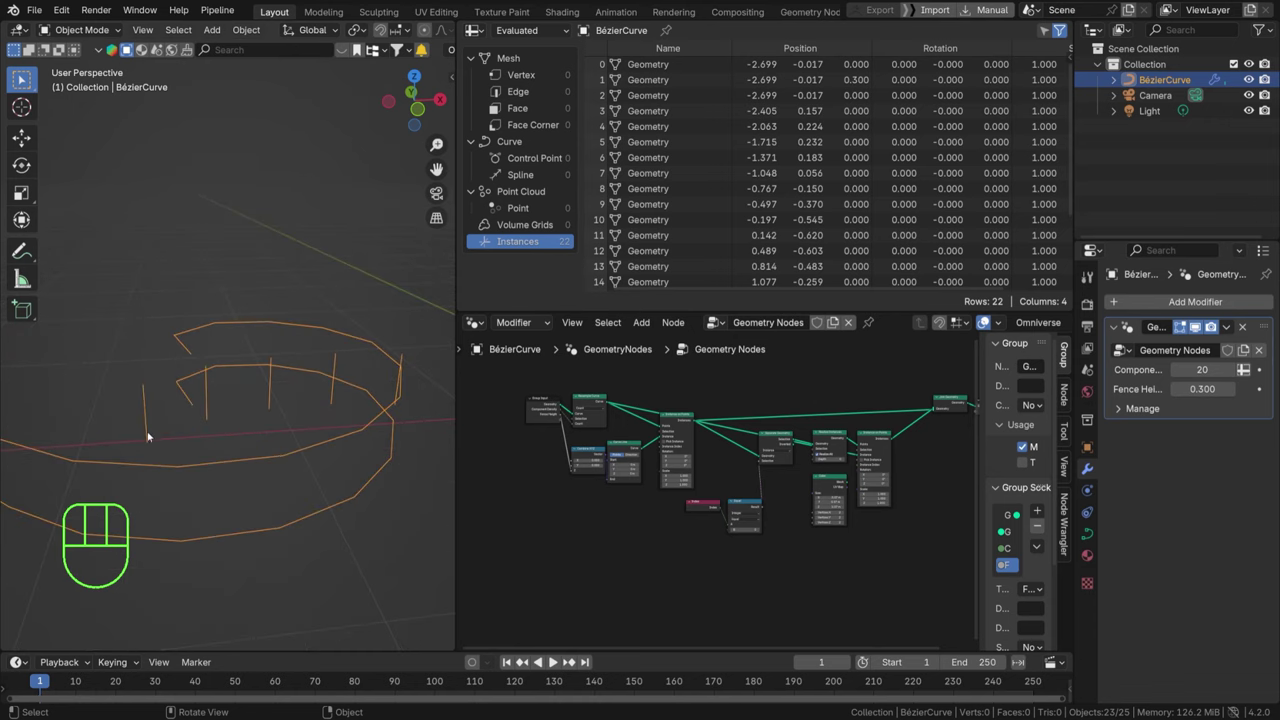
left_click_drag(340, 376, 97, 369)
left_click_drag(318, 386, 183, 396)
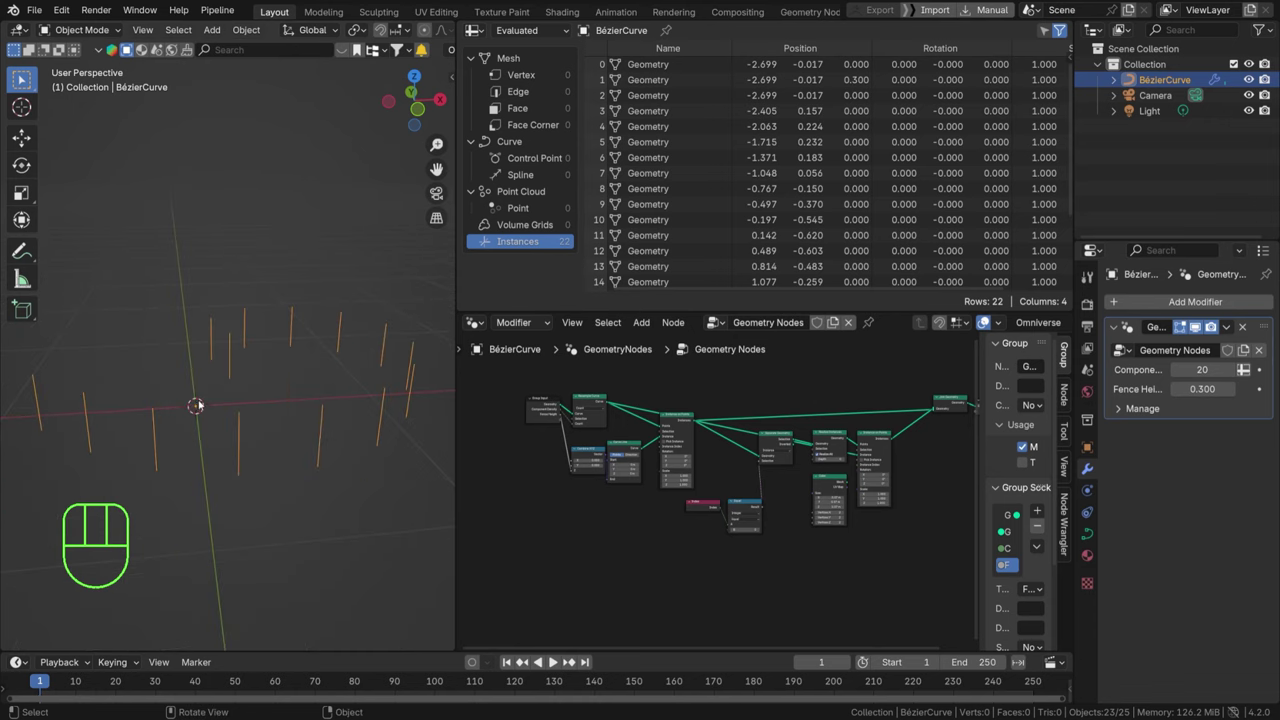
left_click_drag(162, 372, 308, 379)
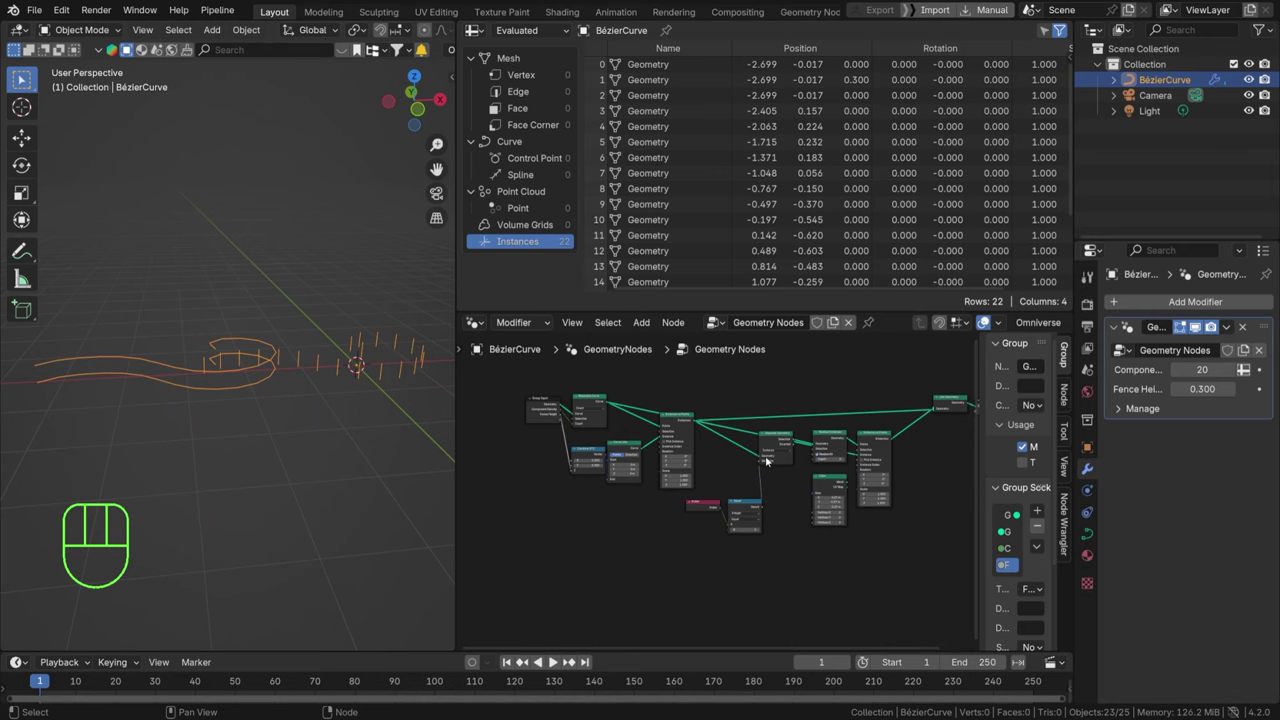
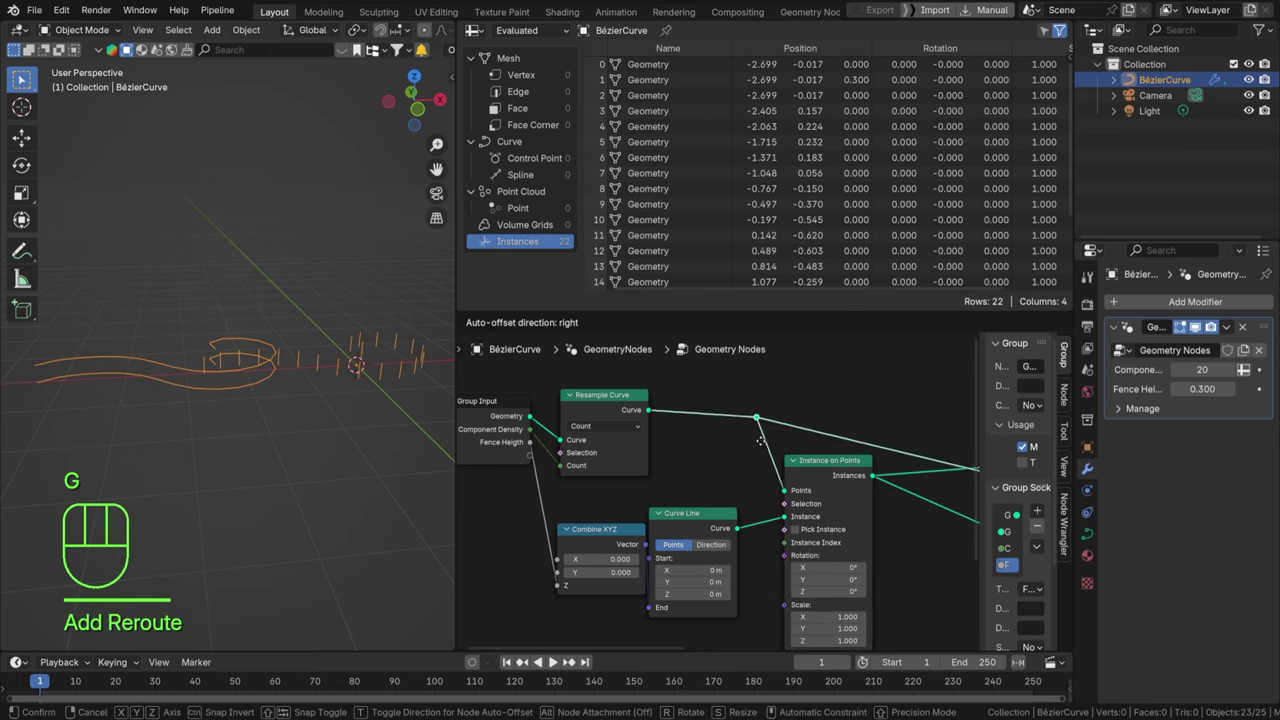
Insert a Capture Attribute node on the Resample Curve link and set its domain to Instance.
left_click_drag(630, 481, 733, 568)
key("g")
left_click(636, 398)
key("shift+a")
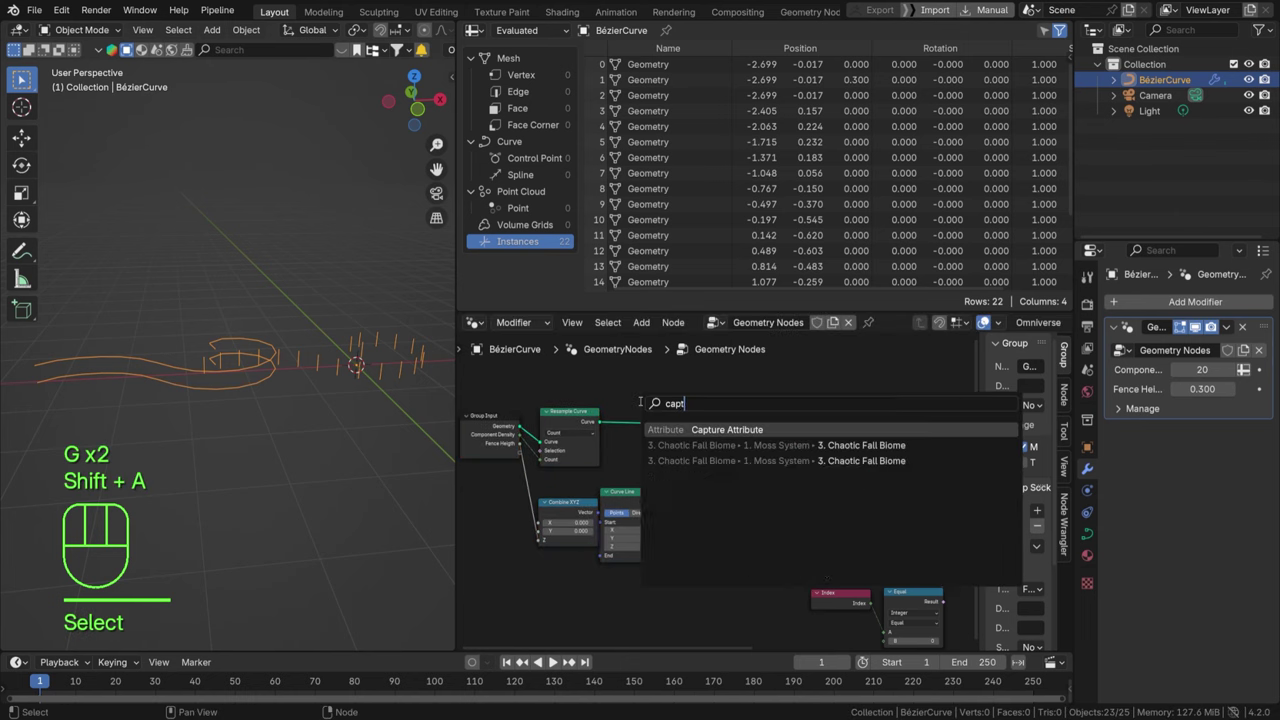
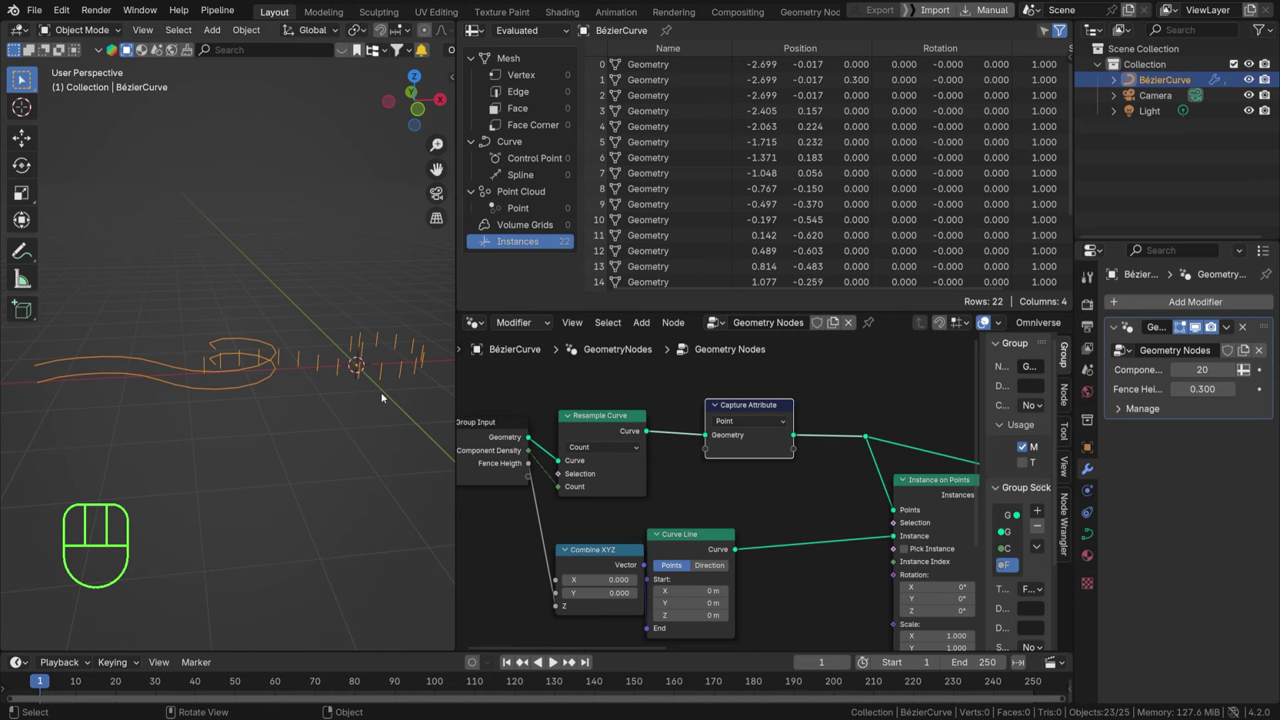
left_click_drag(741, 422, 748, 511)
left_click_drag(741, 420, 741, 450)
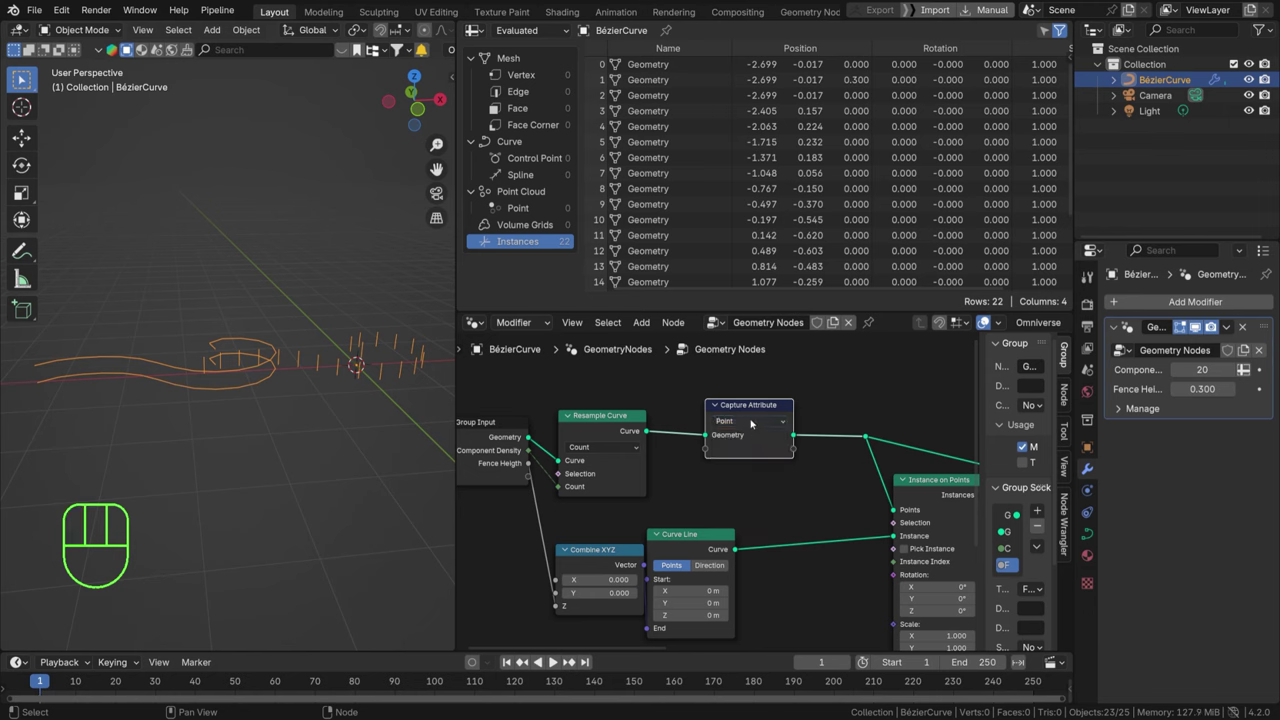
left_click_drag(767, 423, 736, 513)
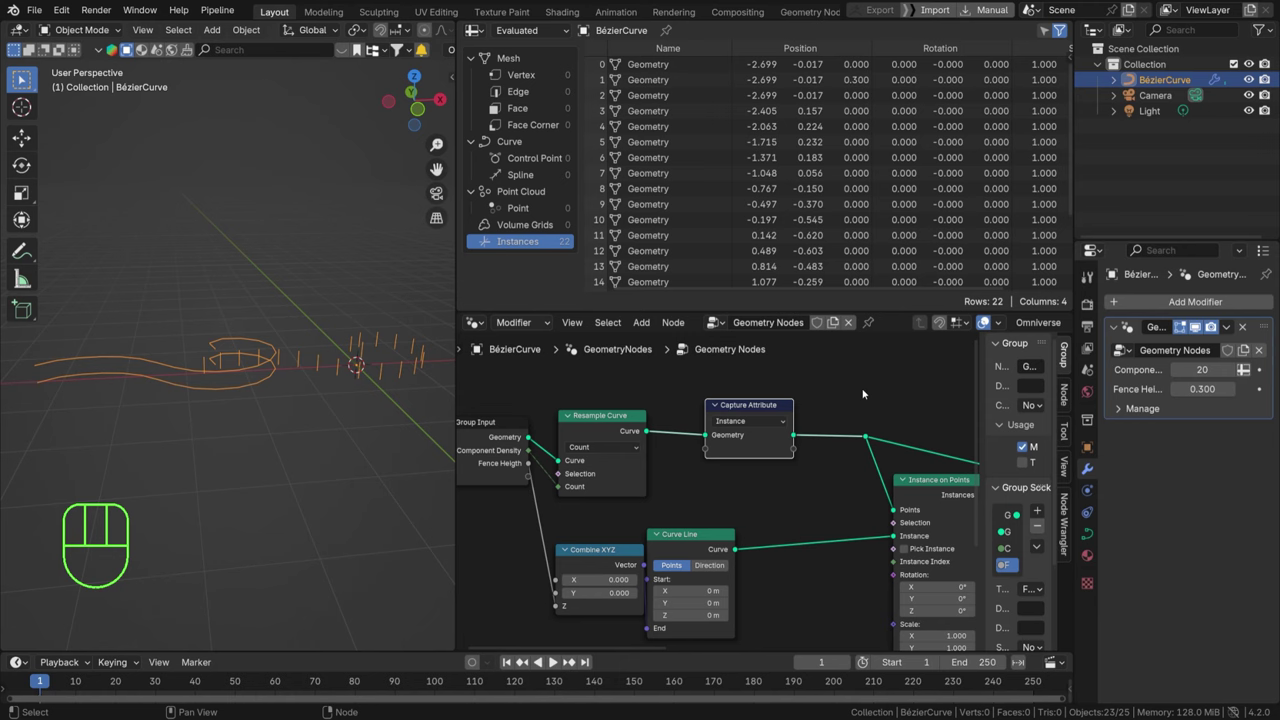
Add a Position node to feed the Capture Attribute and preview it.
key("shift+a")
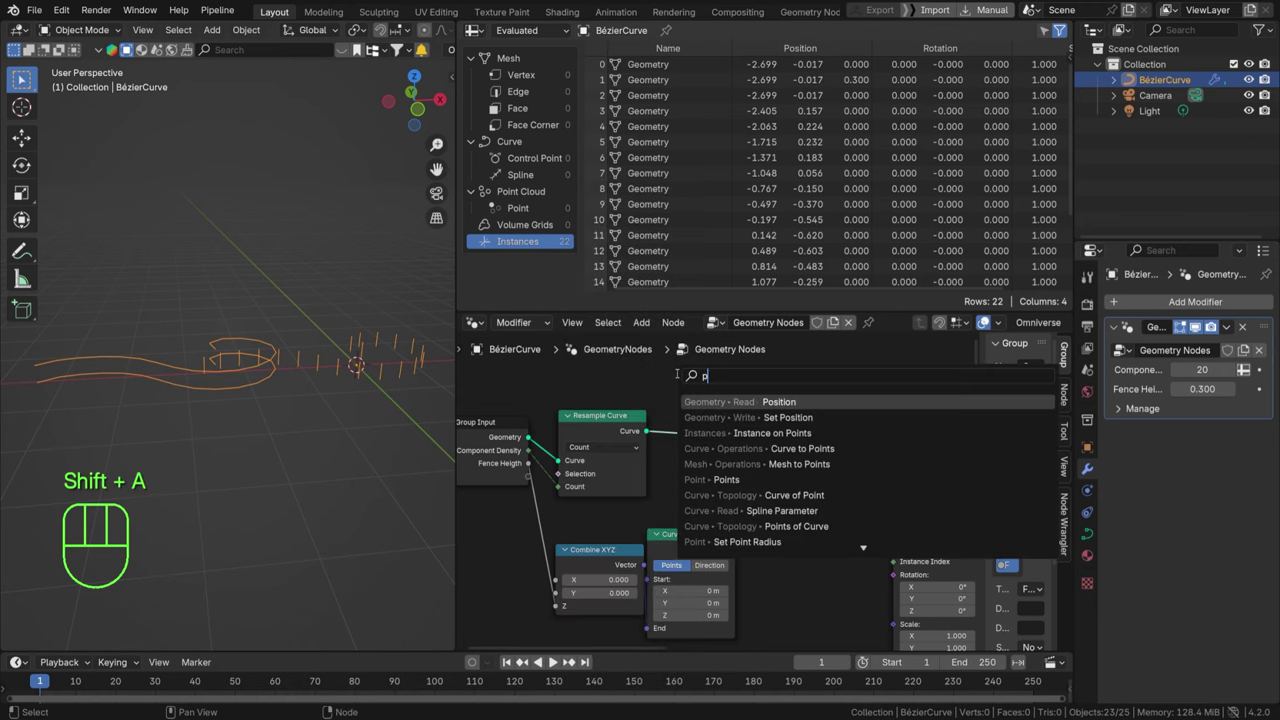
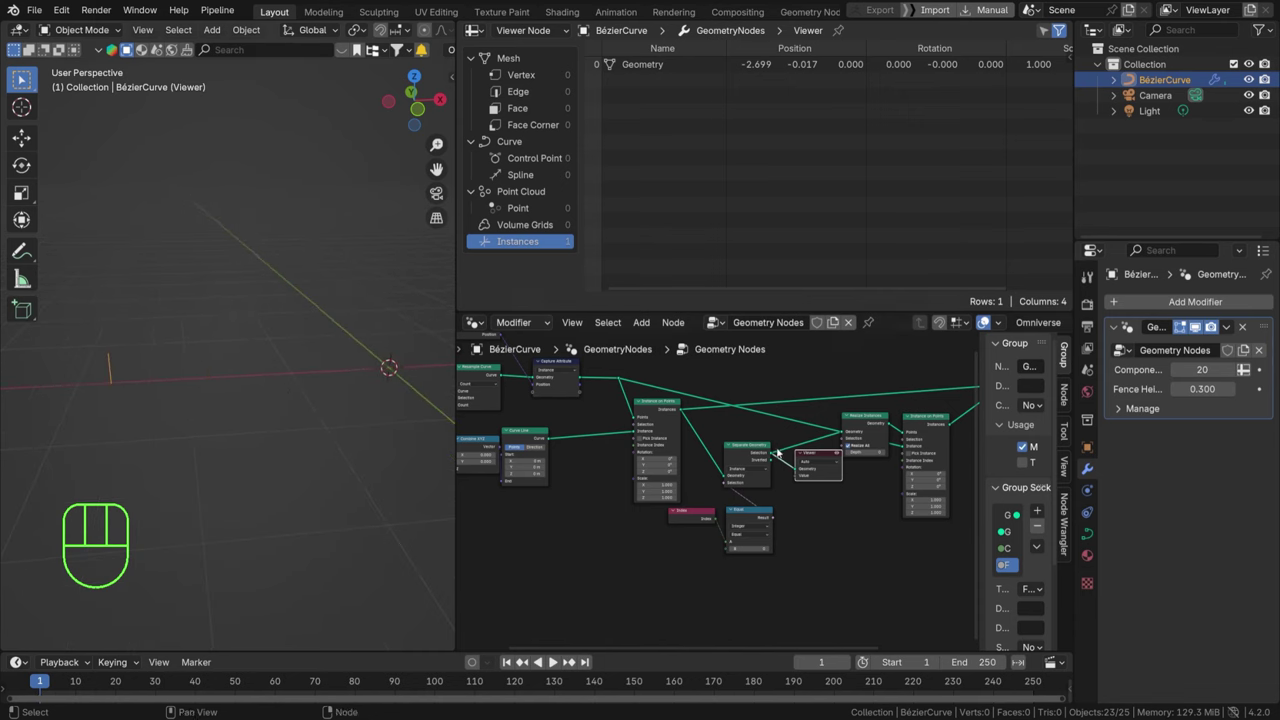
Add Set Position and Realize Instances after Separate Geometry for the isolated post.
key("shift+a")
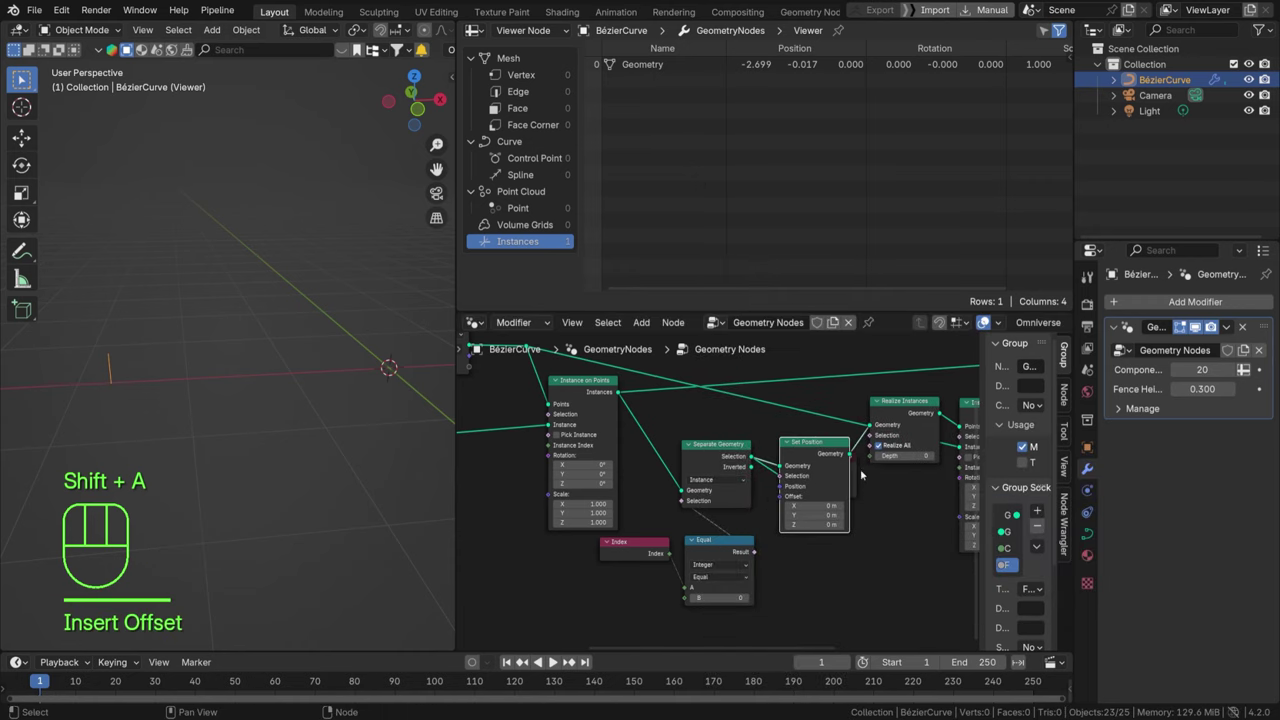
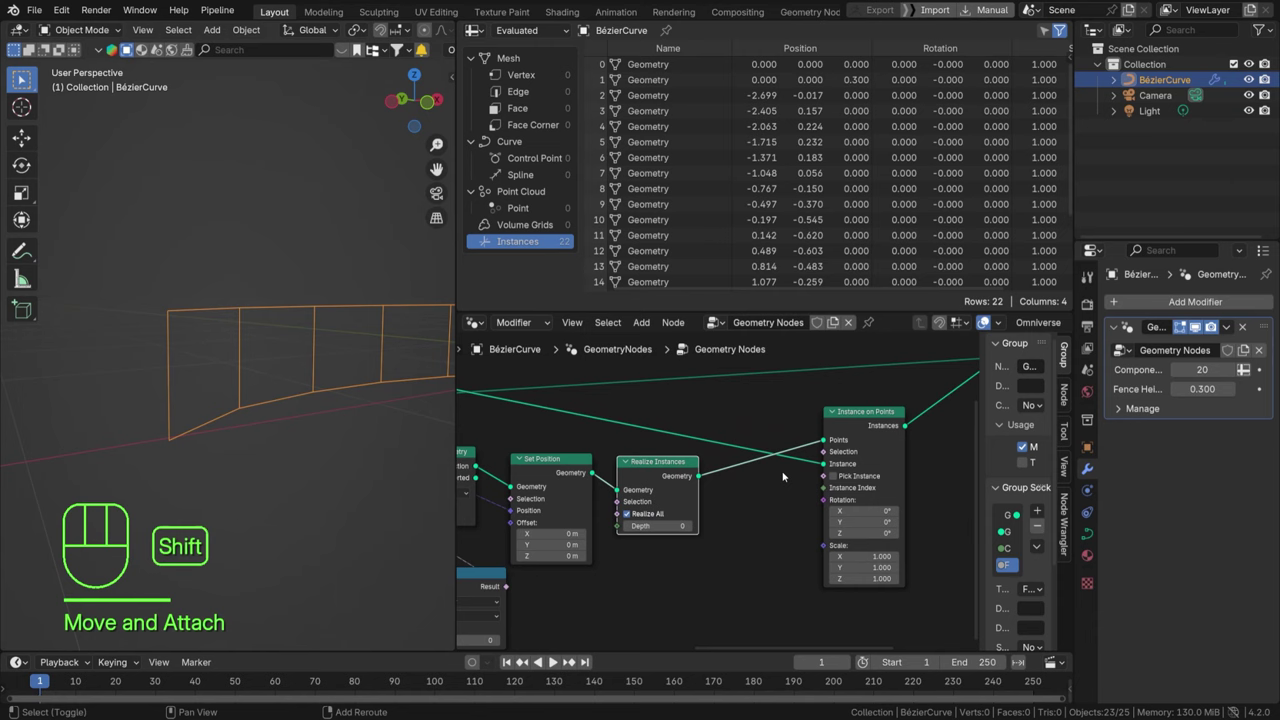
Add a Trim Curve node after Realize Instances and adjust the viewport to check the post.
key("shift+a")
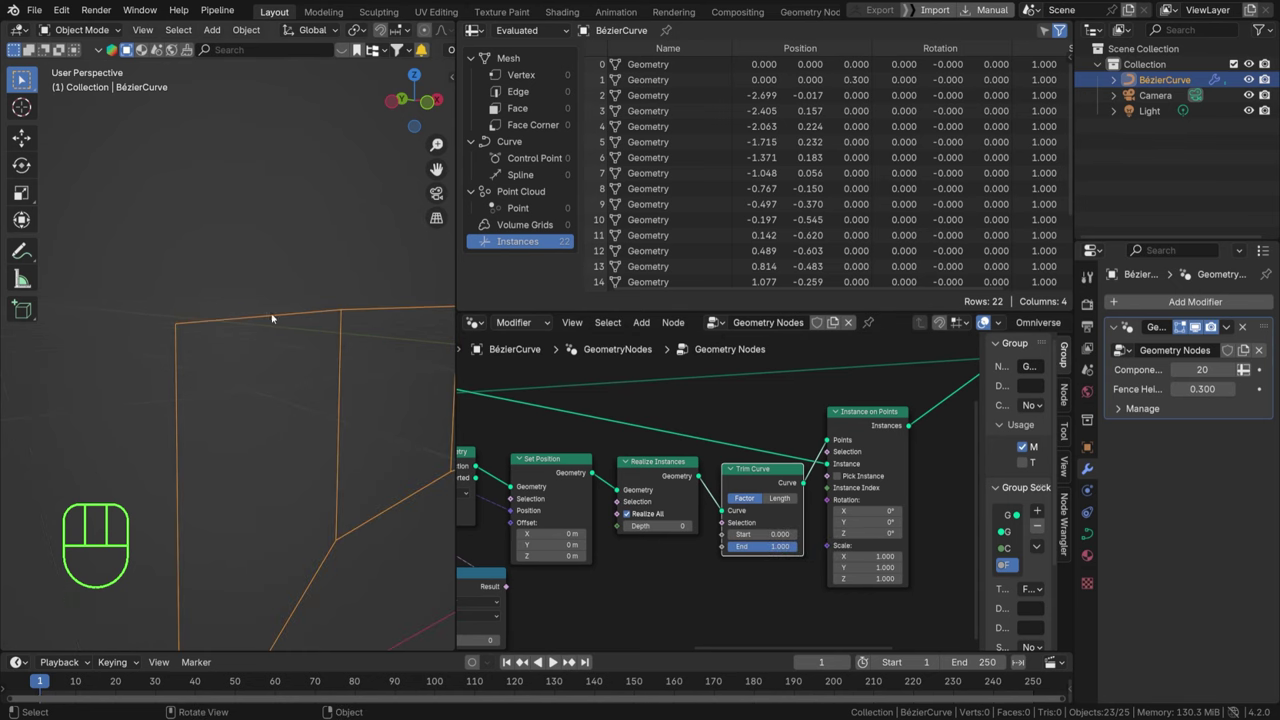
left_click_drag(306, 337, 201, 312)
left_click_drag(149, 338, 204, 338)
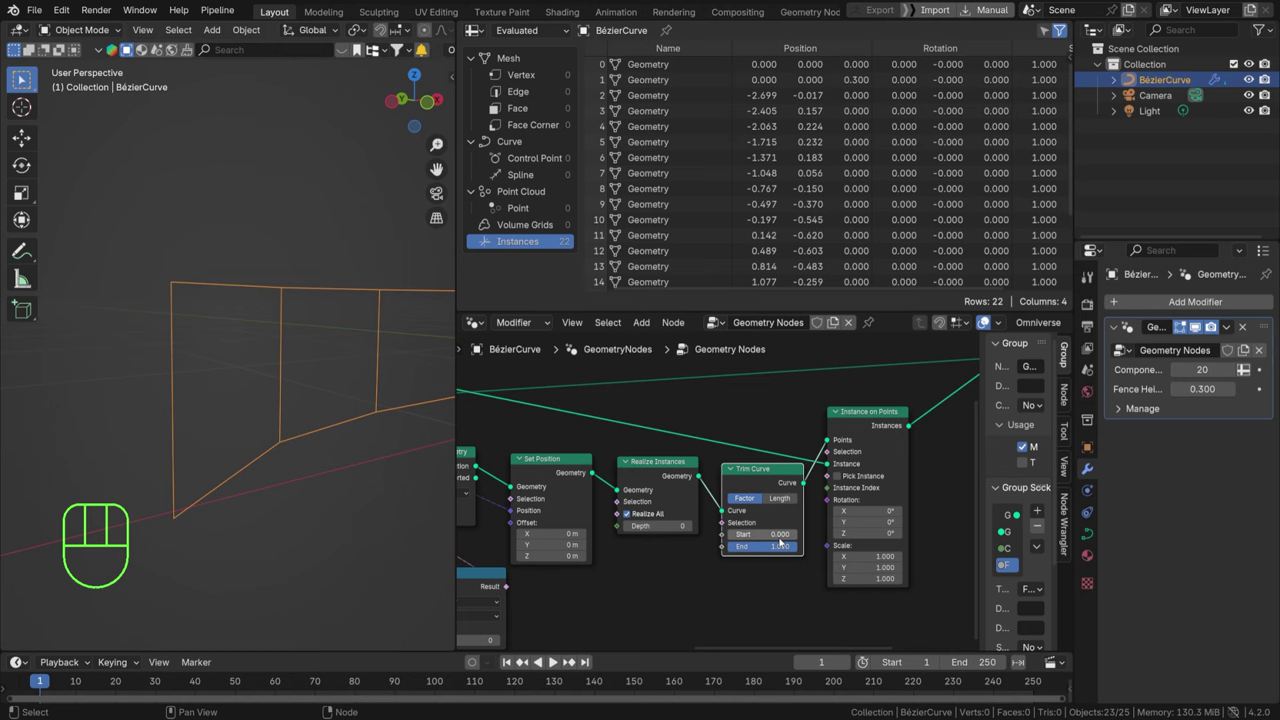
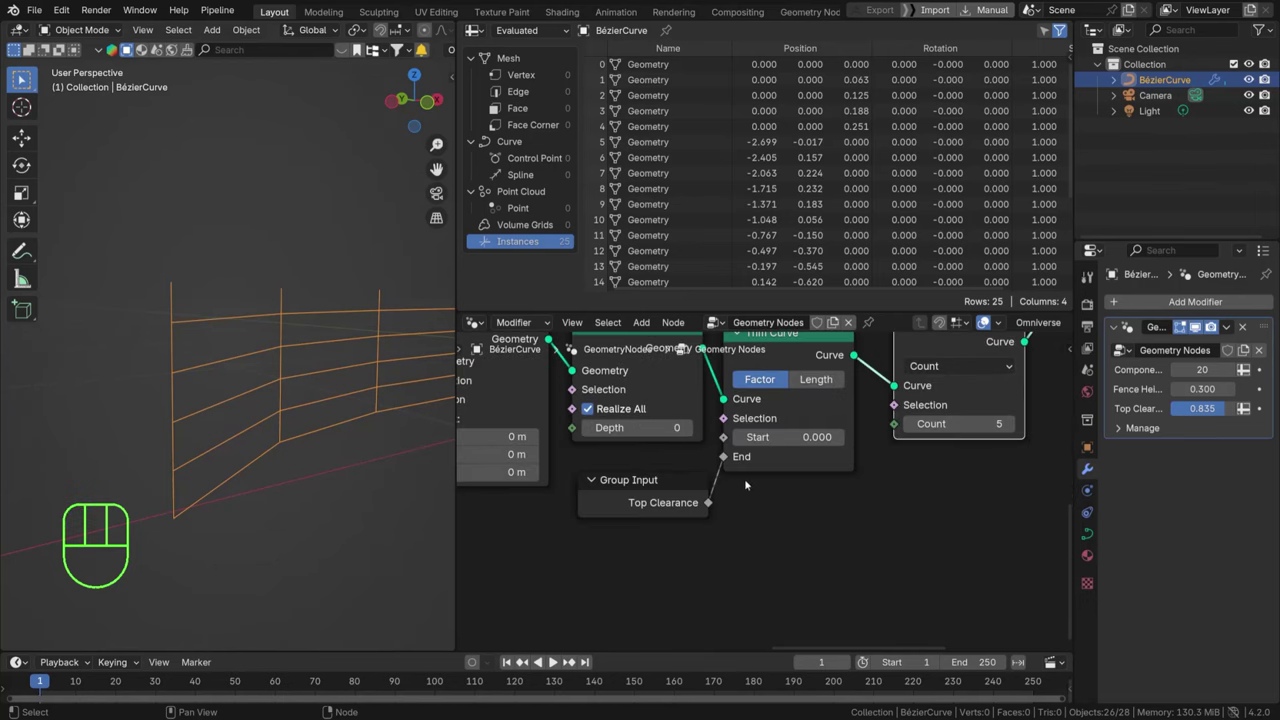
Drive Resample Curve's Count from a new Rail Density group input set to 5.
left_click_drag(639, 480, 744, 368)
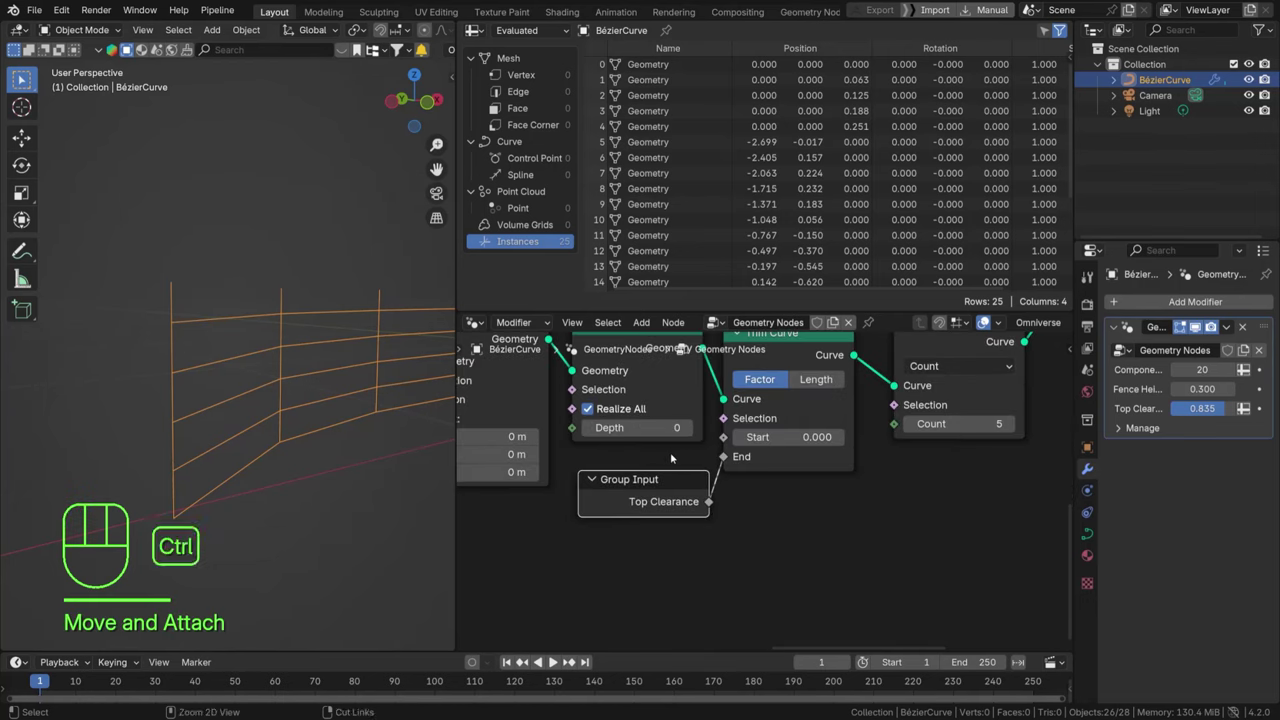
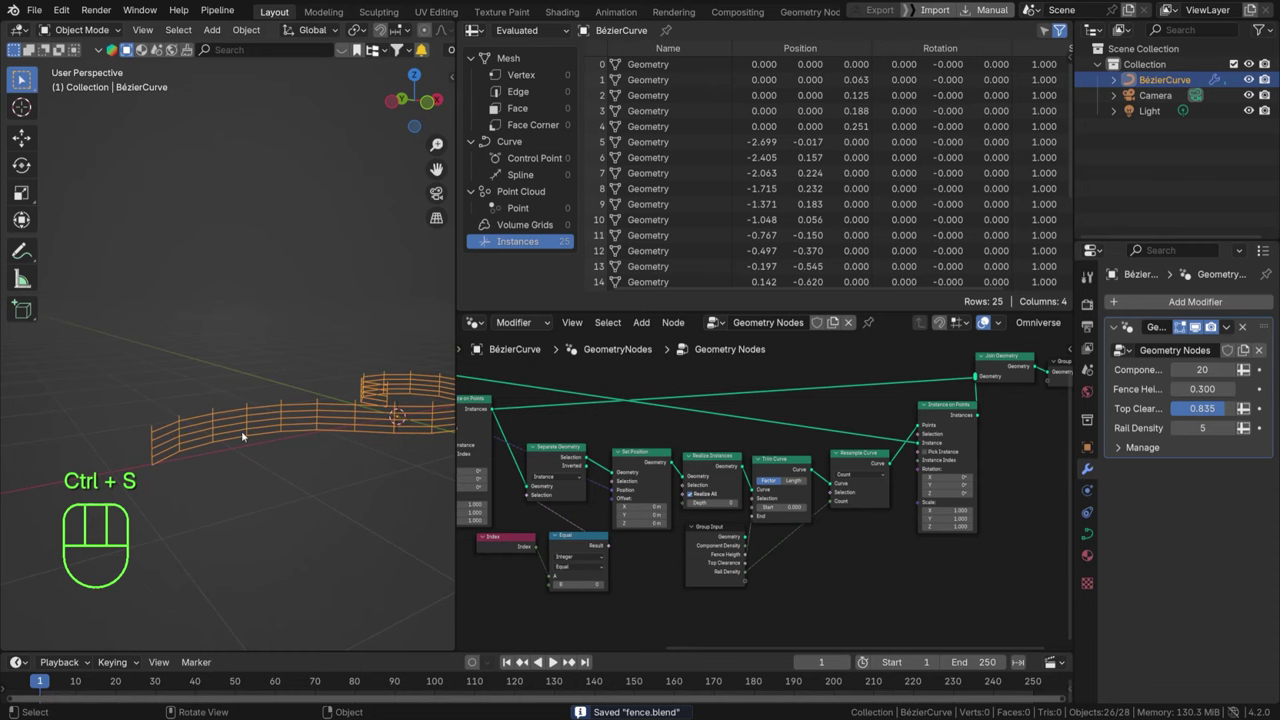
left_click_drag(259, 423, 126, 430)
left_click_drag(202, 381, 309, 355)
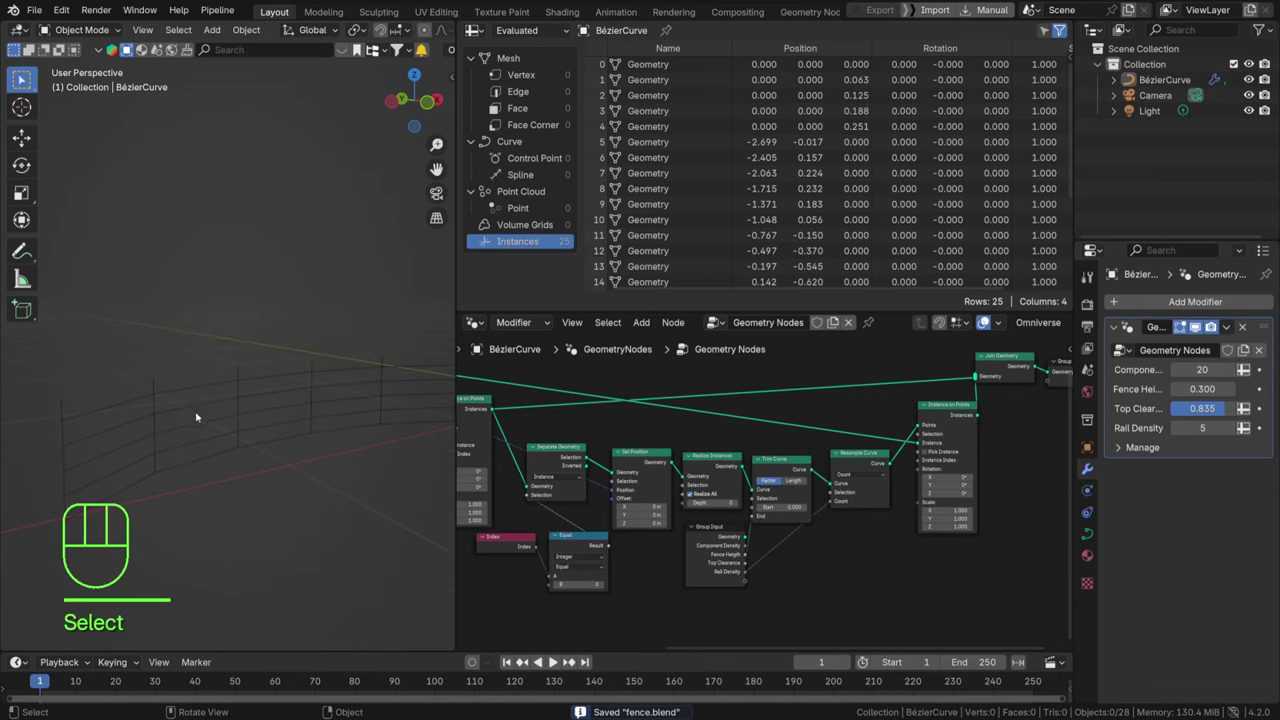
left_click_drag(236, 410, 173, 396)
left_click_drag(164, 403, 317, 384)
left_click_drag(234, 395, 284, 416)
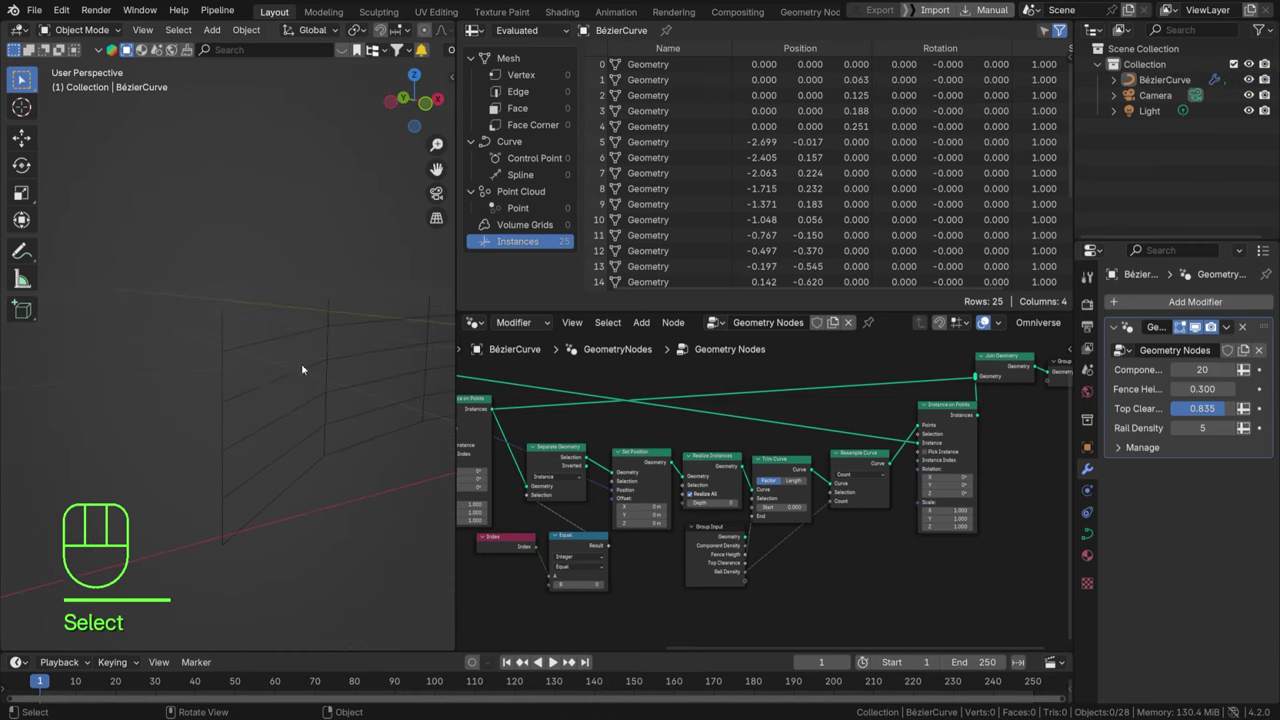
Save the file as fence.blend.
key("ctrl+s")
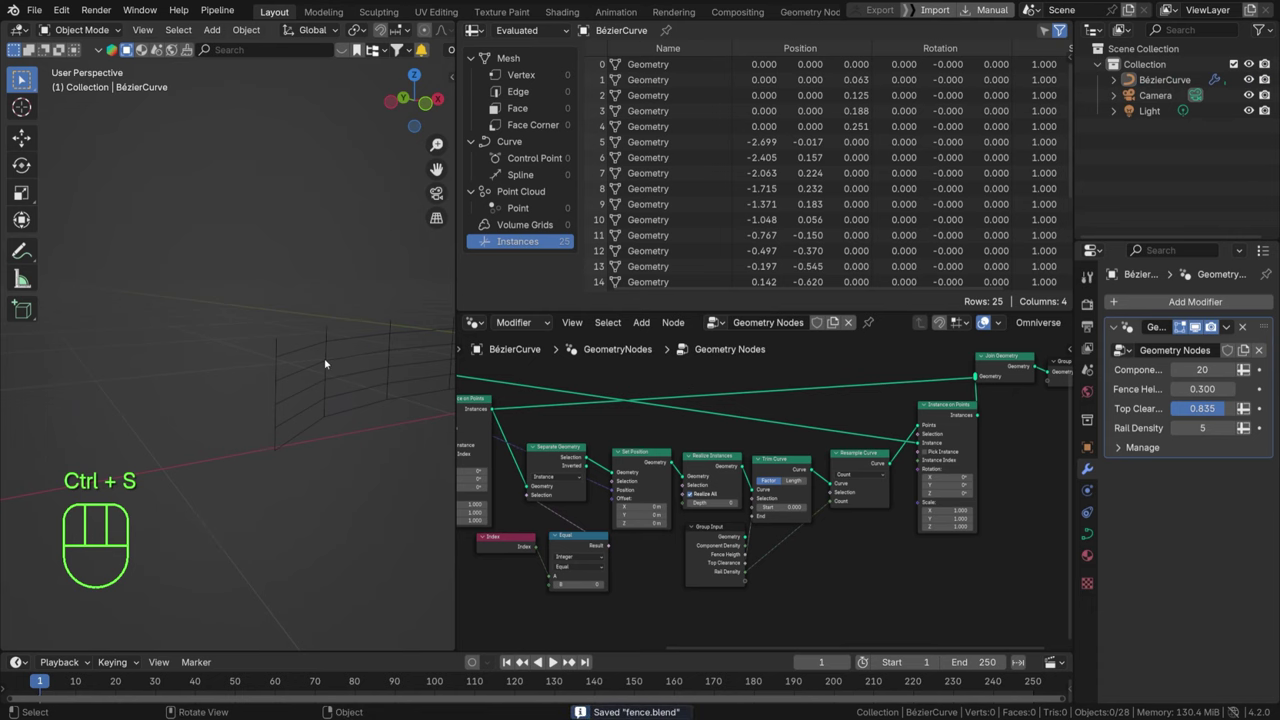
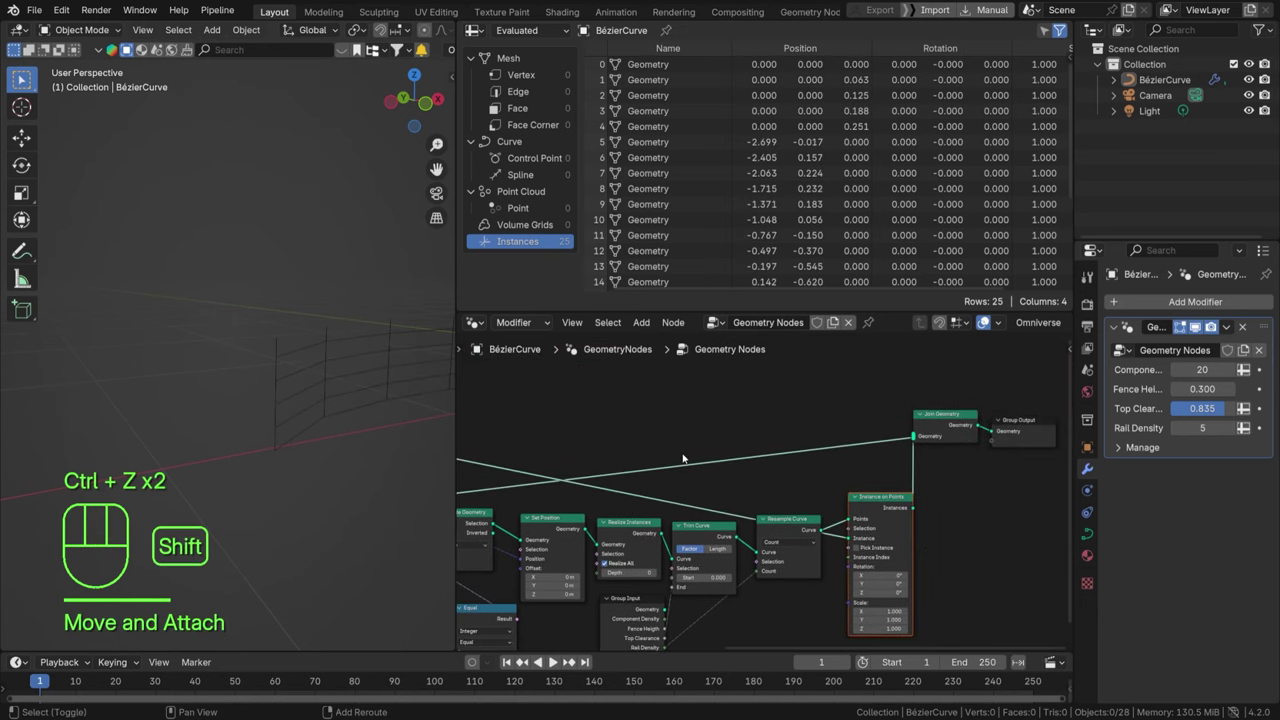
Pan the node editor to the Join Geometry end of the tree.
middle_click(747, 416)
left_click(737, 401)
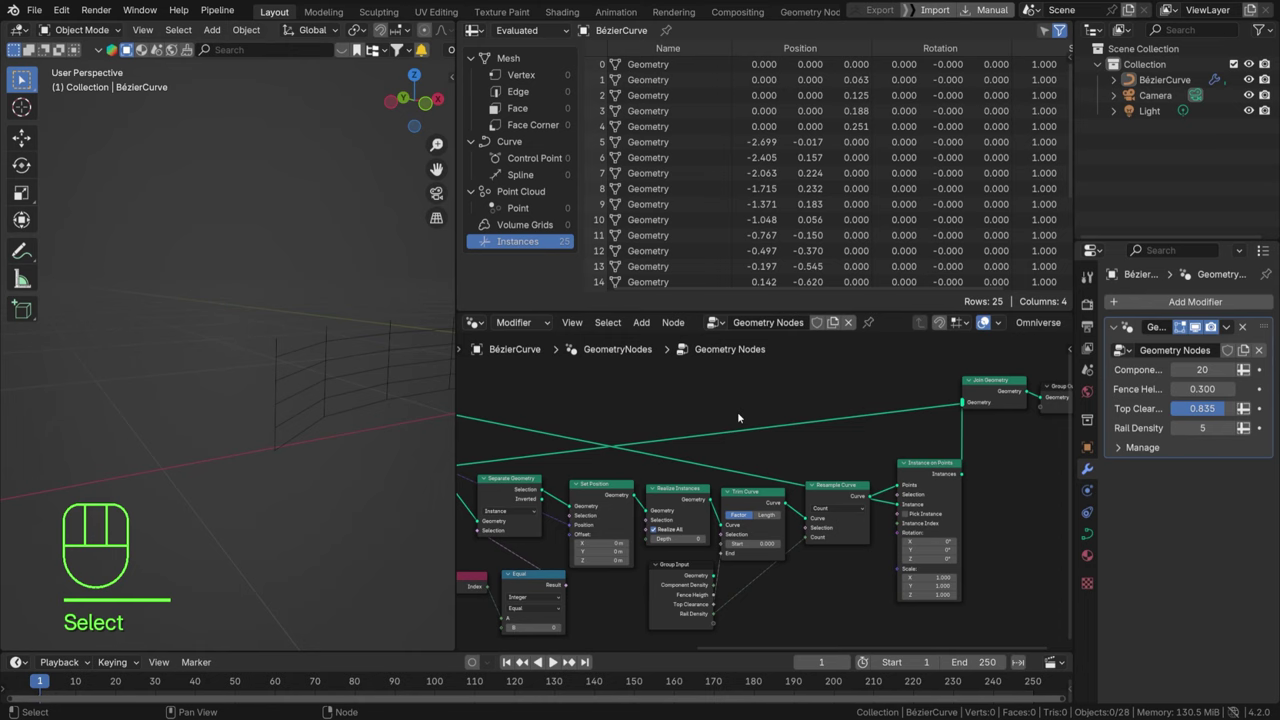
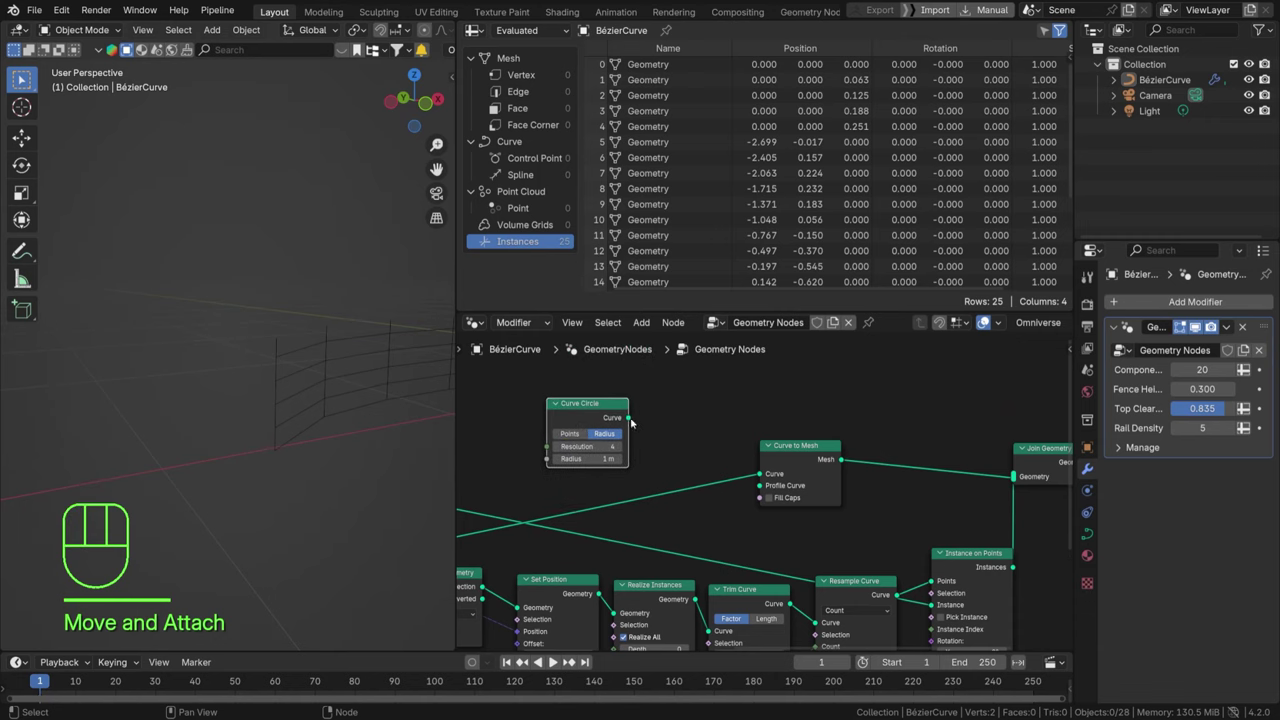
Use the 0.02 m Curve Circle as the rail profile and inspect the swept rails from Top view.
left_click_drag(634, 419, 766, 481)
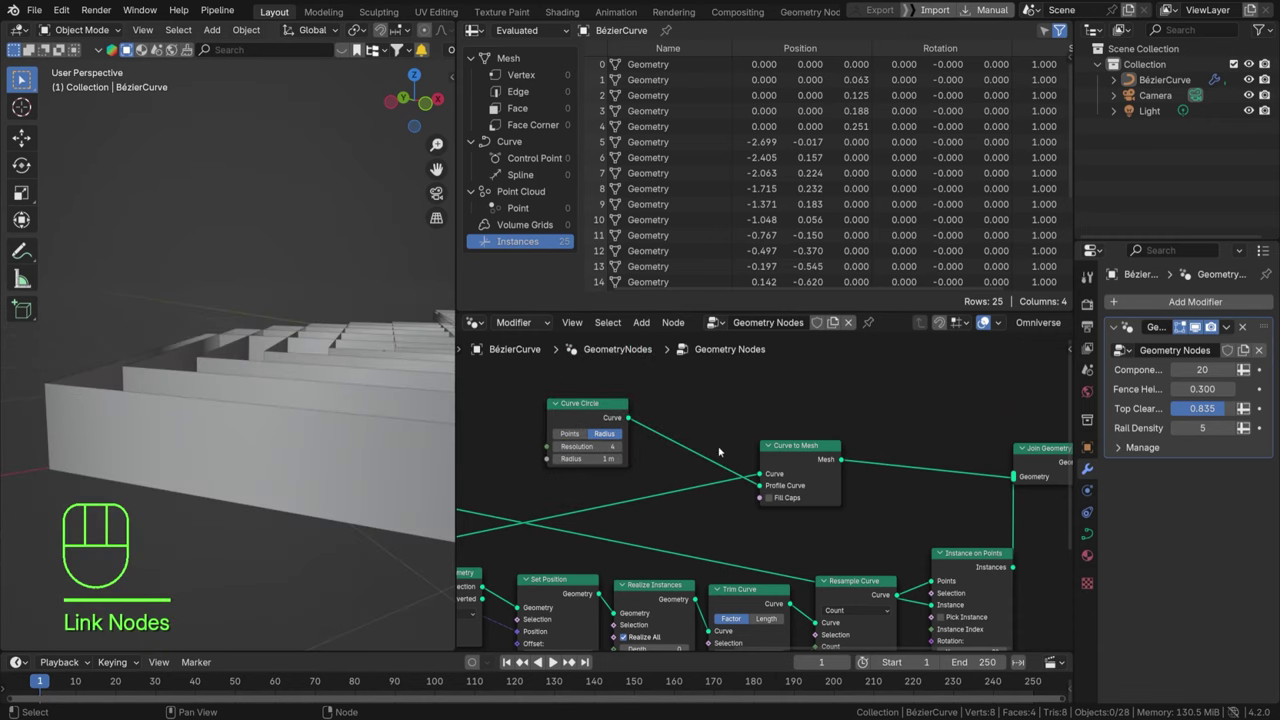
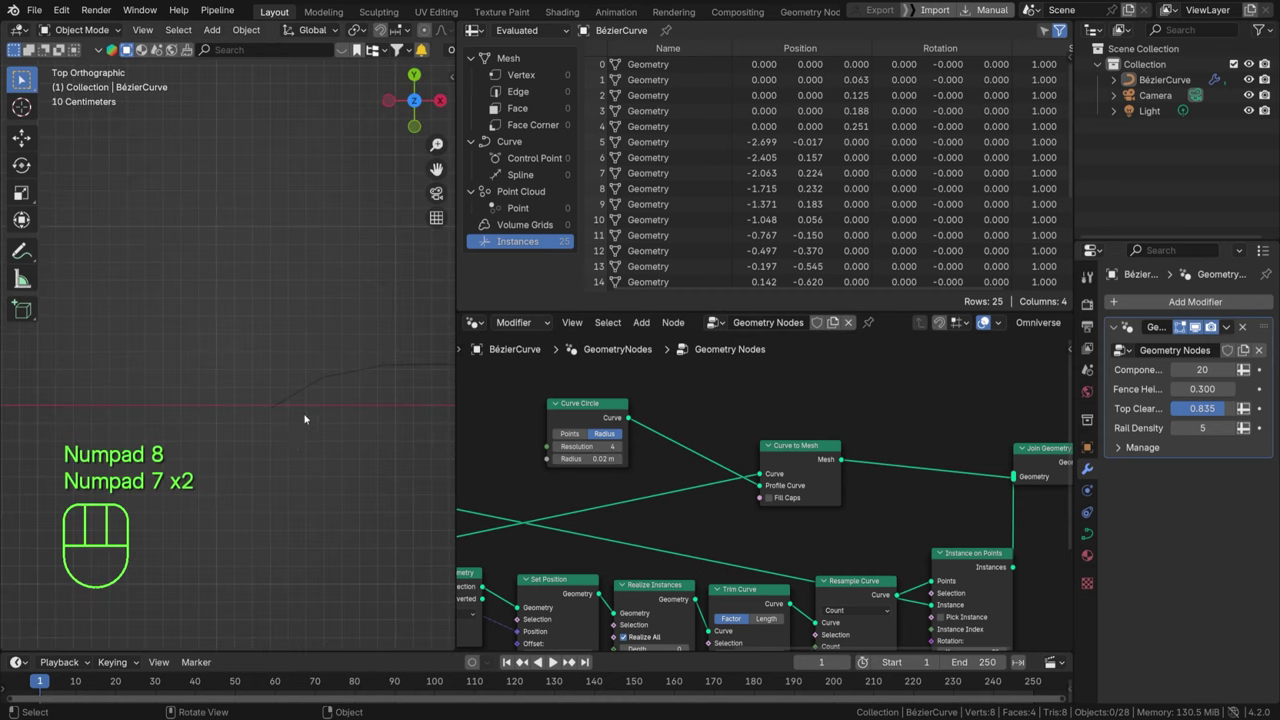
left_click_drag(285, 408, 281, 360)
left_click_drag(226, 457, 264, 390)
left_click_drag(266, 414, 345, 445)
left_click_drag(303, 375, 228, 460)
left_click_drag(281, 322, 290, 376)
left_click_drag(281, 361, 189, 379)
middle_click(241, 377)
key("KP_7")
left_click_drag(259, 370, 301, 301)
left_click_drag(244, 358, 308, 289)
Turn on Fill Caps so the swept rail tubes have closed ends.
left_click(796, 500)
key("KP_7")
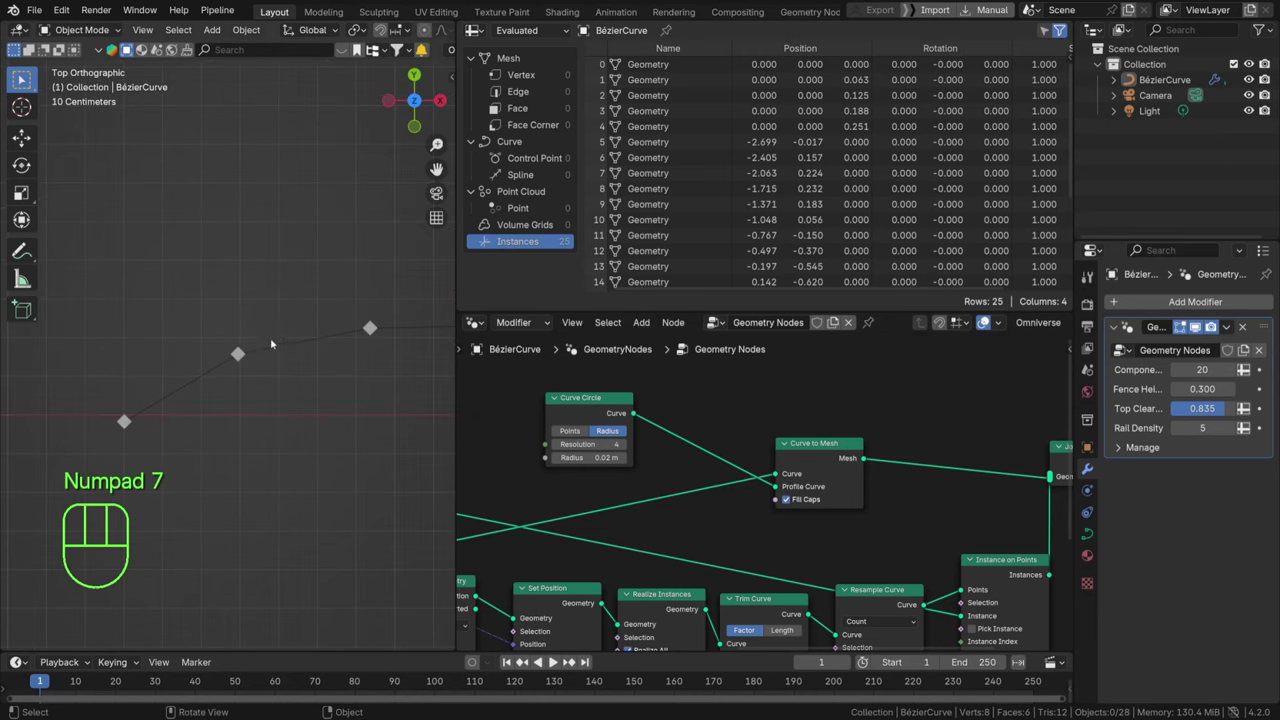
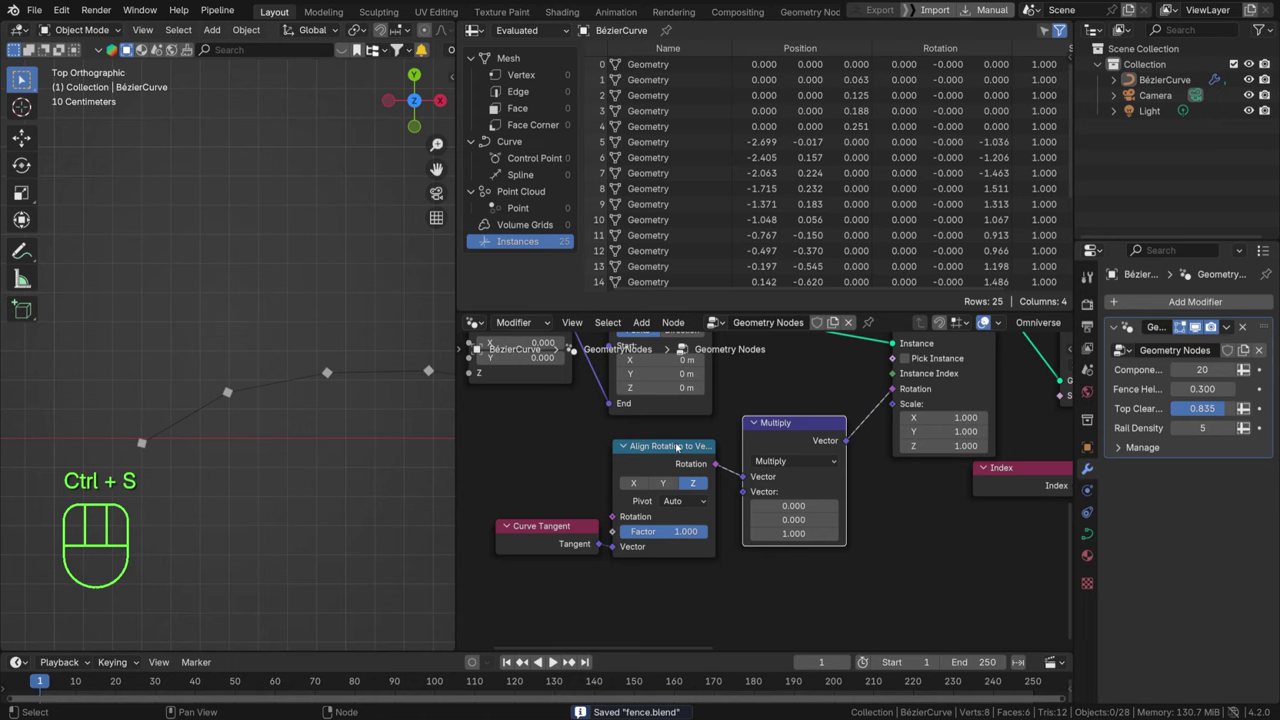
Add a Curve Tangent node to drive Align Rotation to Vector for the instances.
left_click_drag(250, 491, 345, 447)
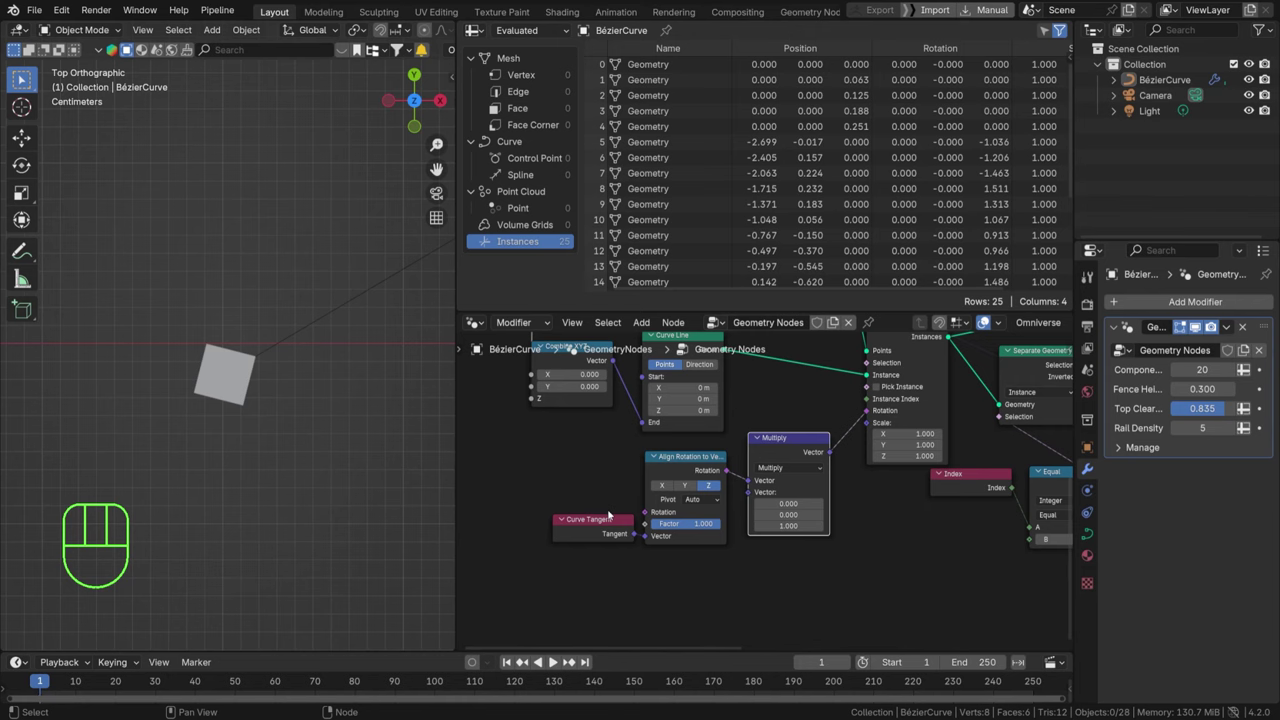
double_click(604, 523)
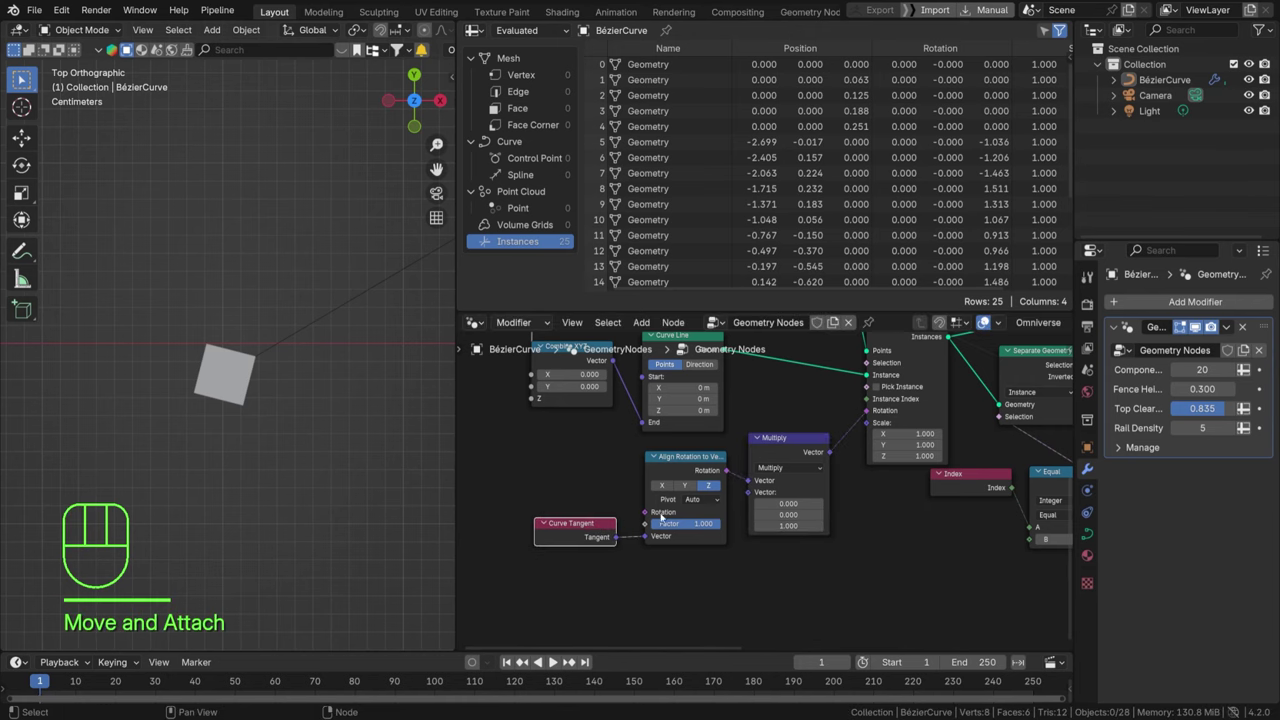
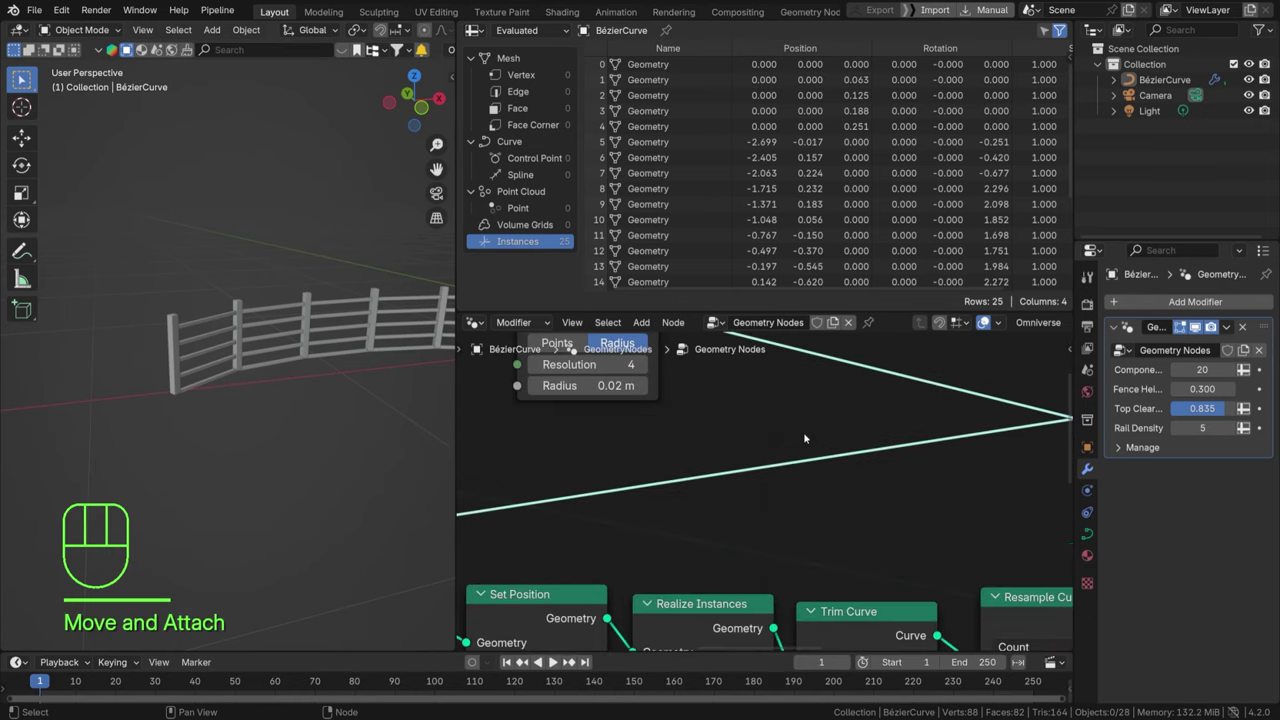
Add a Set Curve Radius node for the vertical poles' thickness.
key("shift+a")
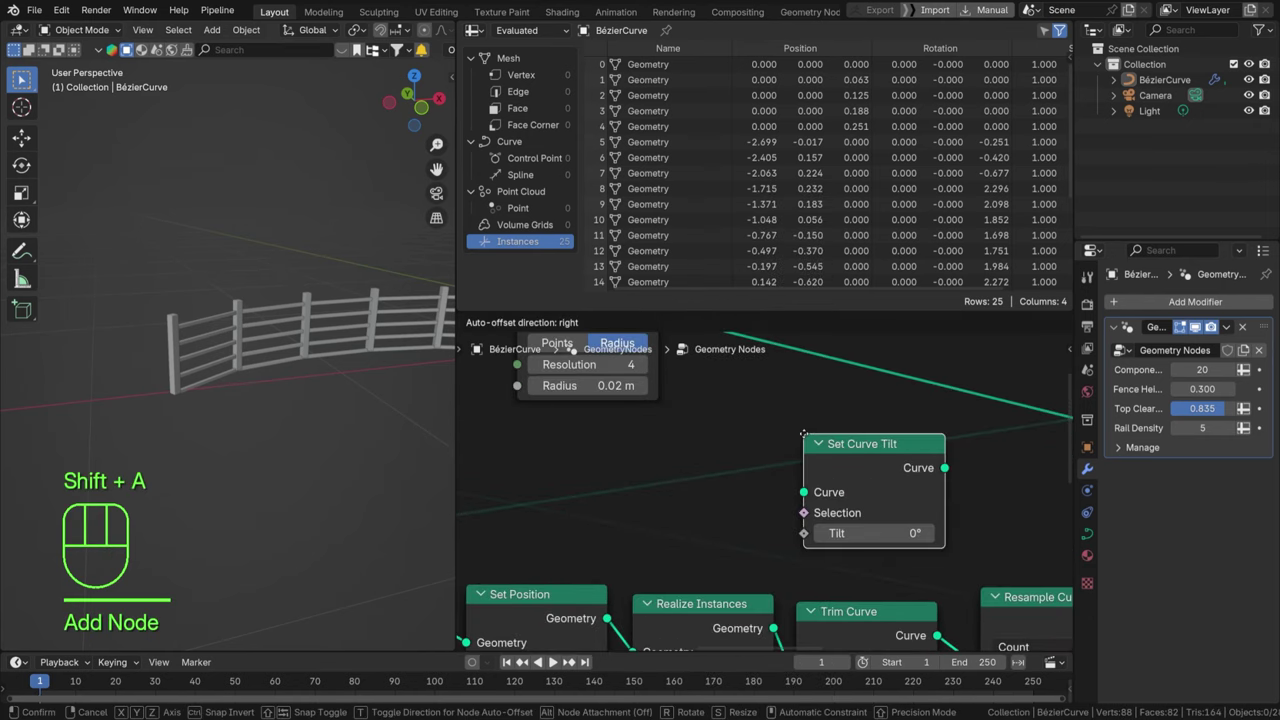
key("shift+a")
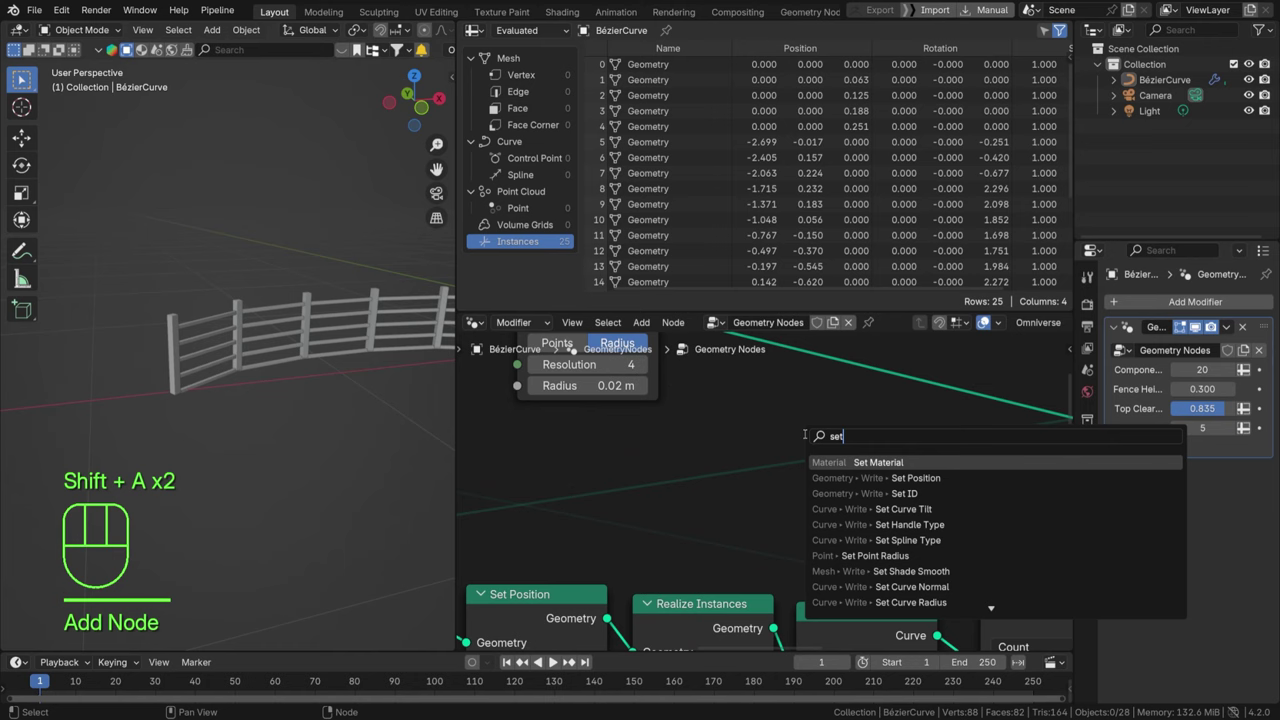
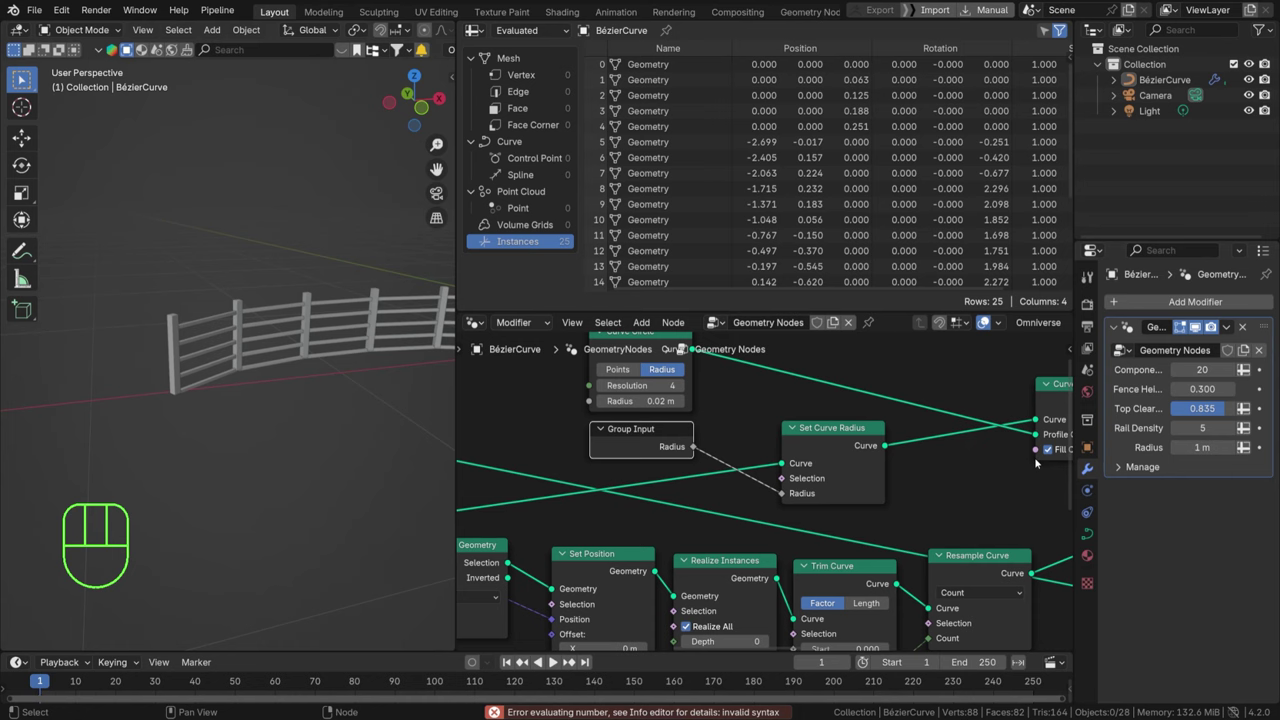
Name the new radius group input 'Vertical Pole Radius' in the N panel.
key("n")
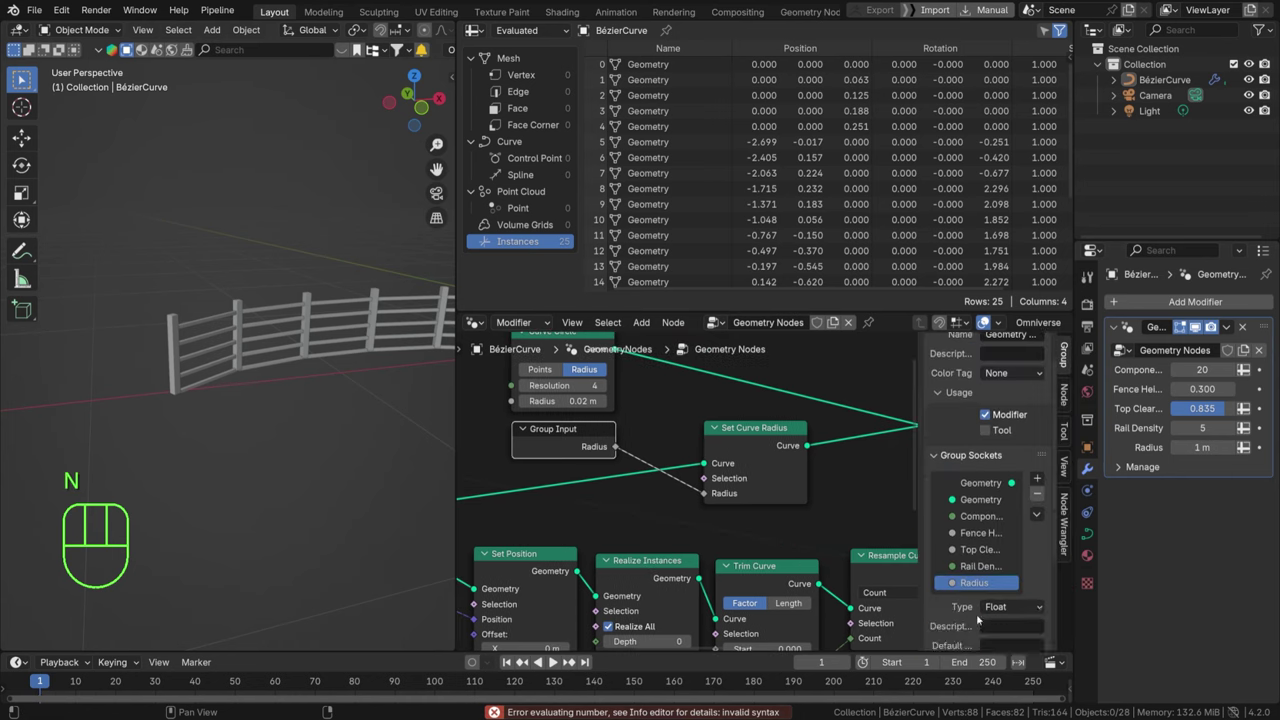
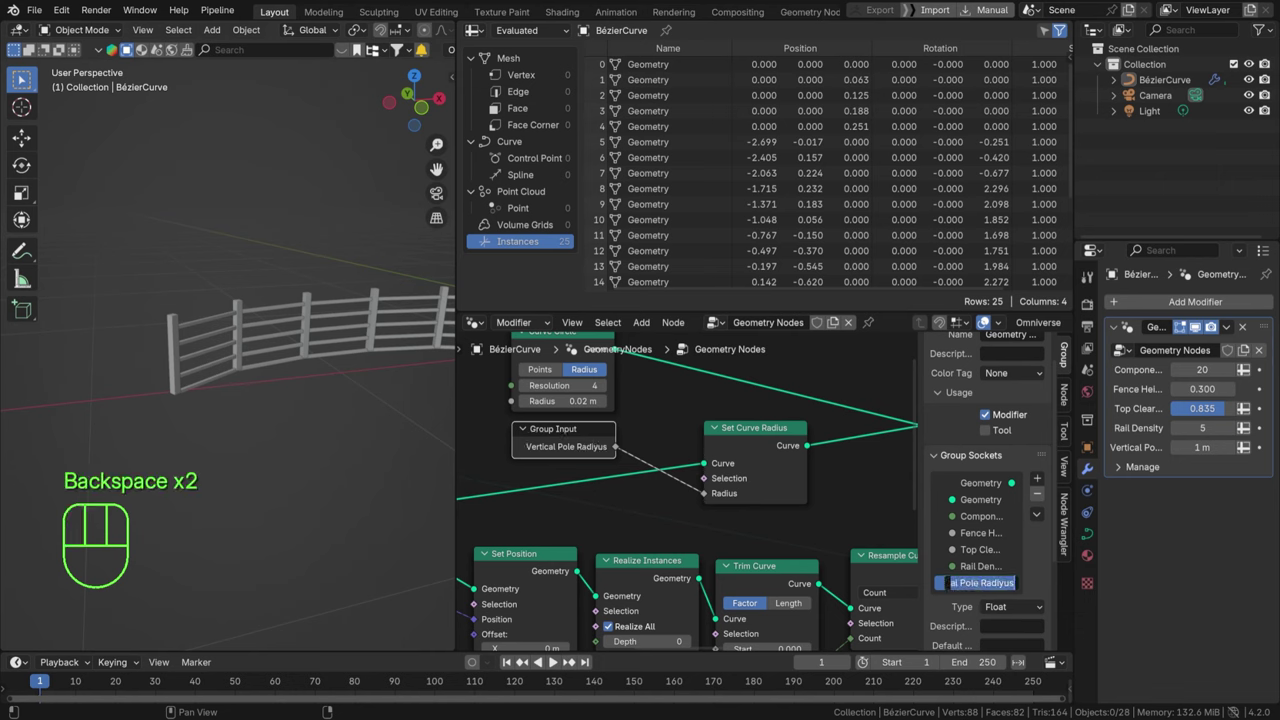
key("BackSpace")
key("BackSpace")
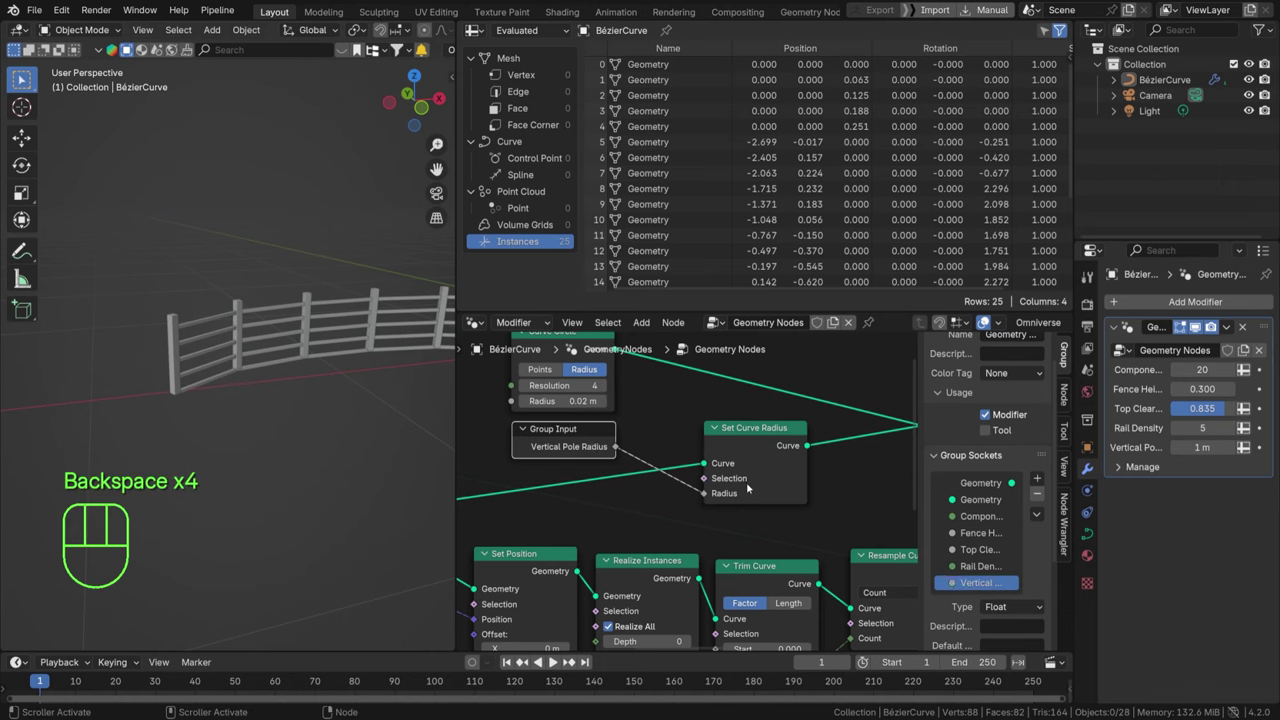
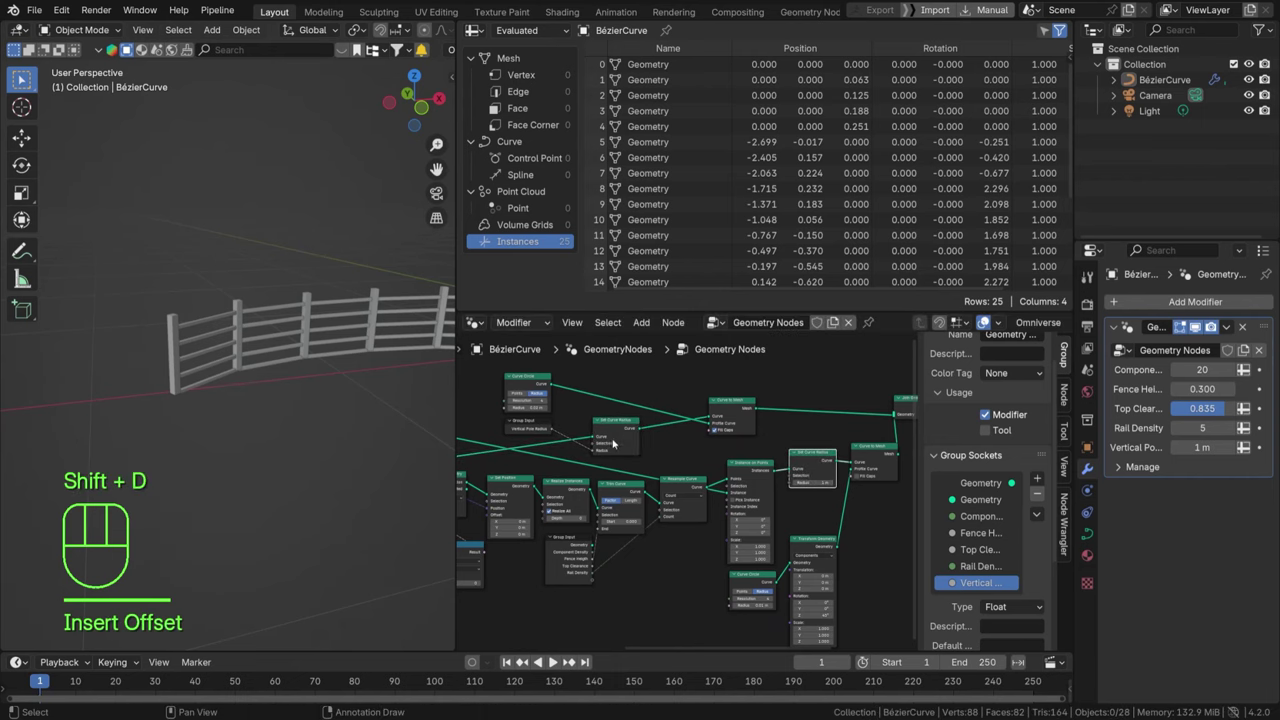
Wire a new Radius group input to the second Set Curve Radius and orbit to check the rails.
left_click(545, 427)
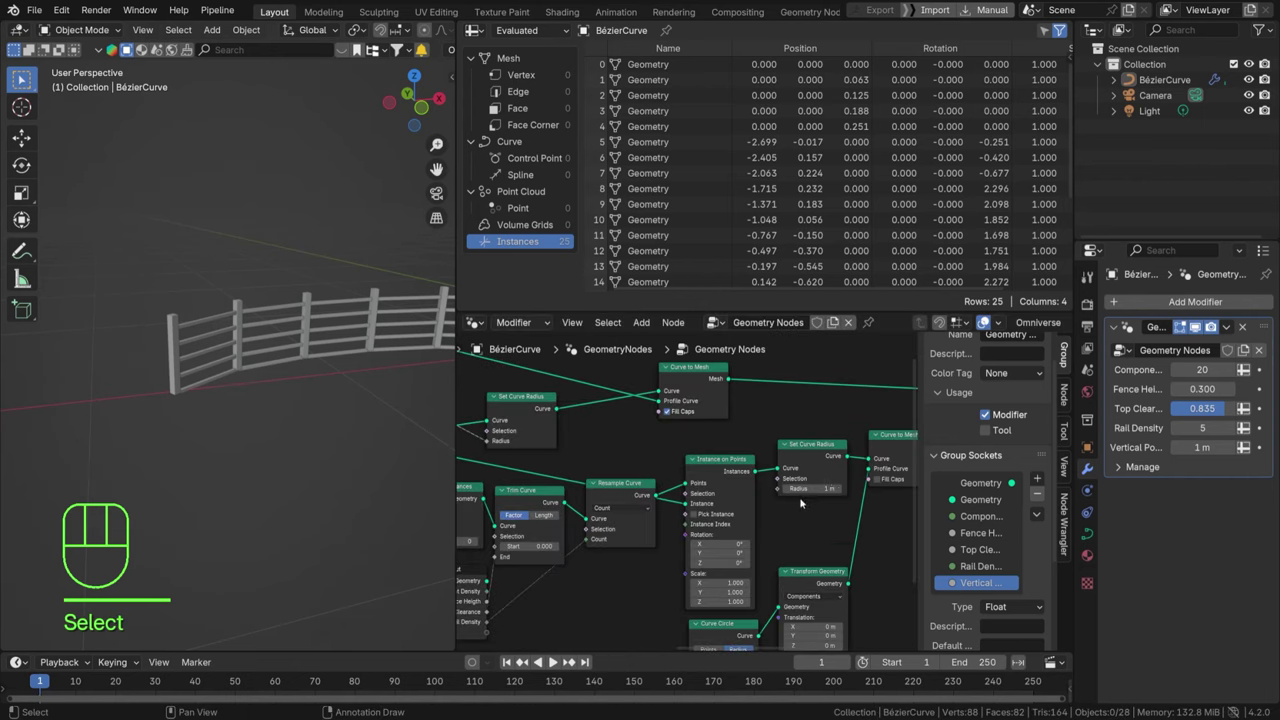
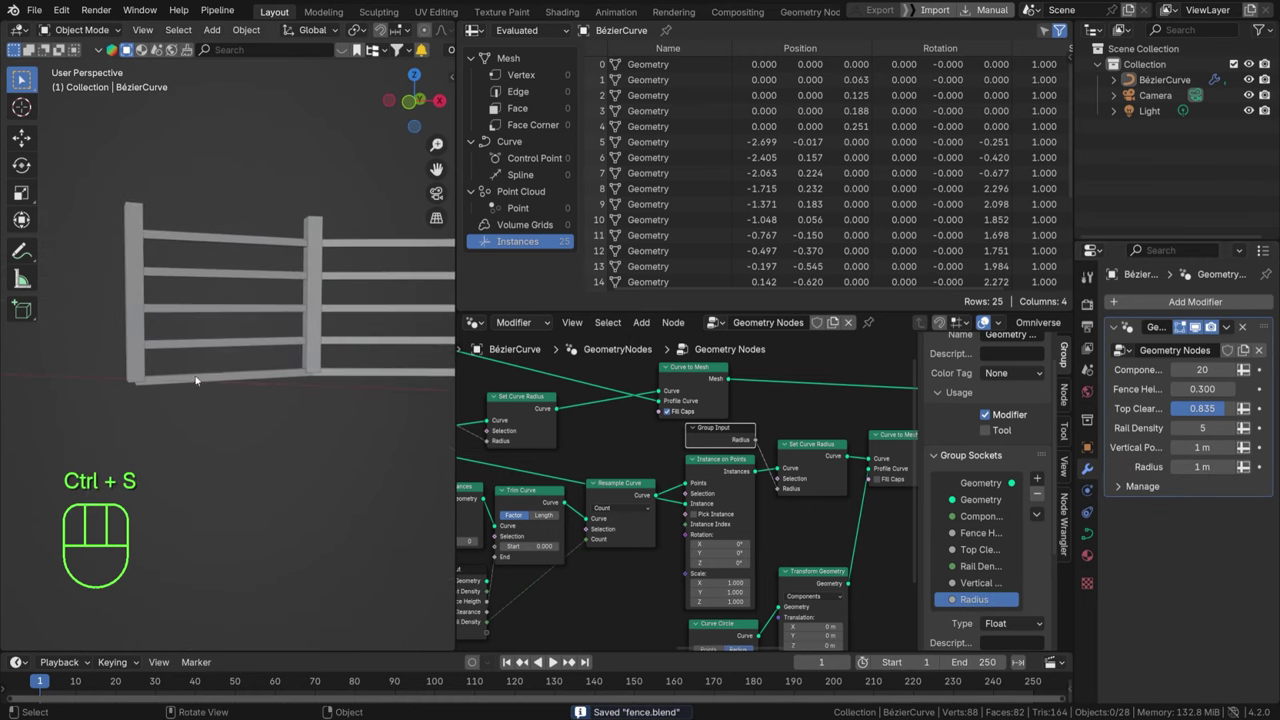
middle_click(198, 375)
middle_click(217, 386)
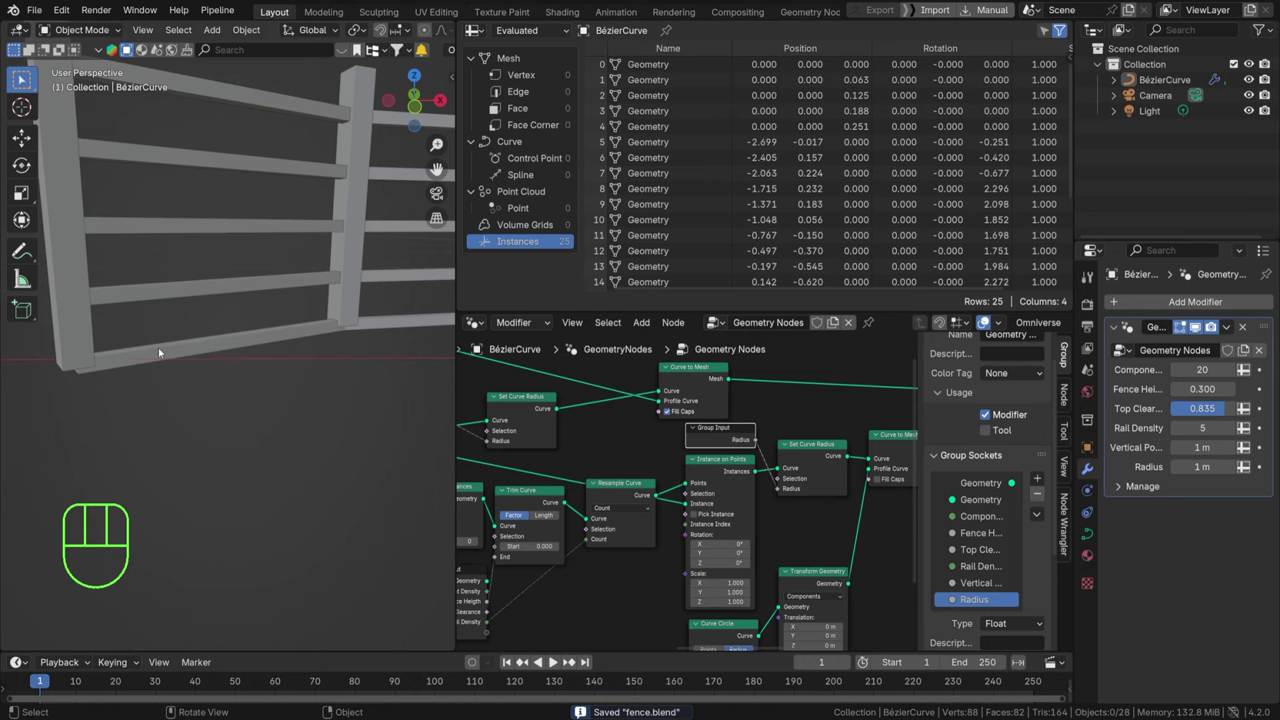
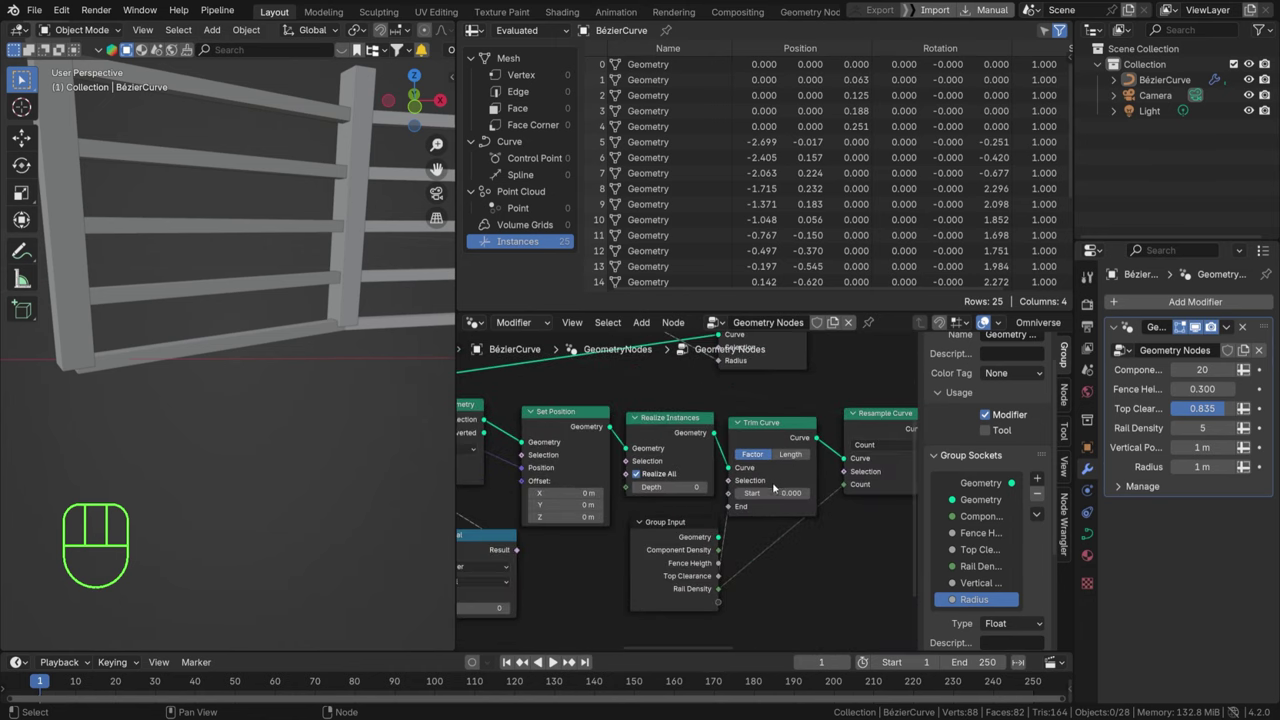
Expose Trim Curve Start as a Bottom Clearance group input placed after Top Clearance.
left_click(684, 539)
left_click_drag(736, 497, 713, 587)
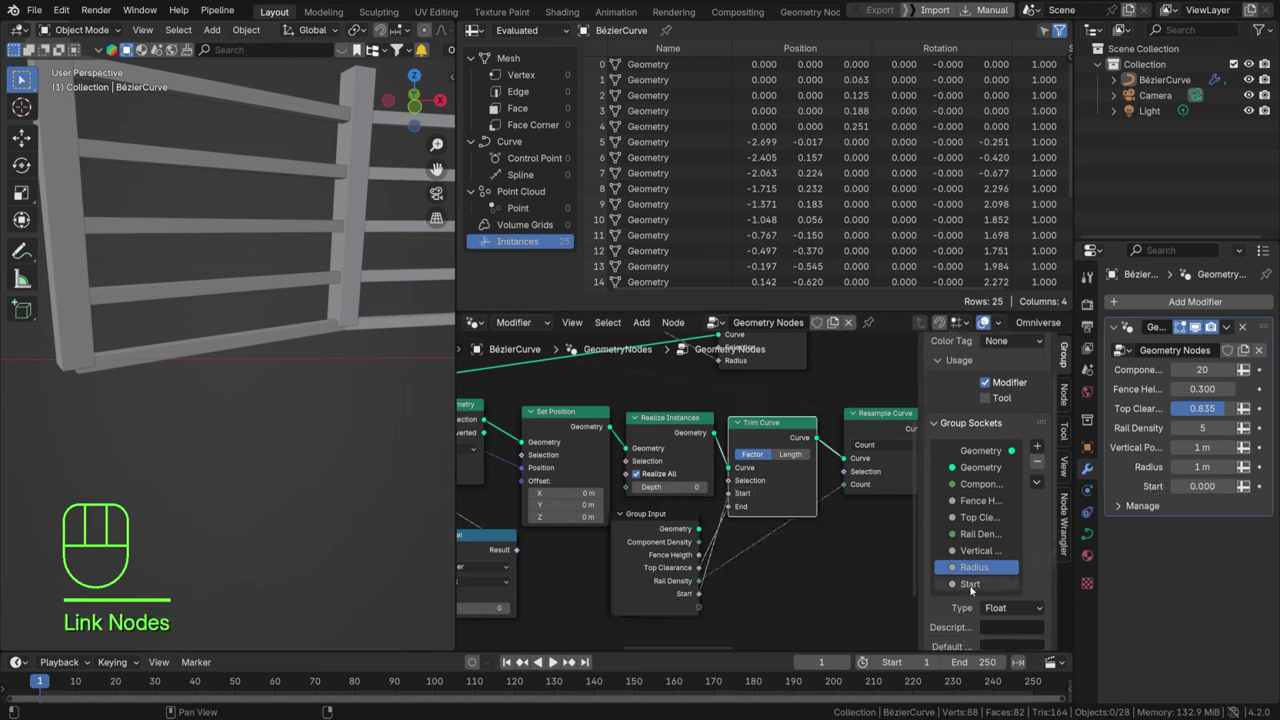
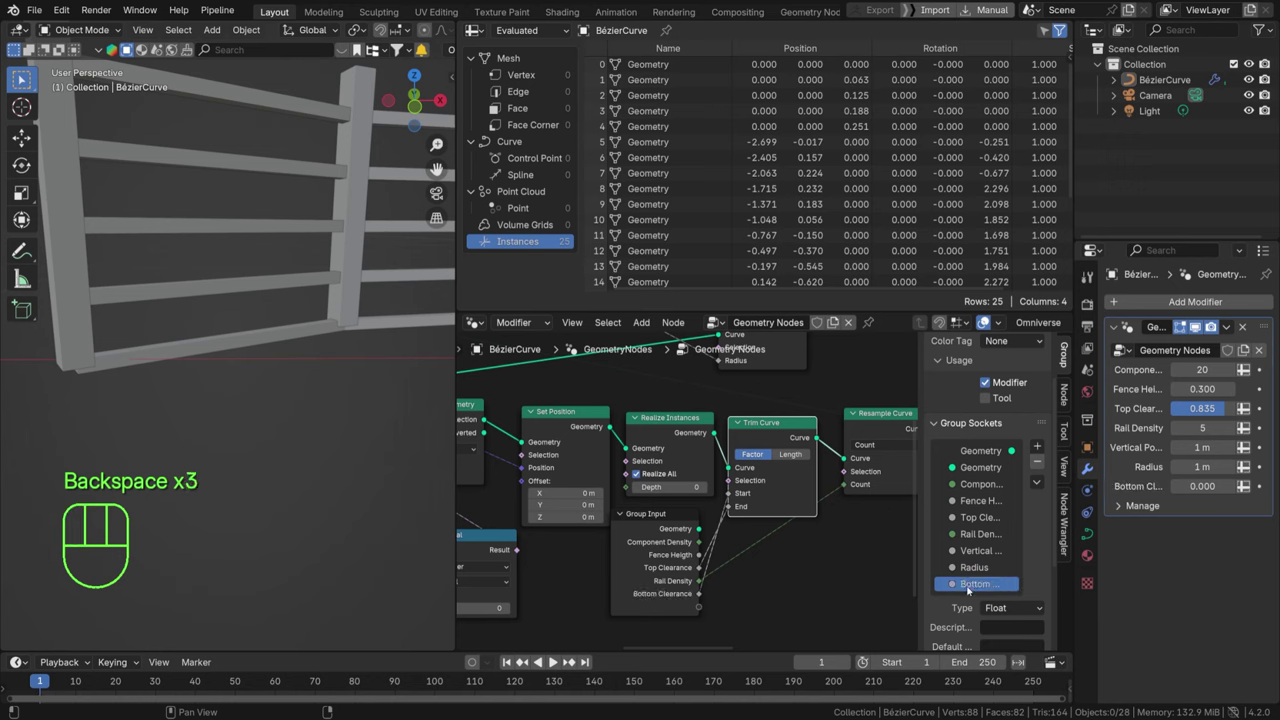
left_click(972, 581)
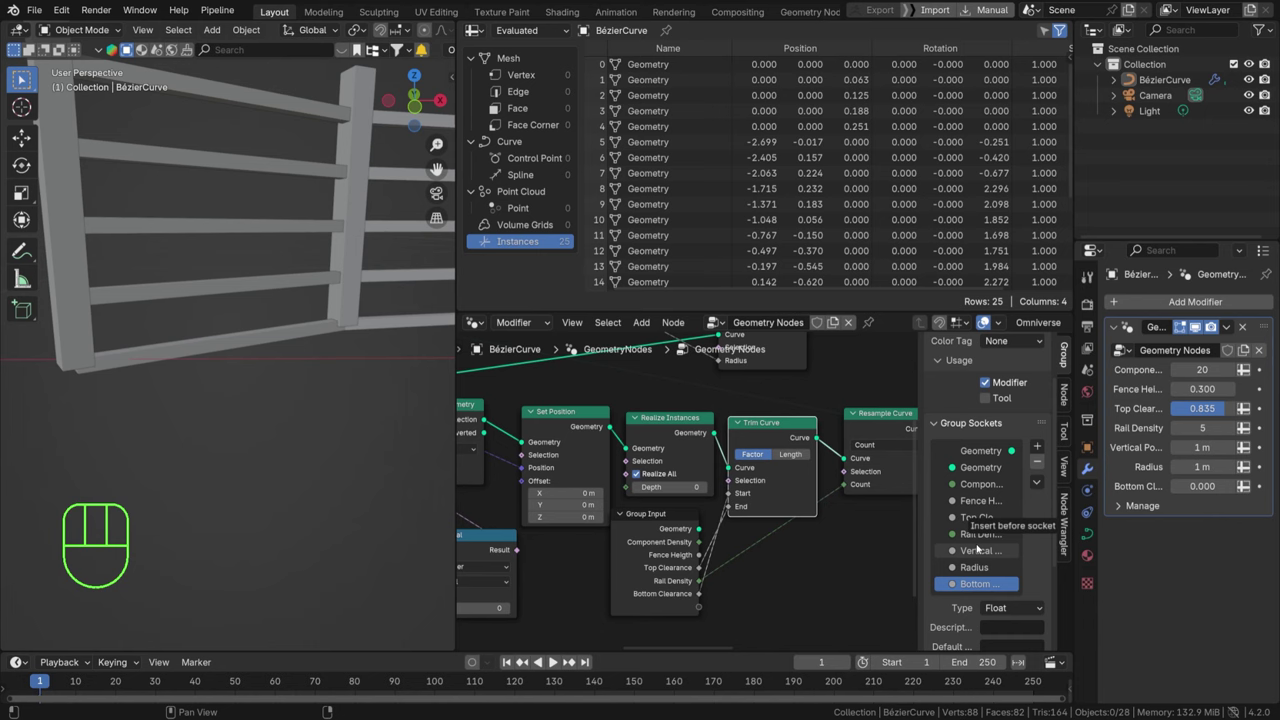
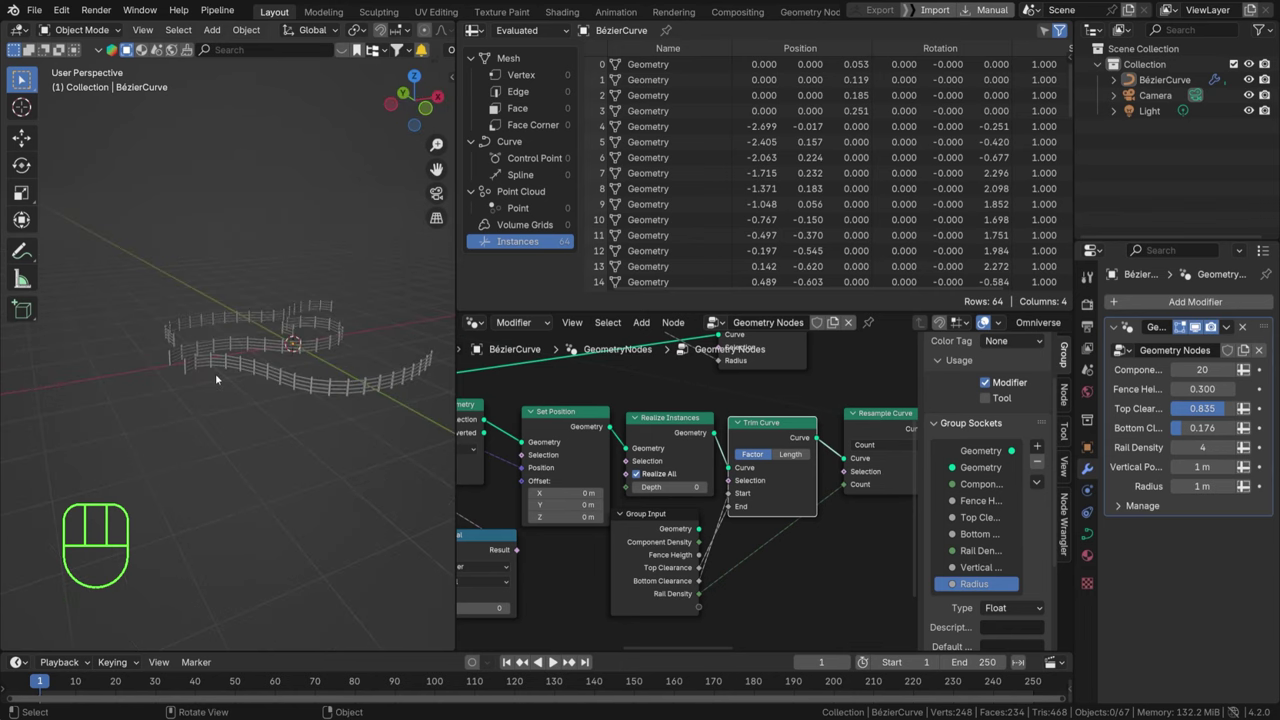
Add a Plane mesh object to the scene via the Shift+A search.
left_click_drag(180, 379, 349, 362)
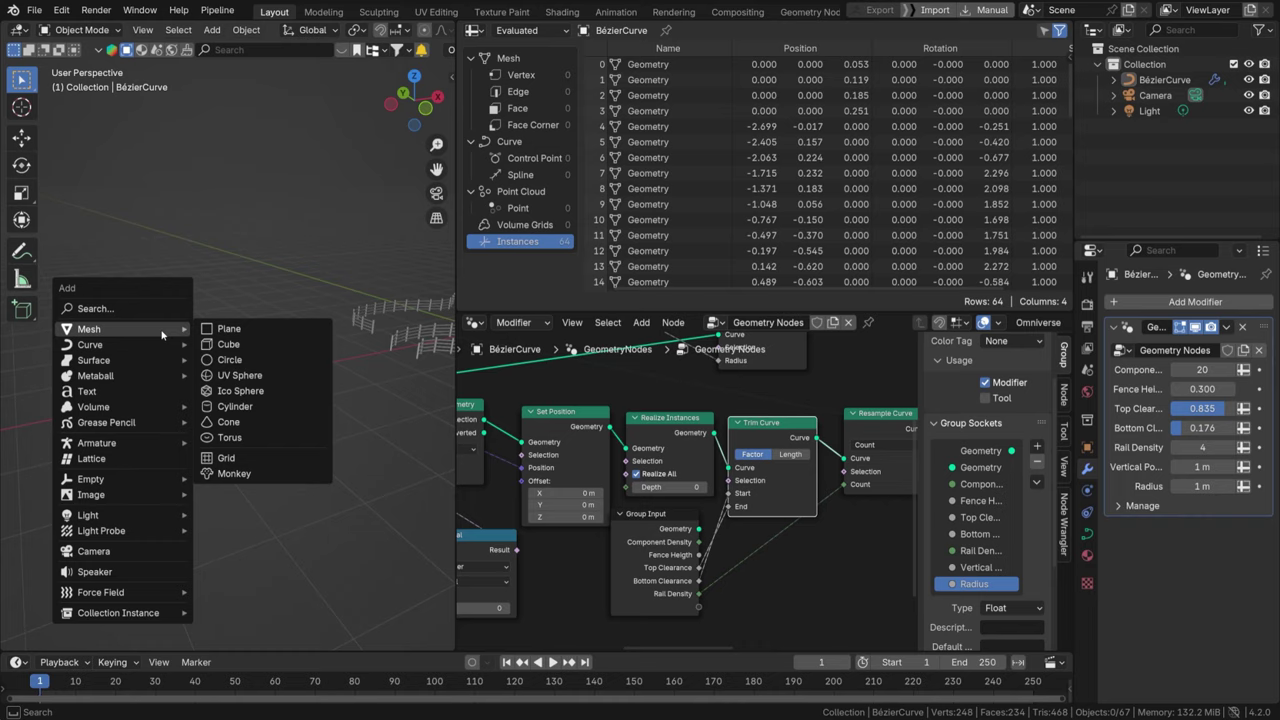
key("shift+a")
key("g")
key("Tab")
key("ctrl+r")
key("ctrl+r")
key("Tab")
key("s")
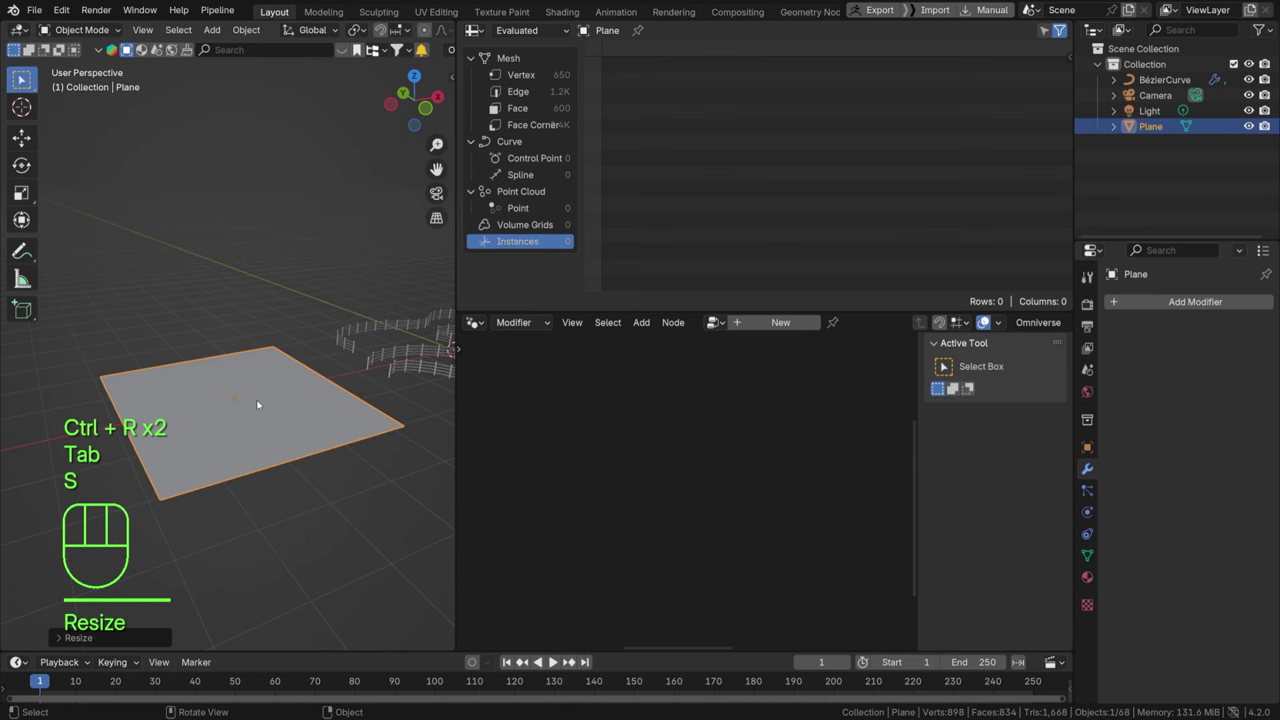
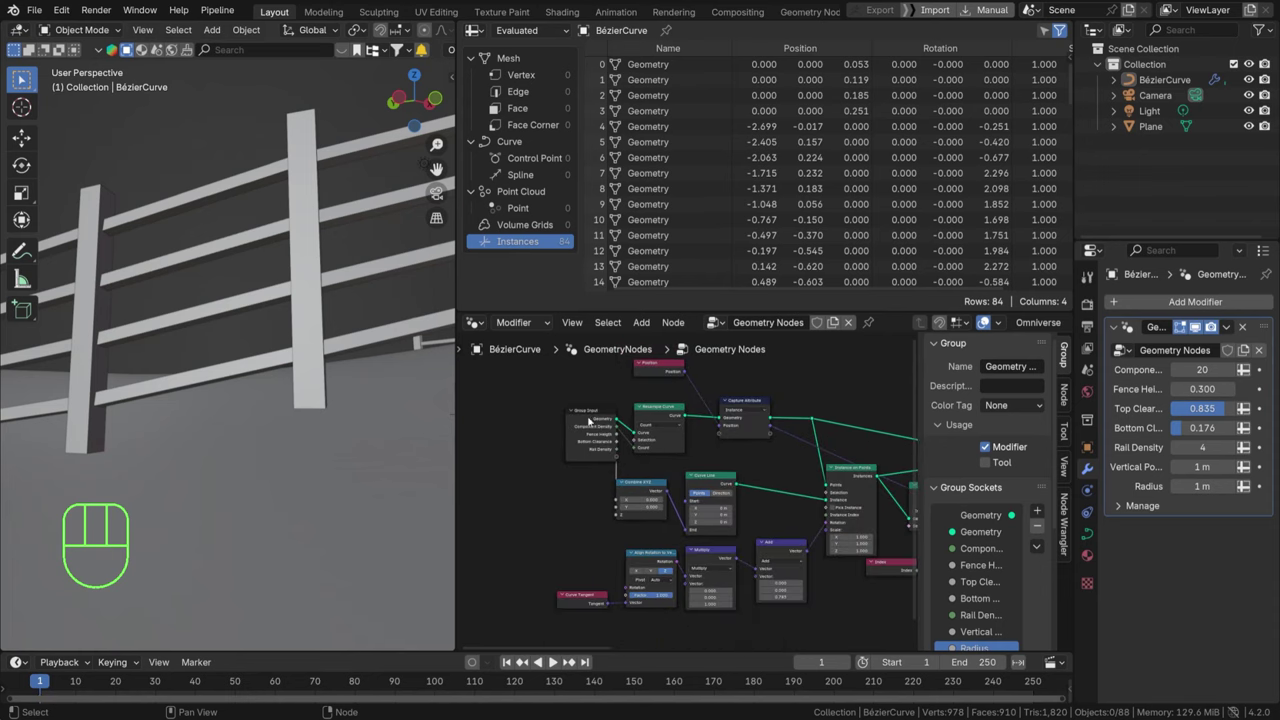
Select the Group Input and Resample Curve nodes in the fence node tree.
left_click_drag(571, 412, 586, 418)
left_click(677, 442)
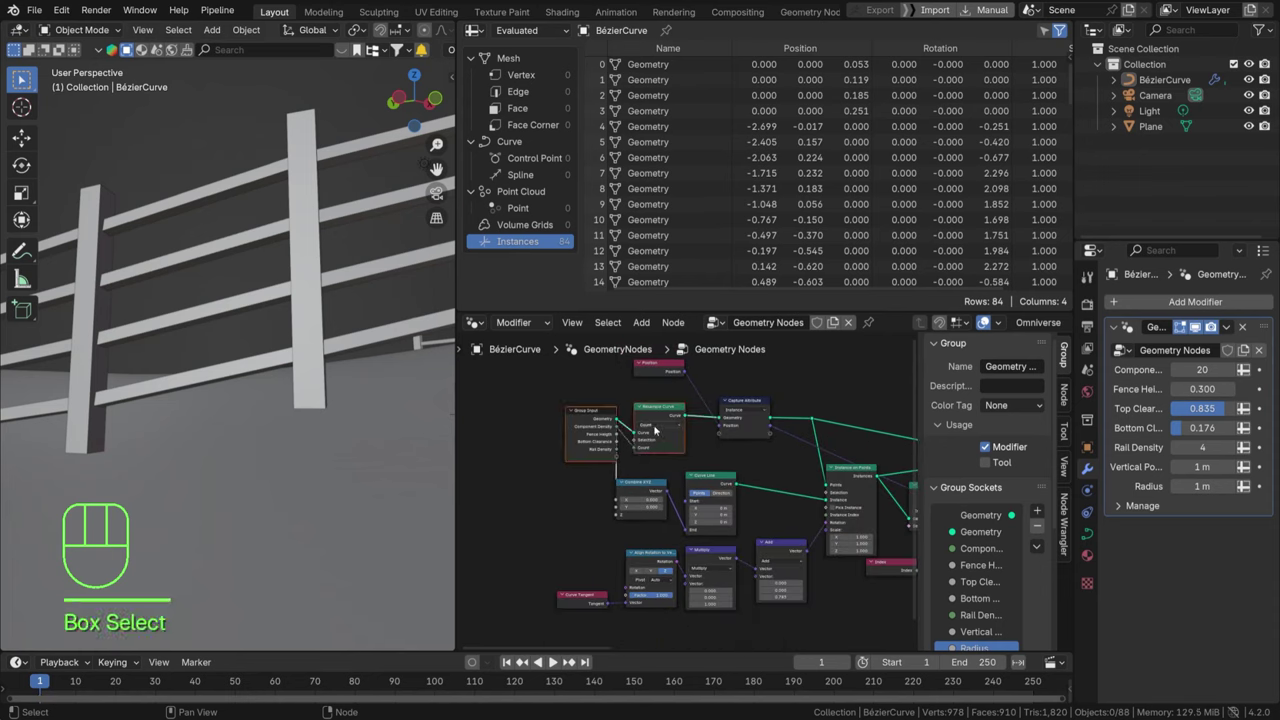
Frame the selected nodes and insert a Set Position node after Resample Curve.
key("g")
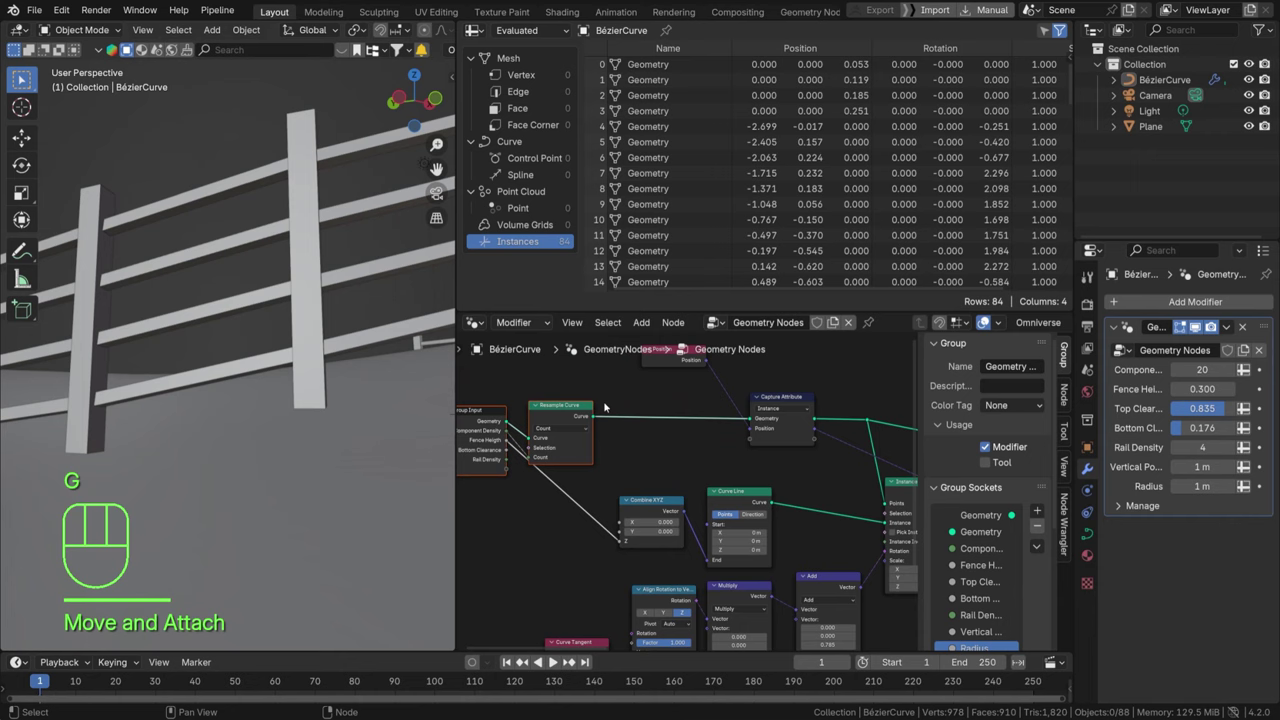
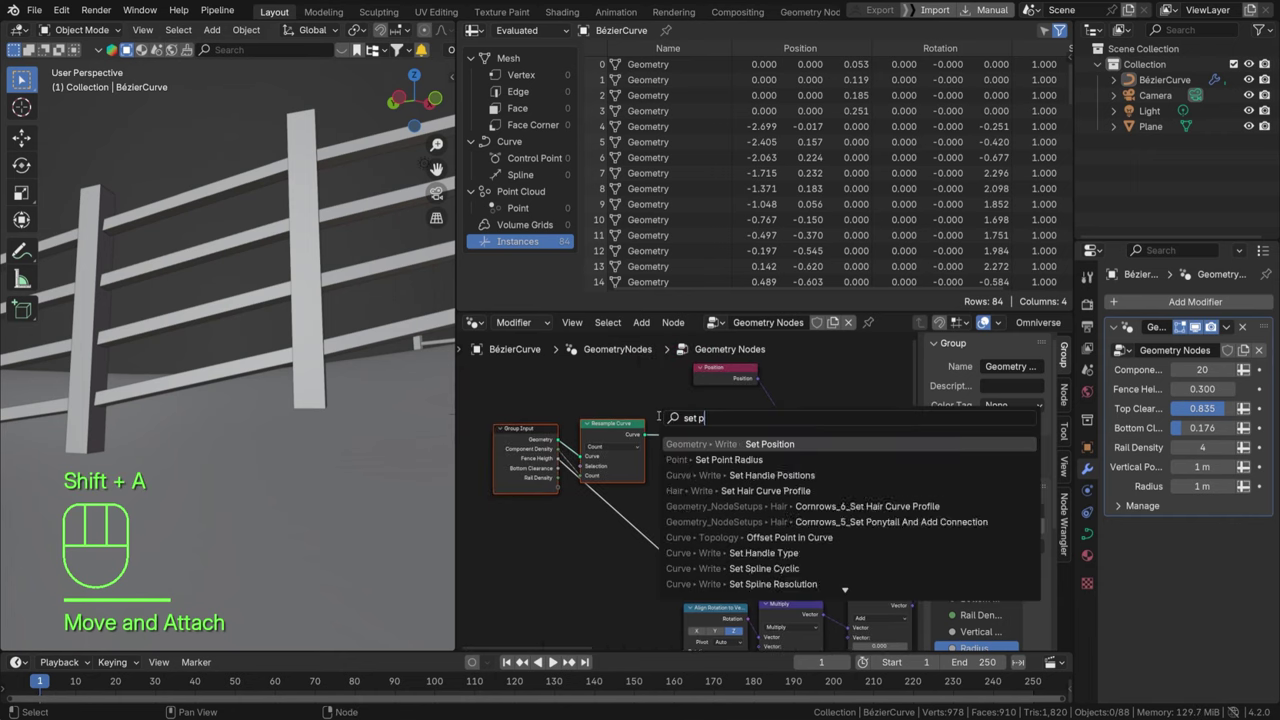
key("ctrl+x")
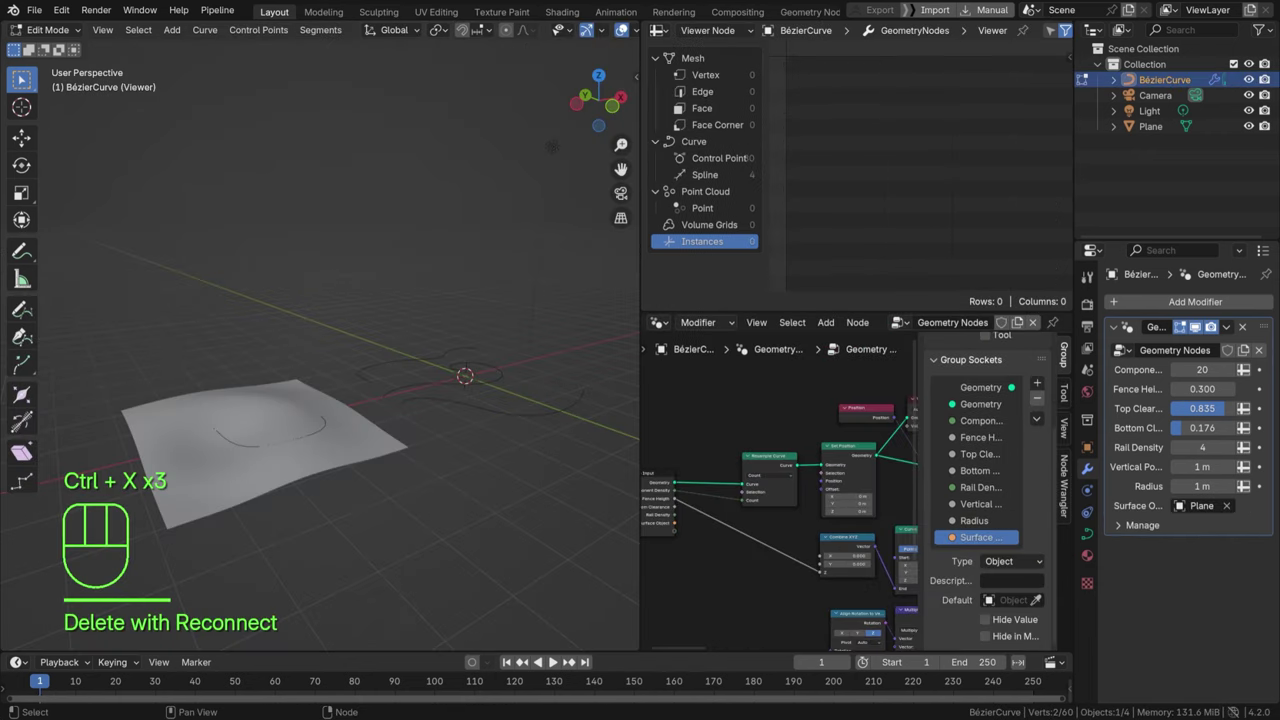